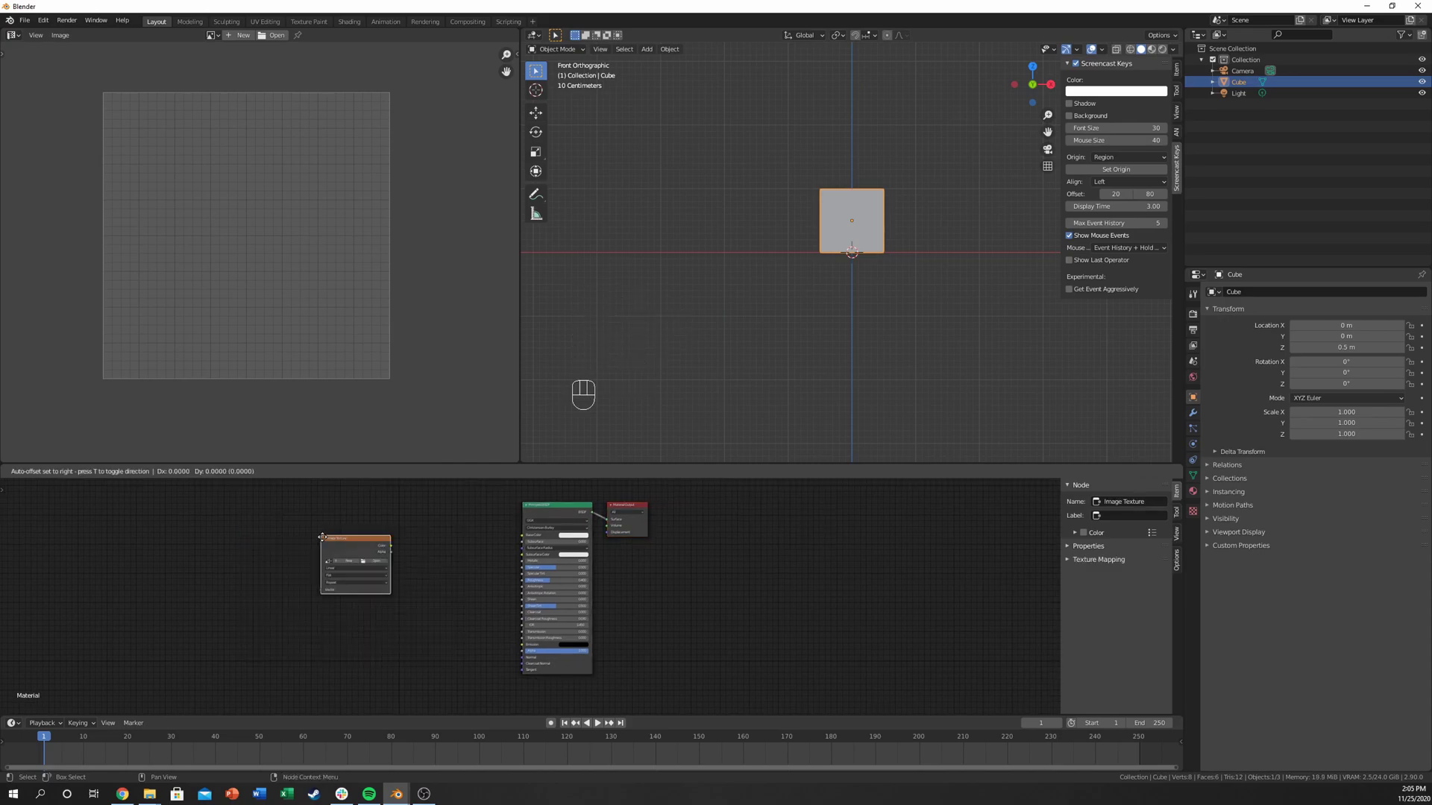
Step: Link the Image Texture's Color output into the Principled BSDF Base Color
scroll(up, 3)
middle_click(455, 596)
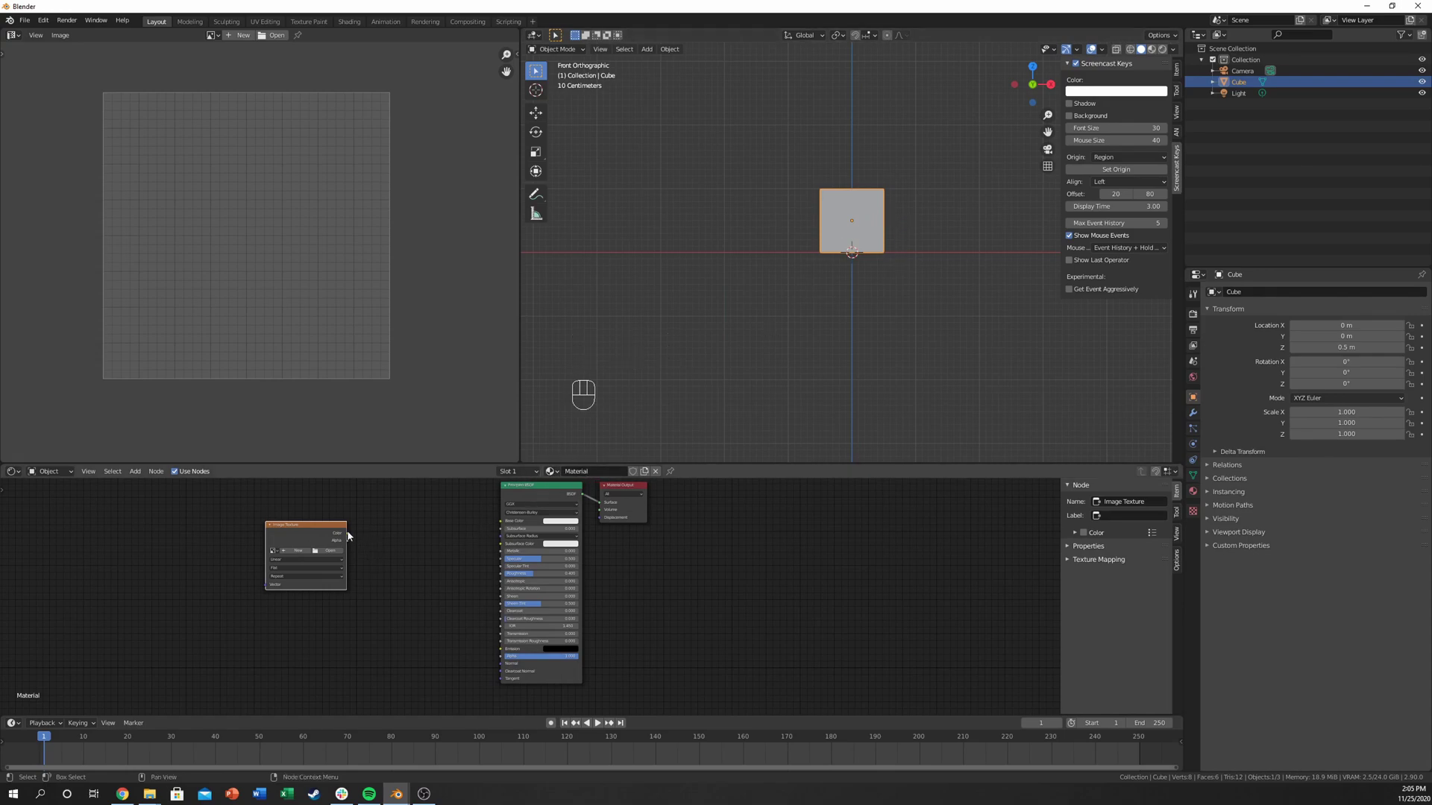
drag(351, 536, 504, 527)
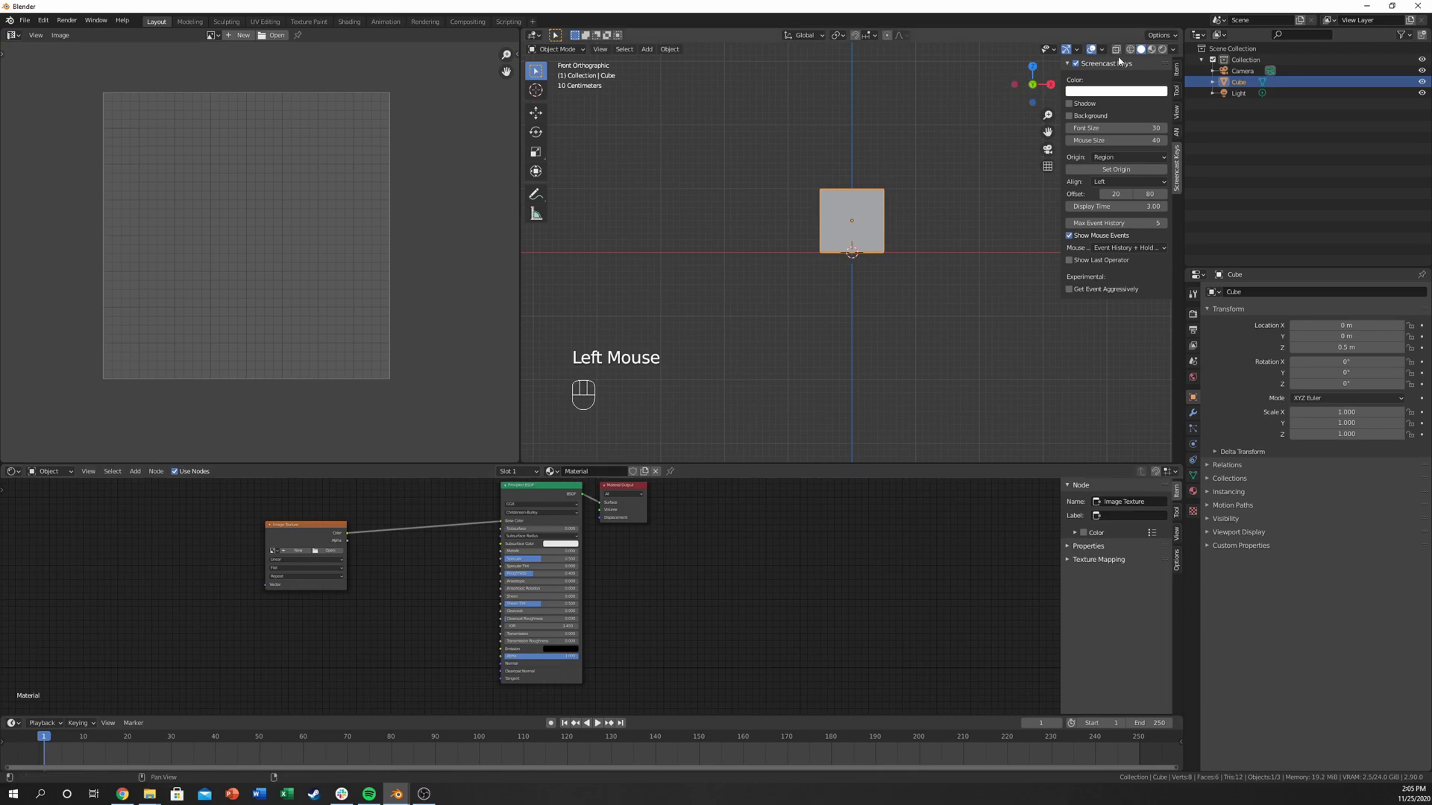
Step: Switch the viewport to Material Preview under Eevee and view the cube in perspective
click(1193, 319)
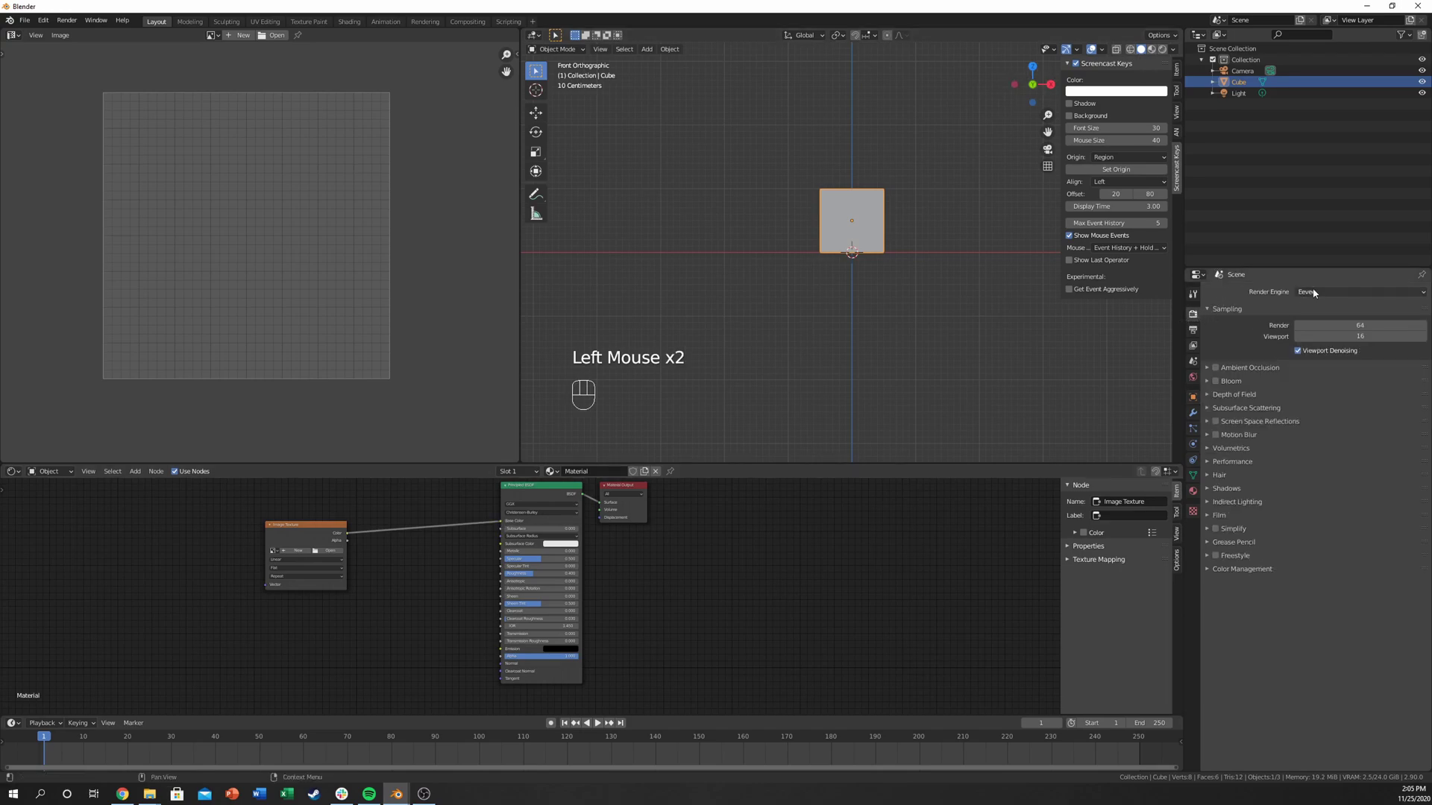
click(1163, 62)
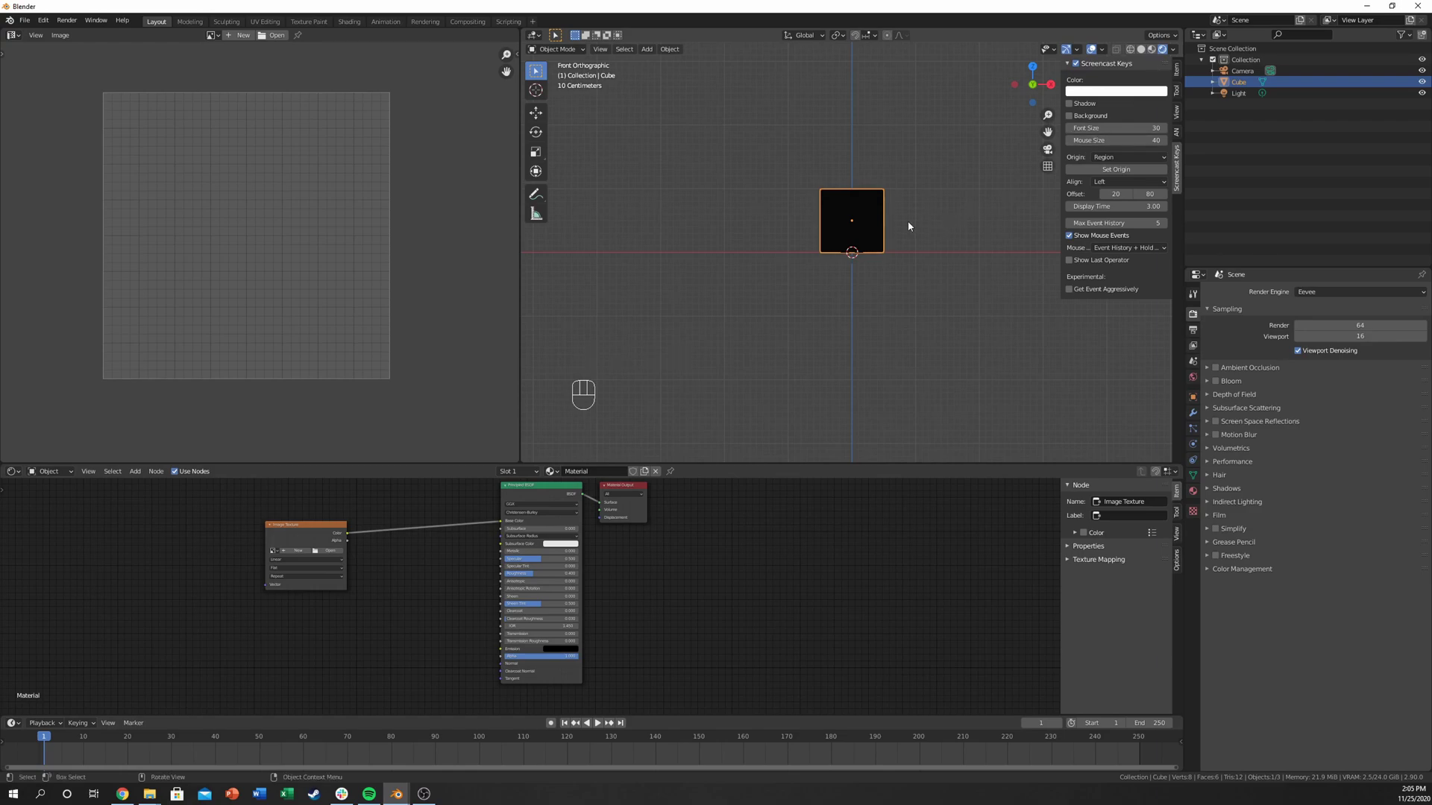
drag(910, 224, 881, 271)
scroll(up, 3)
click(312, 541)
Step: Load dirt.png into the Image Texture node so the cube shows brown dirt
click(332, 553)
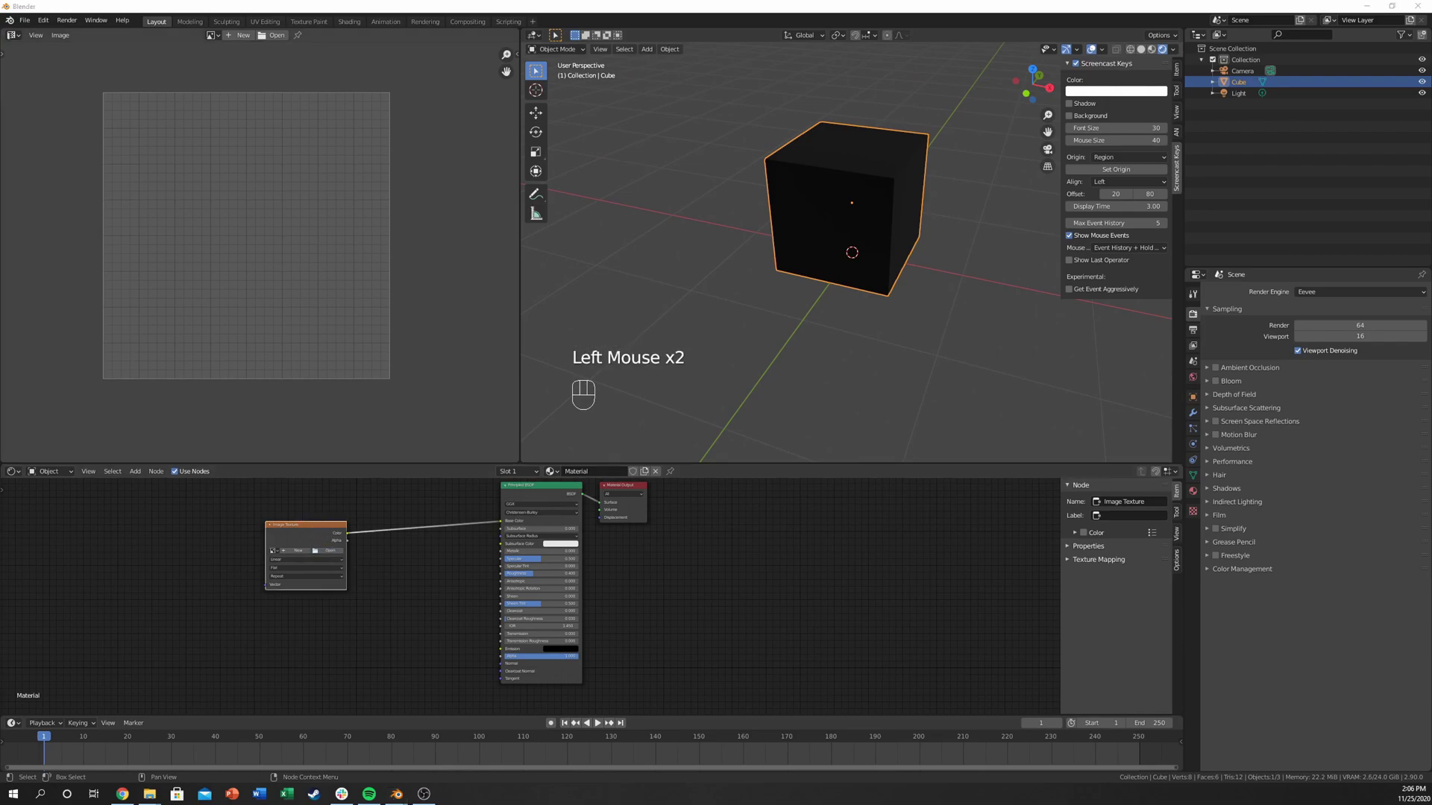
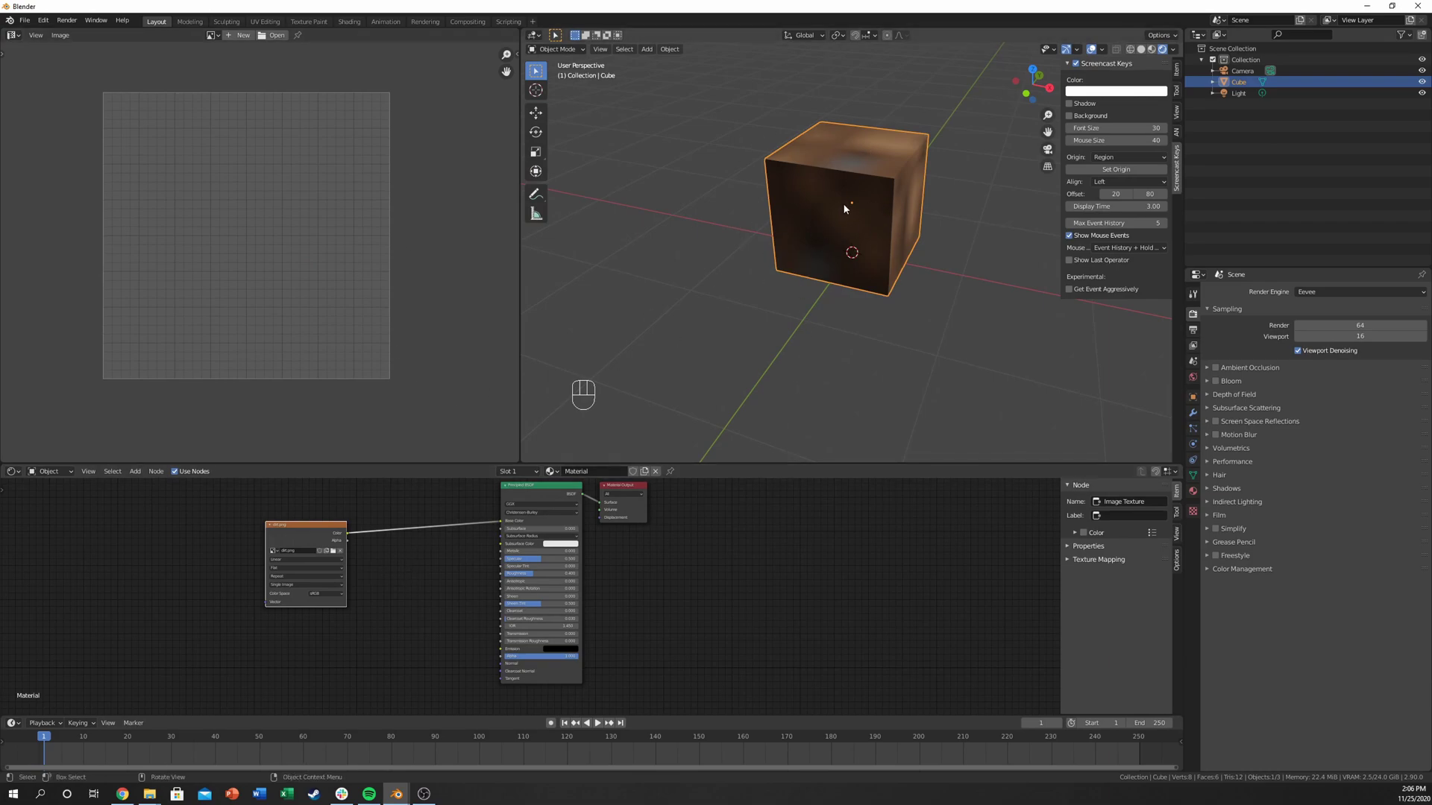
Step: Enter Edit Mode, select all faces and reset their UVs in the UV editor
key(Tab)
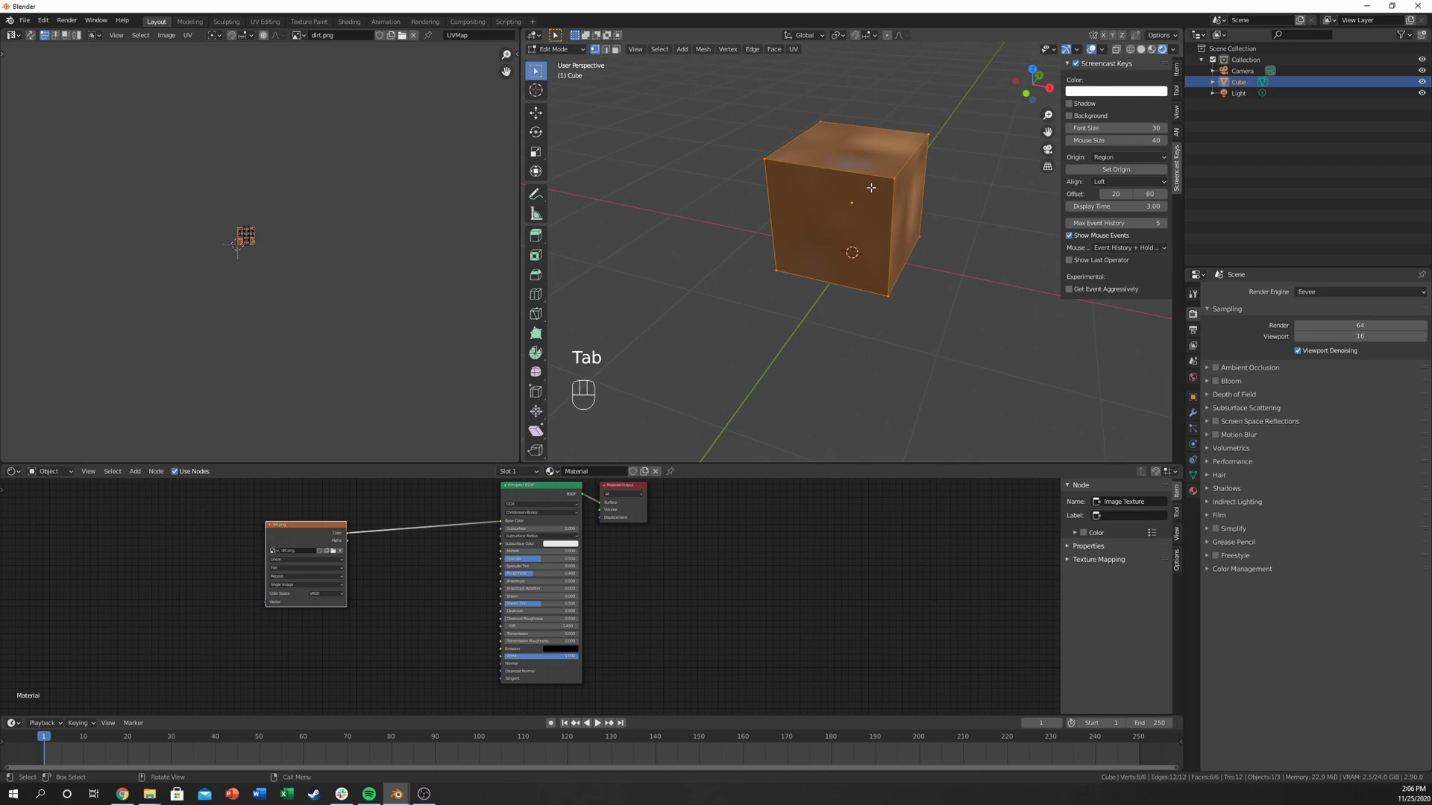
key(u)
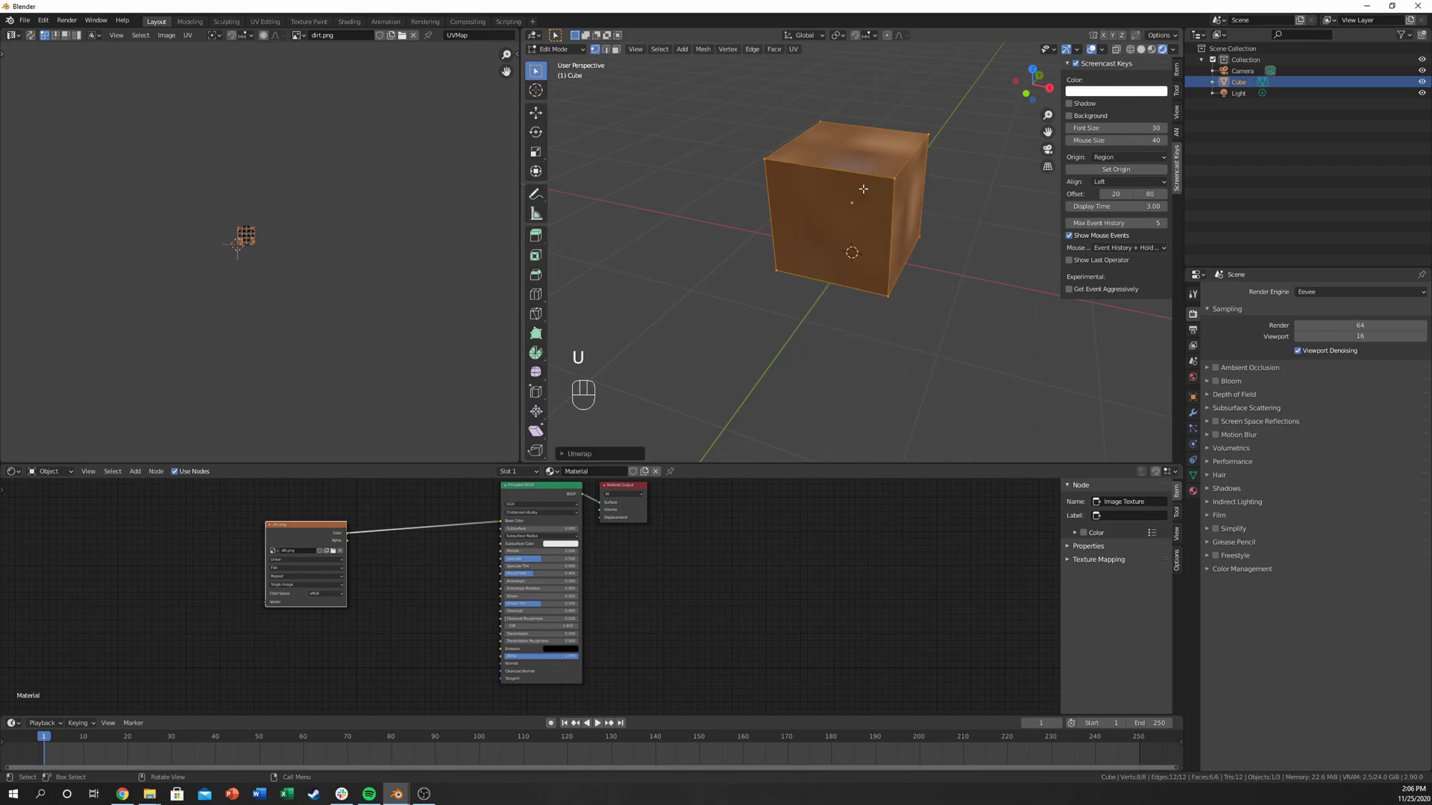
scroll(up, 3)
middle_click(218, 165)
scroll(up, 3)
click(42, 78)
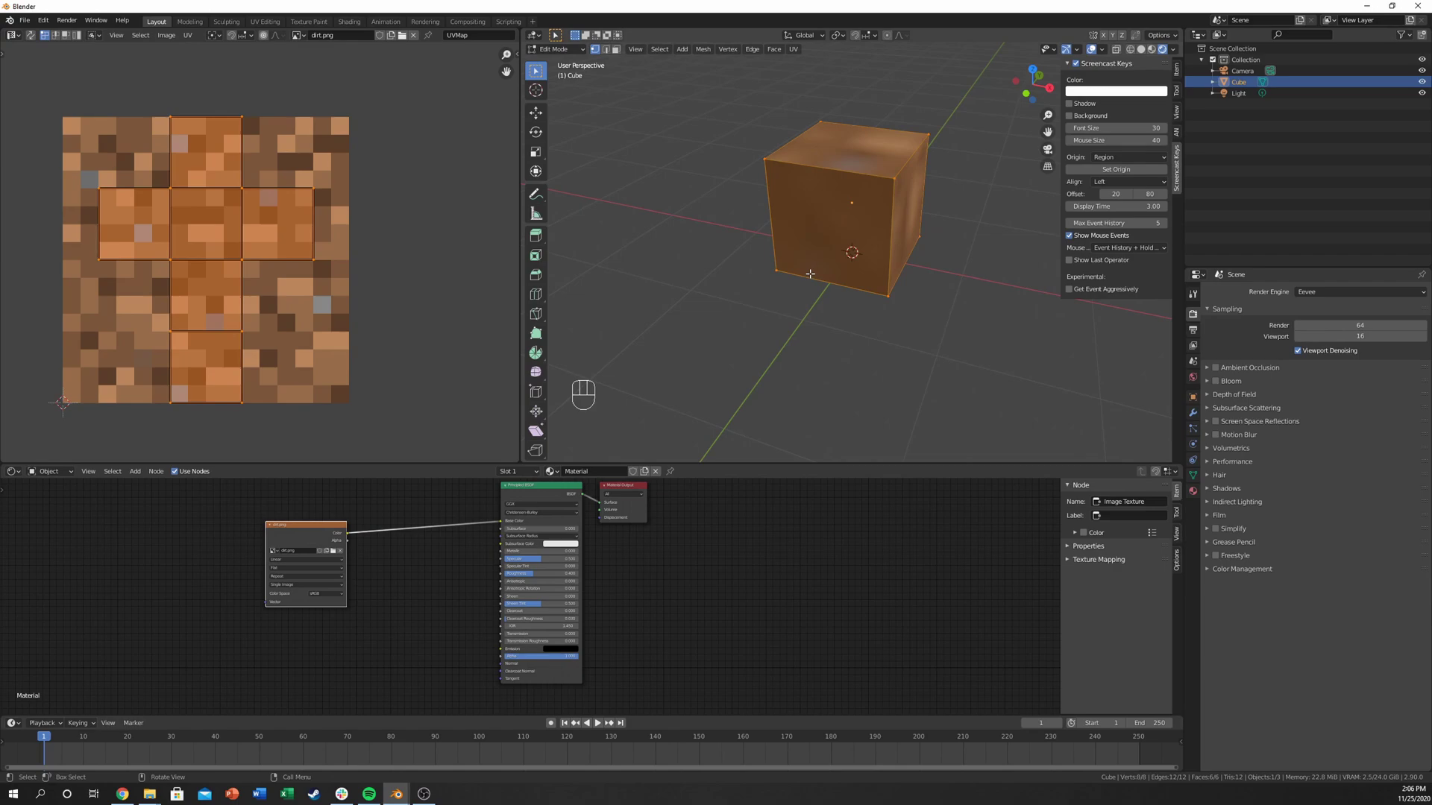
click(893, 28)
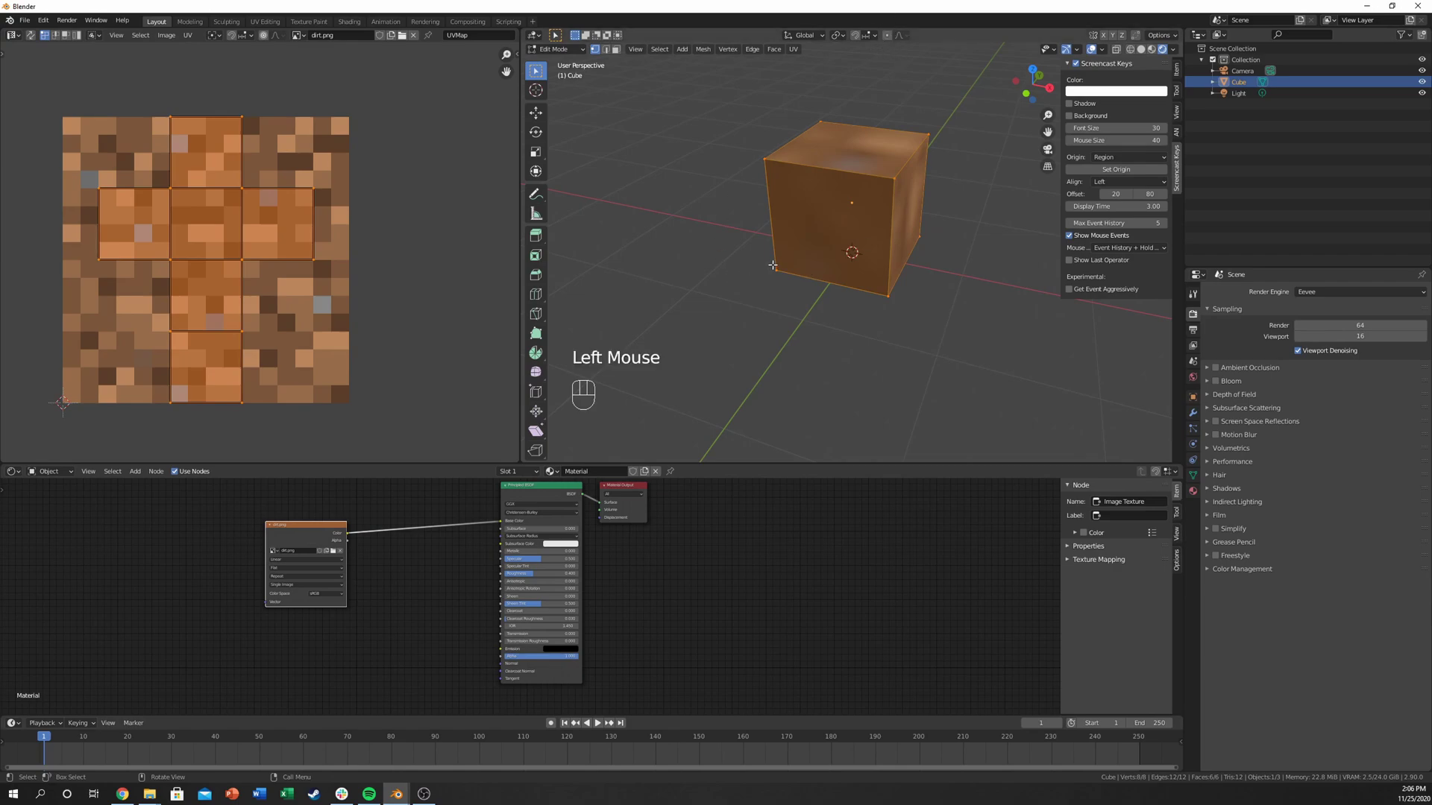
Step: Check the faces from front, right and top views so each UV spans the whole dirt texture
key(KP_1)
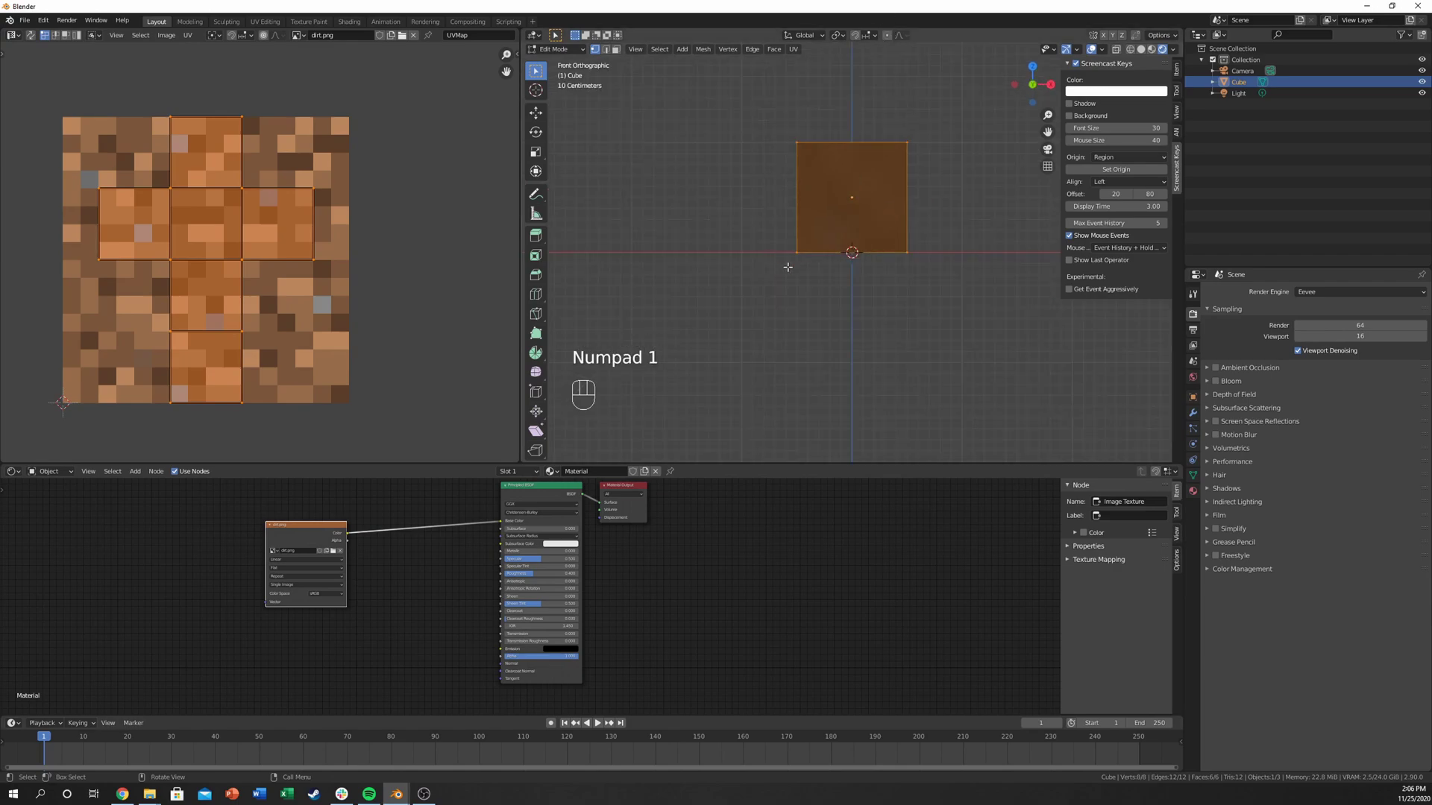
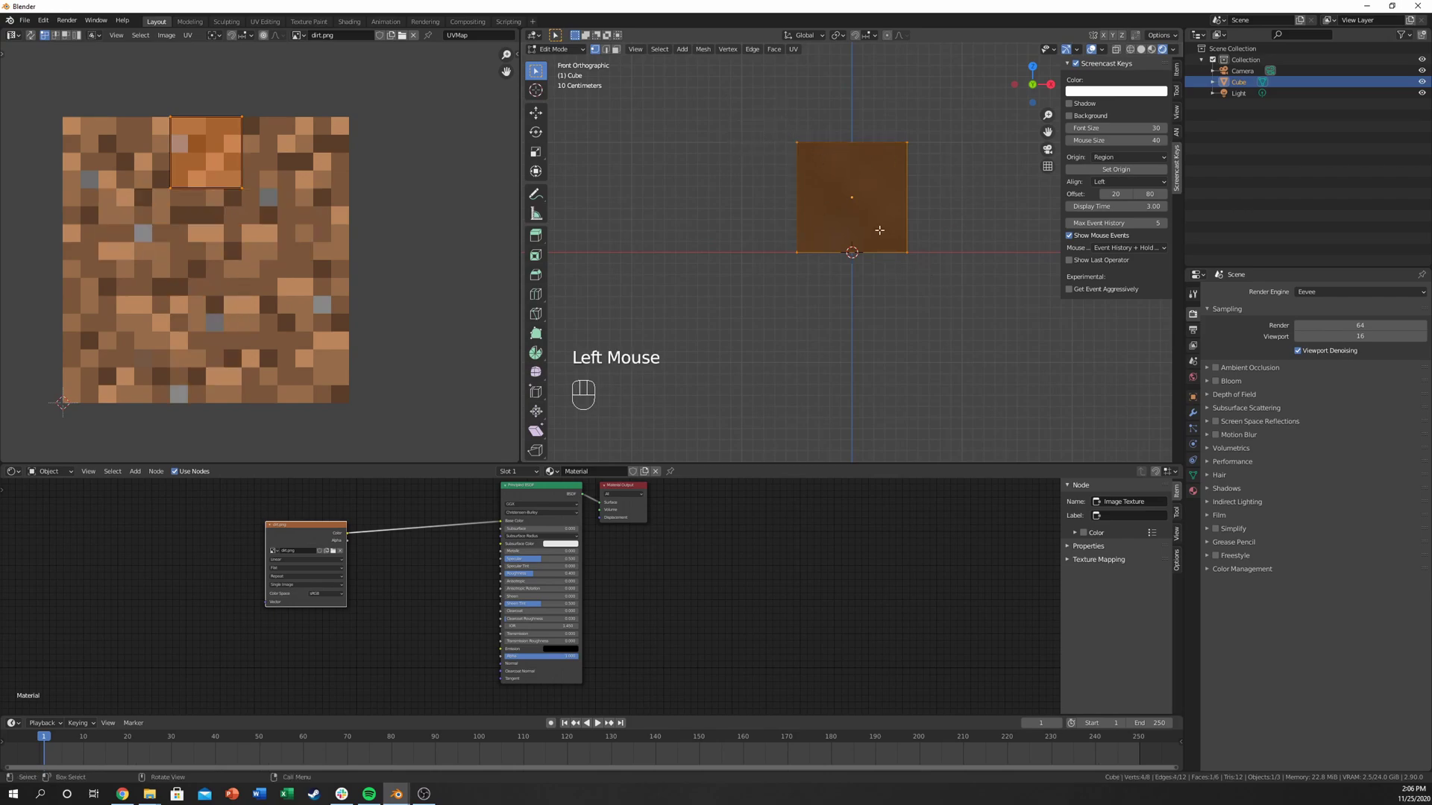
key(z)
key(z)
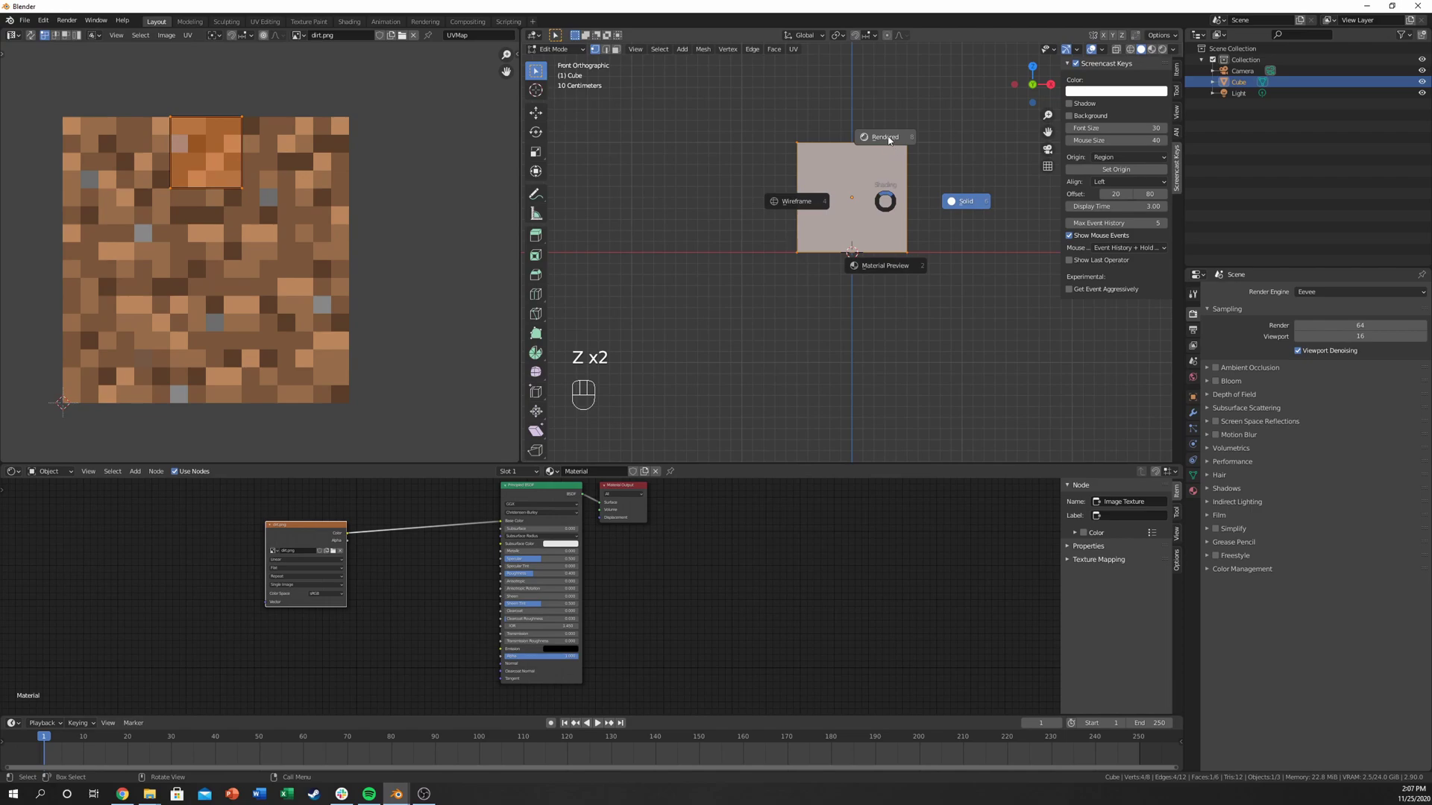
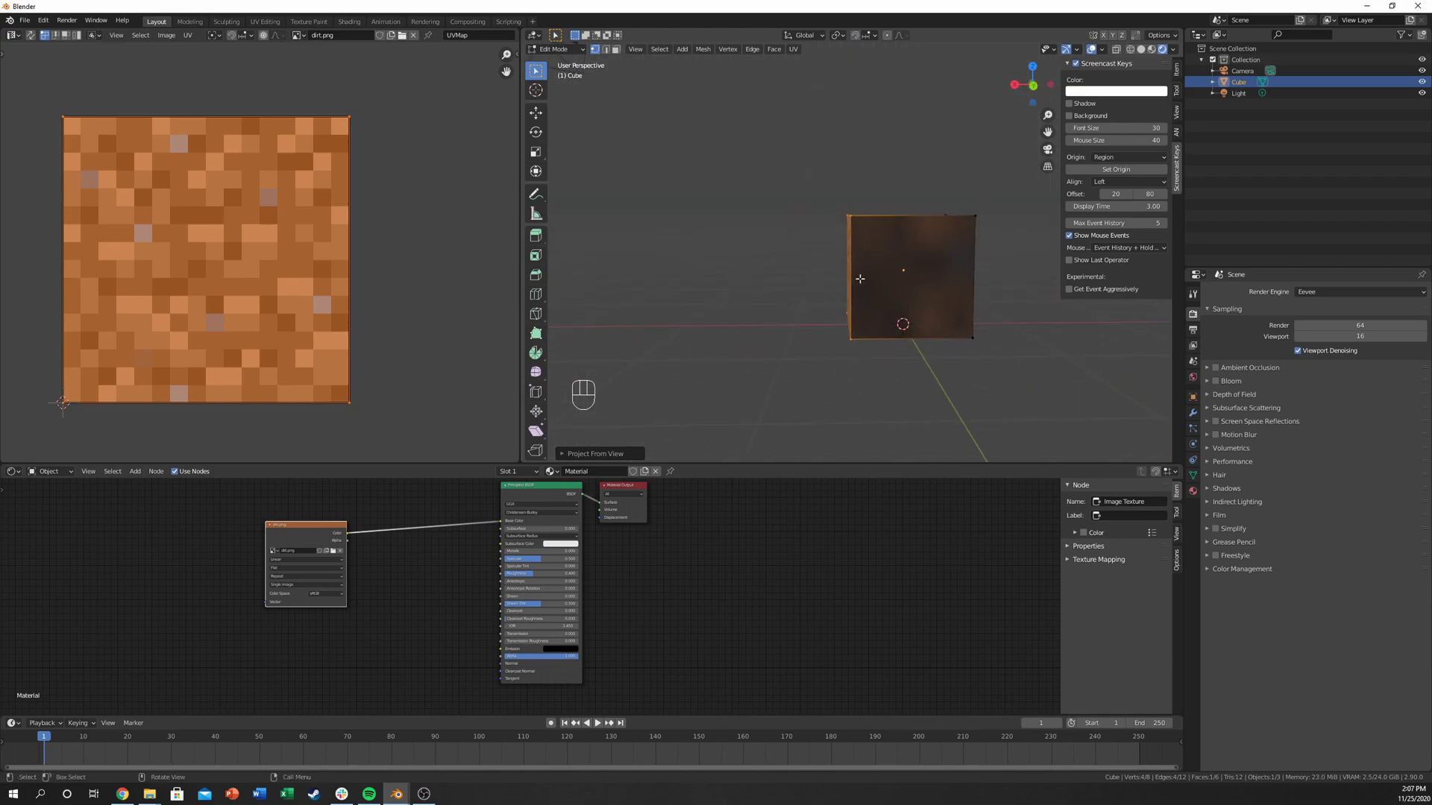
key(KP_1)
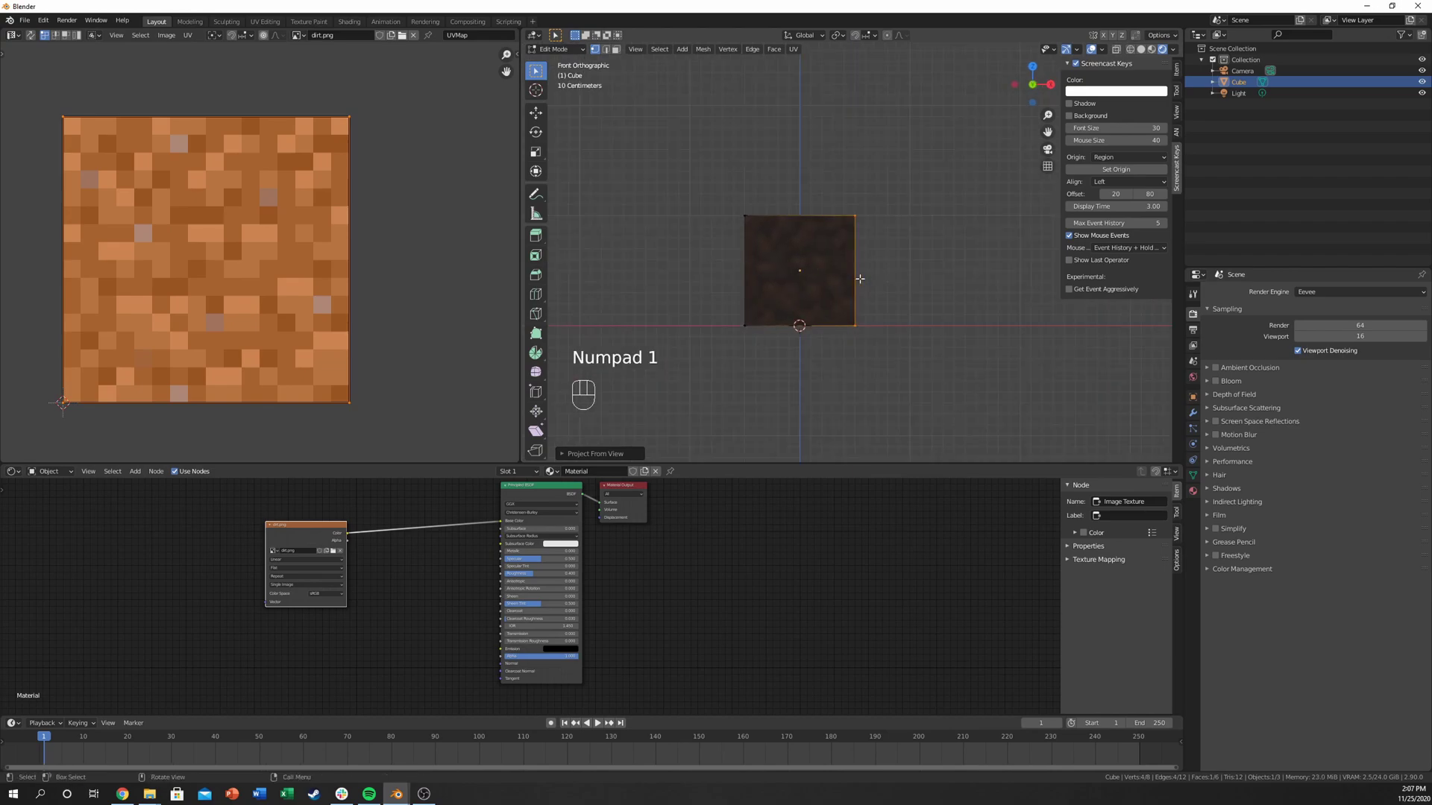
key(KP_2)
key(KP_5)
key(KP_5)
key(KP_3)
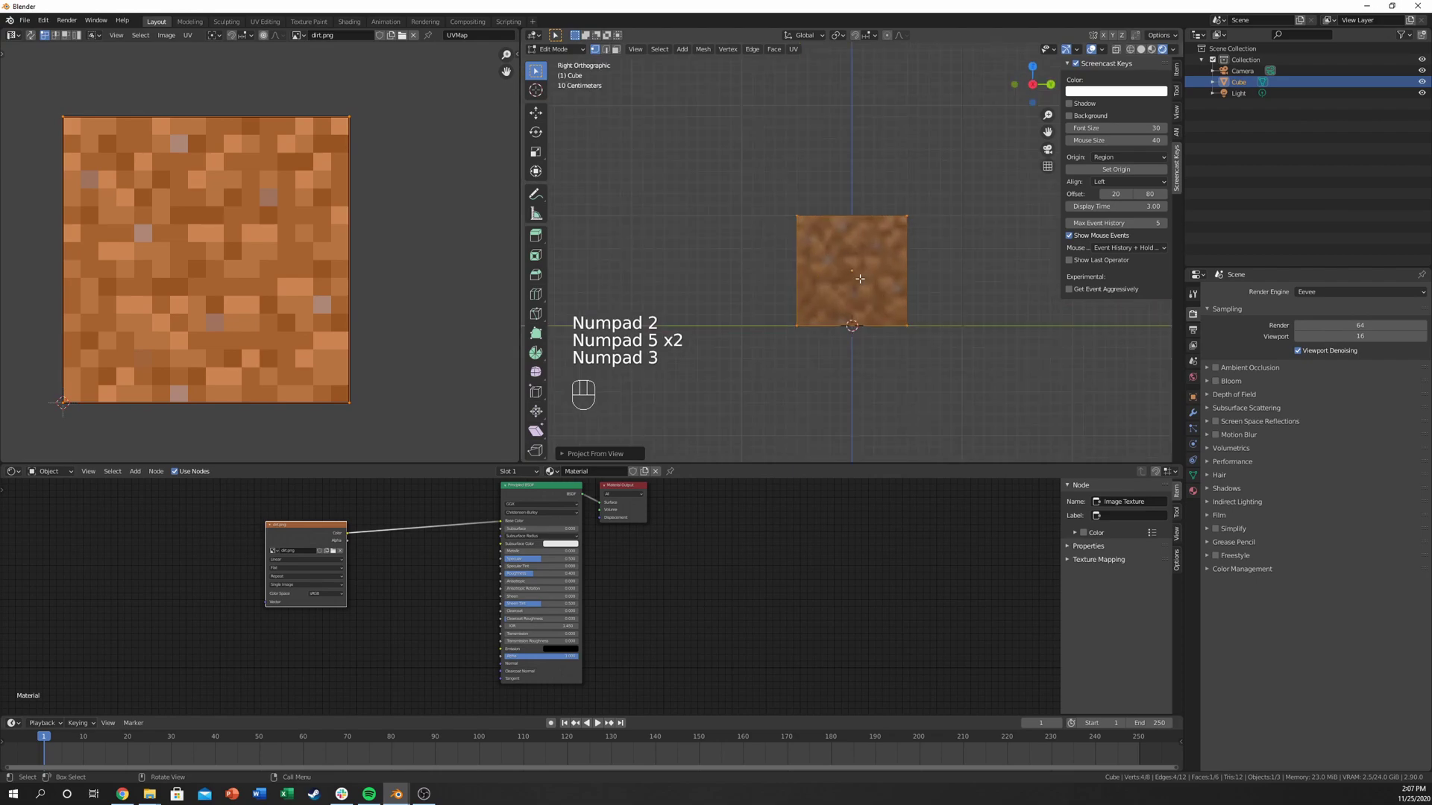
key(KP_7)
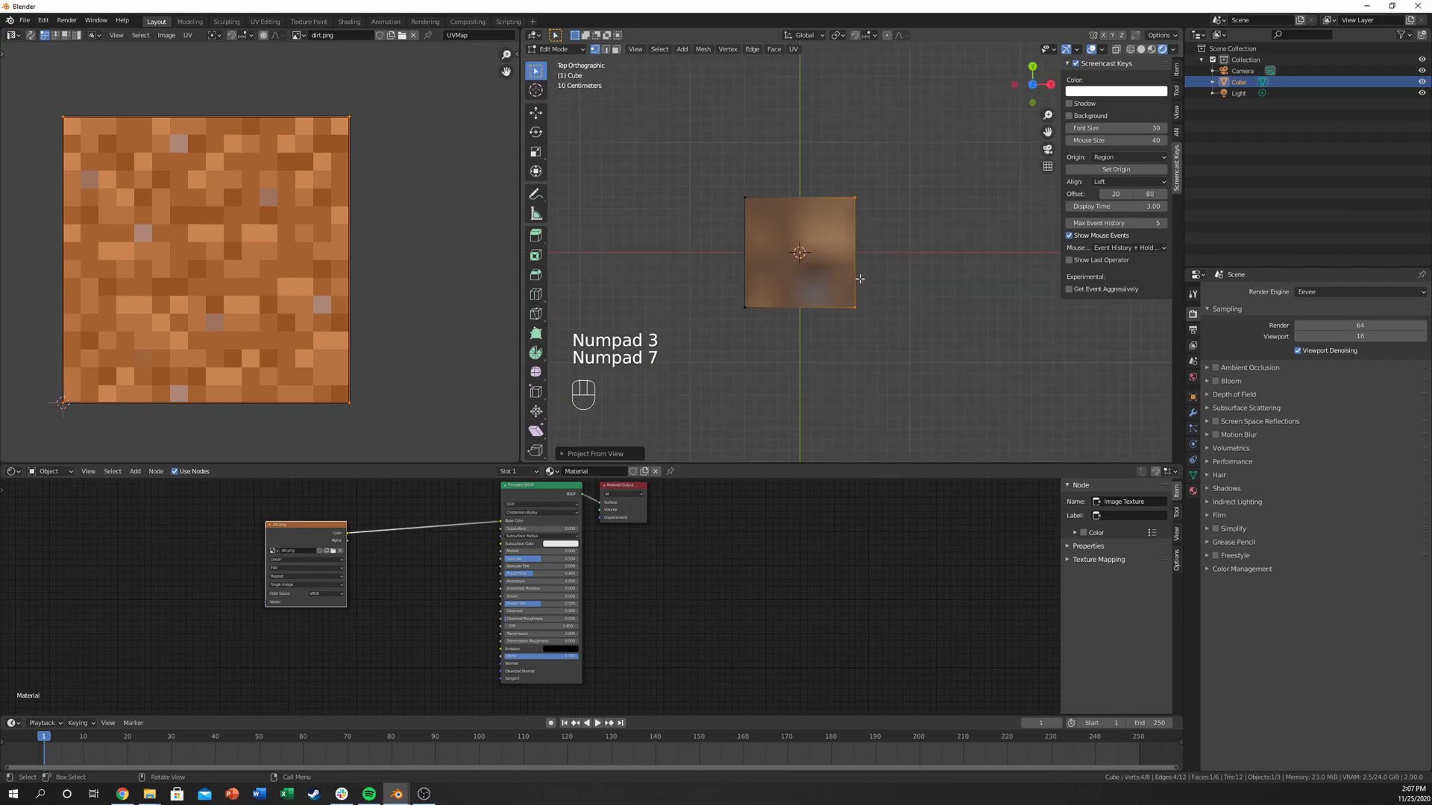
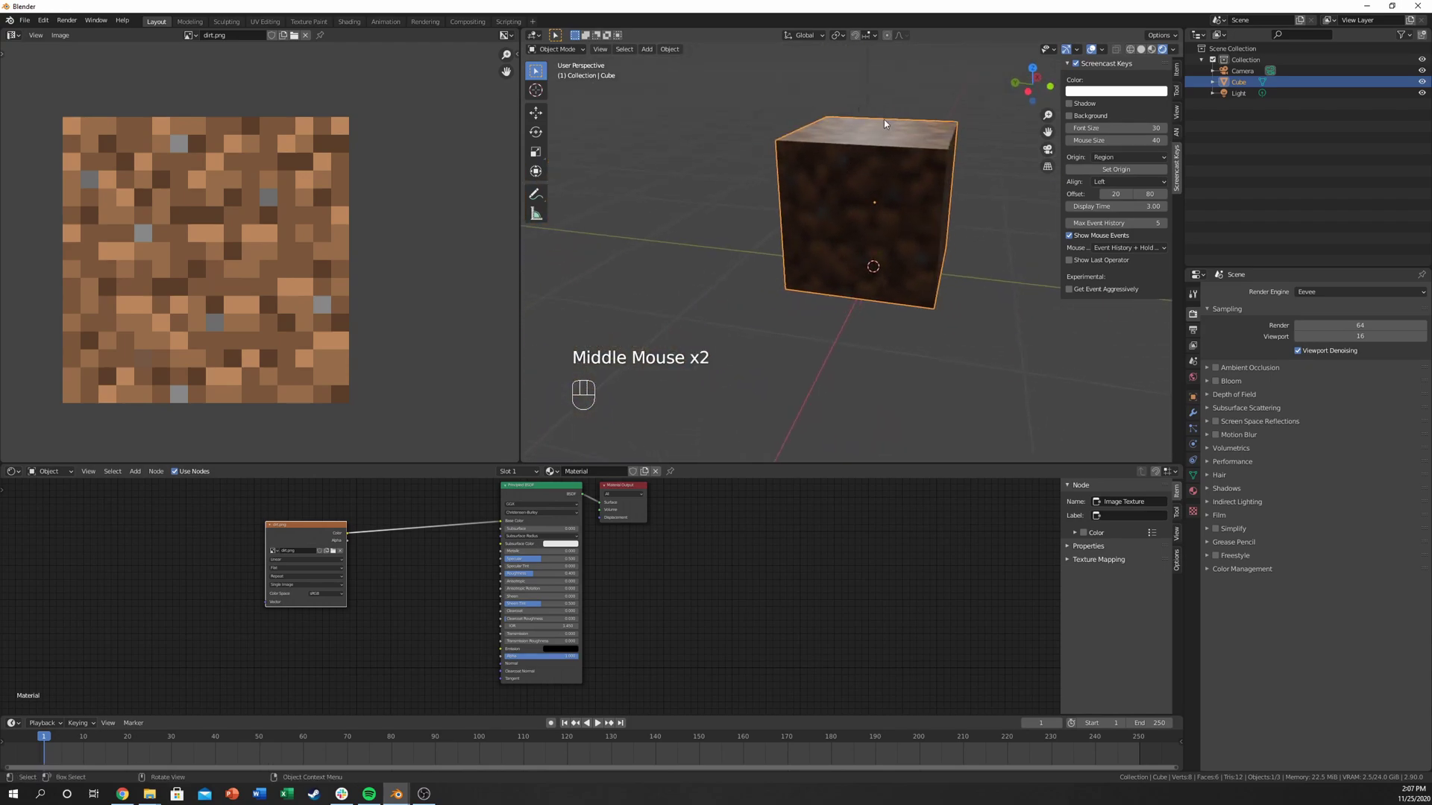
Step: Raise the Principled BSDF Roughness to 1.000 on the dirt material
scroll(up, 3)
click(571, 541)
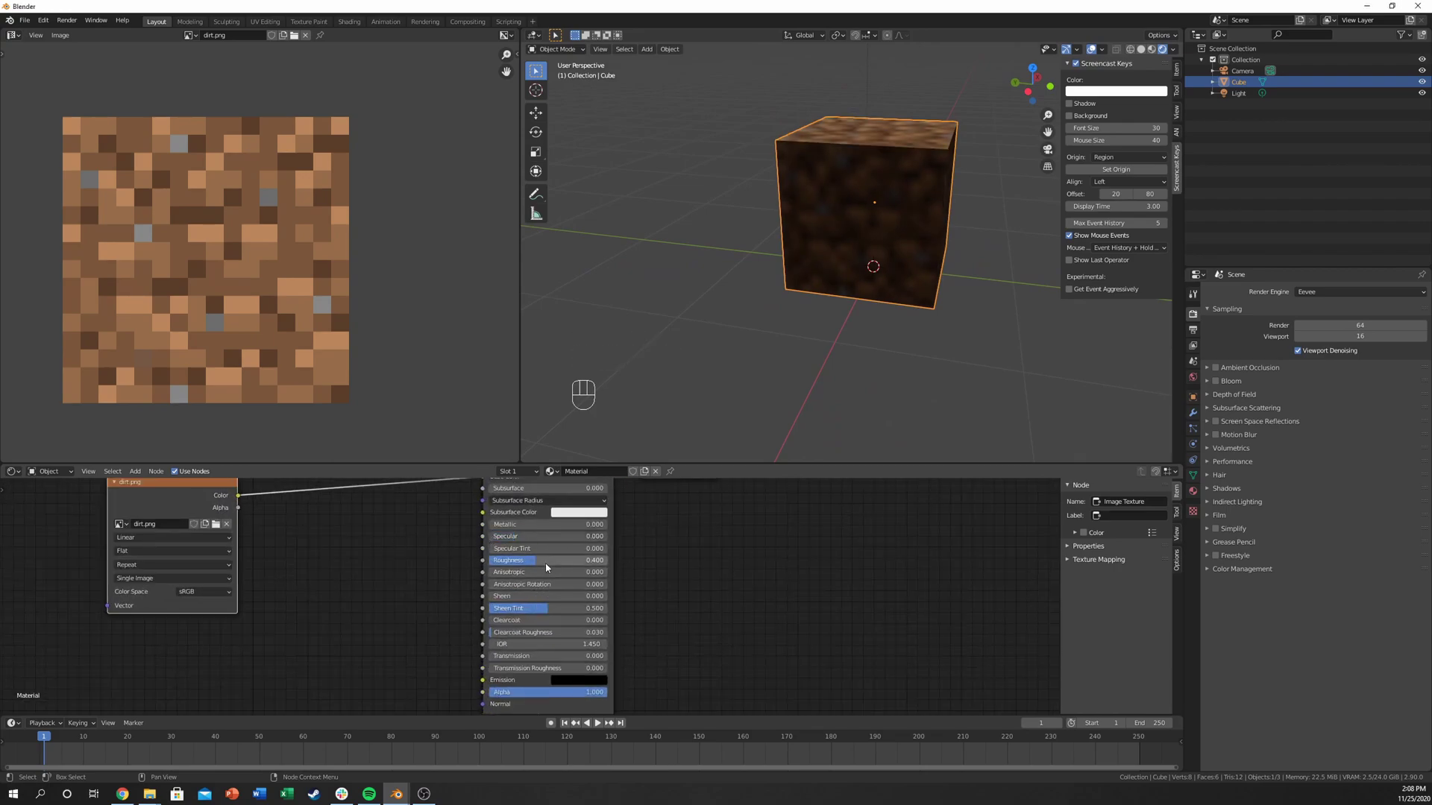
drag(552, 564, 972, 159)
drag(972, 158, 994, 171)
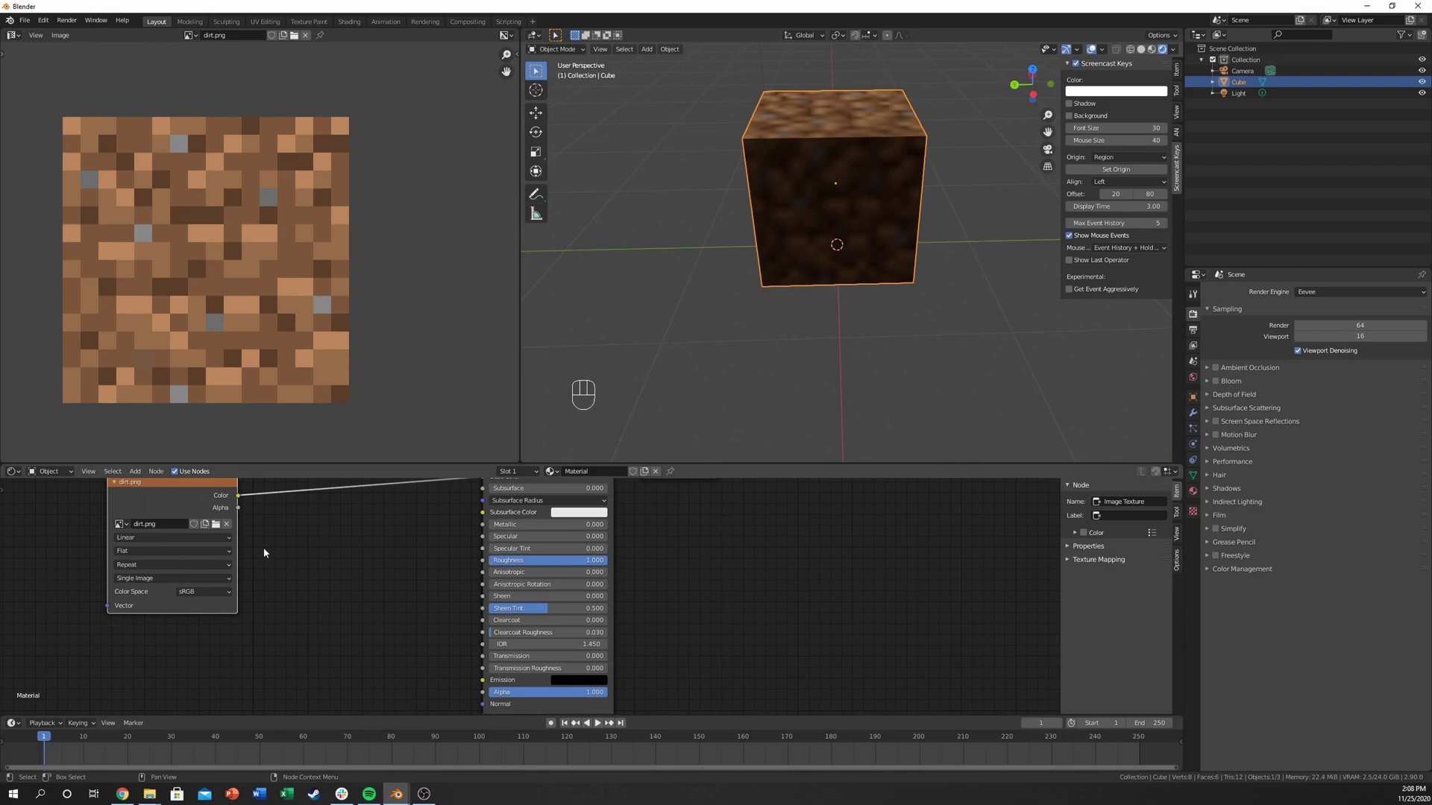
Step: Switch the dirt.png interpolation from Linear to Closest for crisp pixels, viewing the cube's top
middle_click(296, 545)
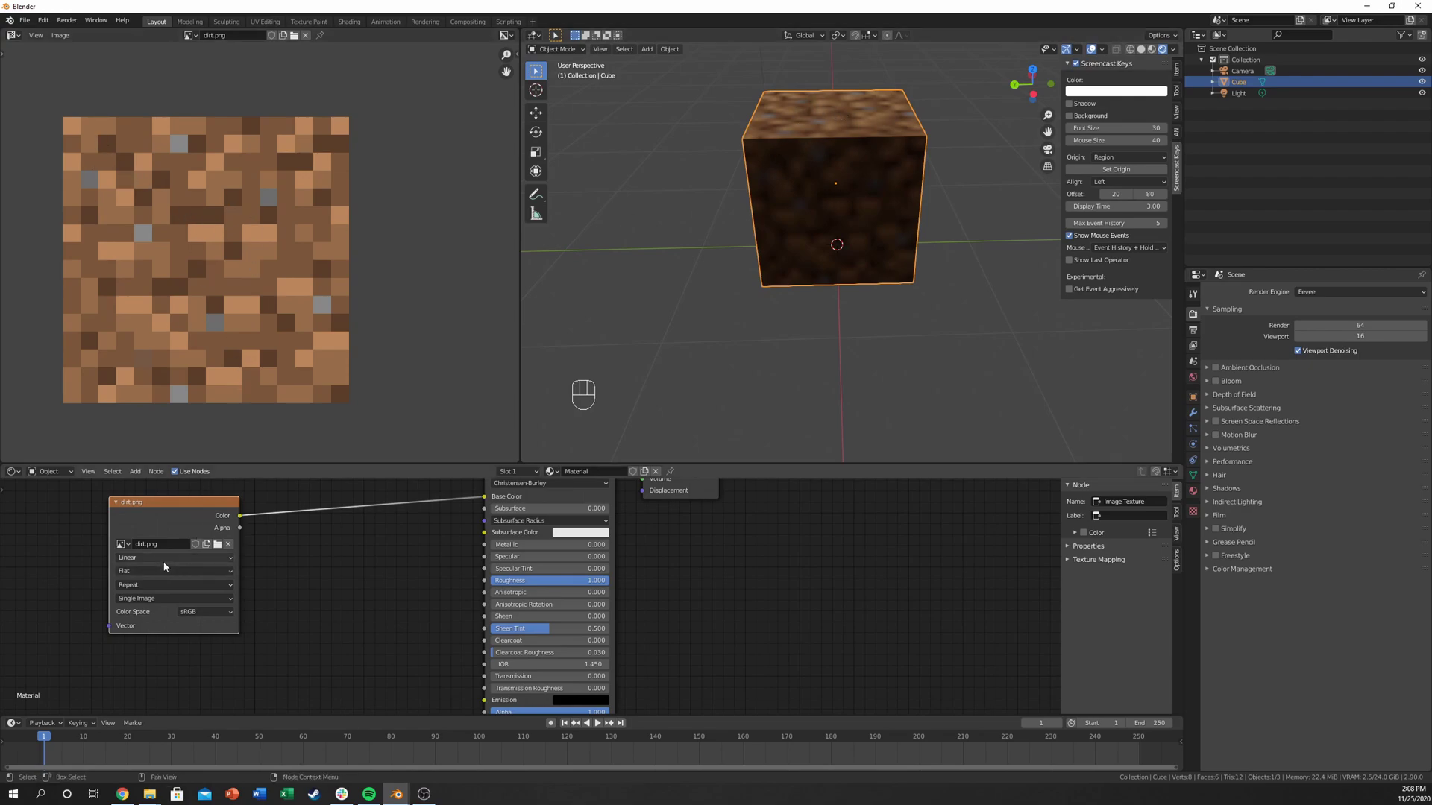
drag(167, 564, 152, 584)
drag(842, 169, 887, 209)
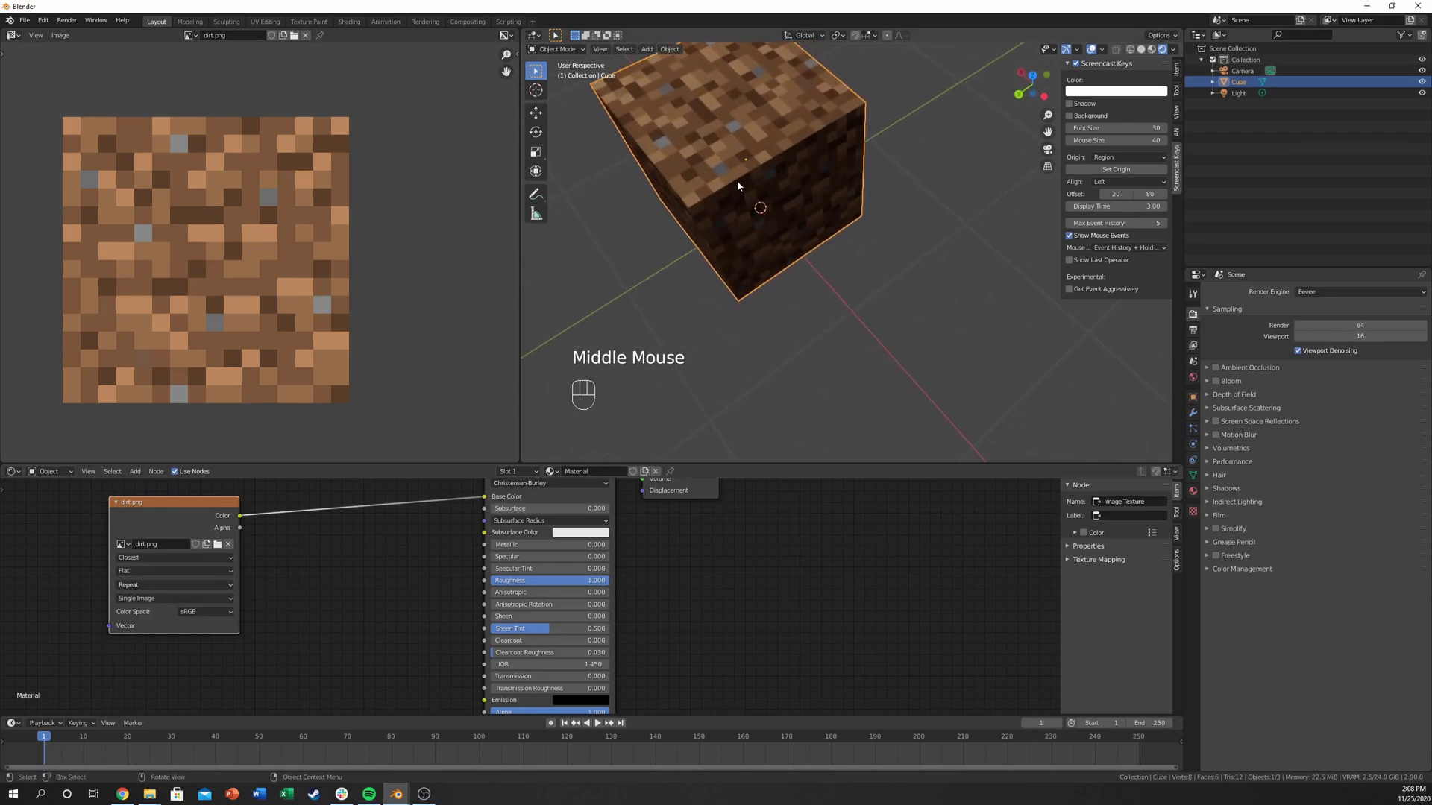
click(200, 561)
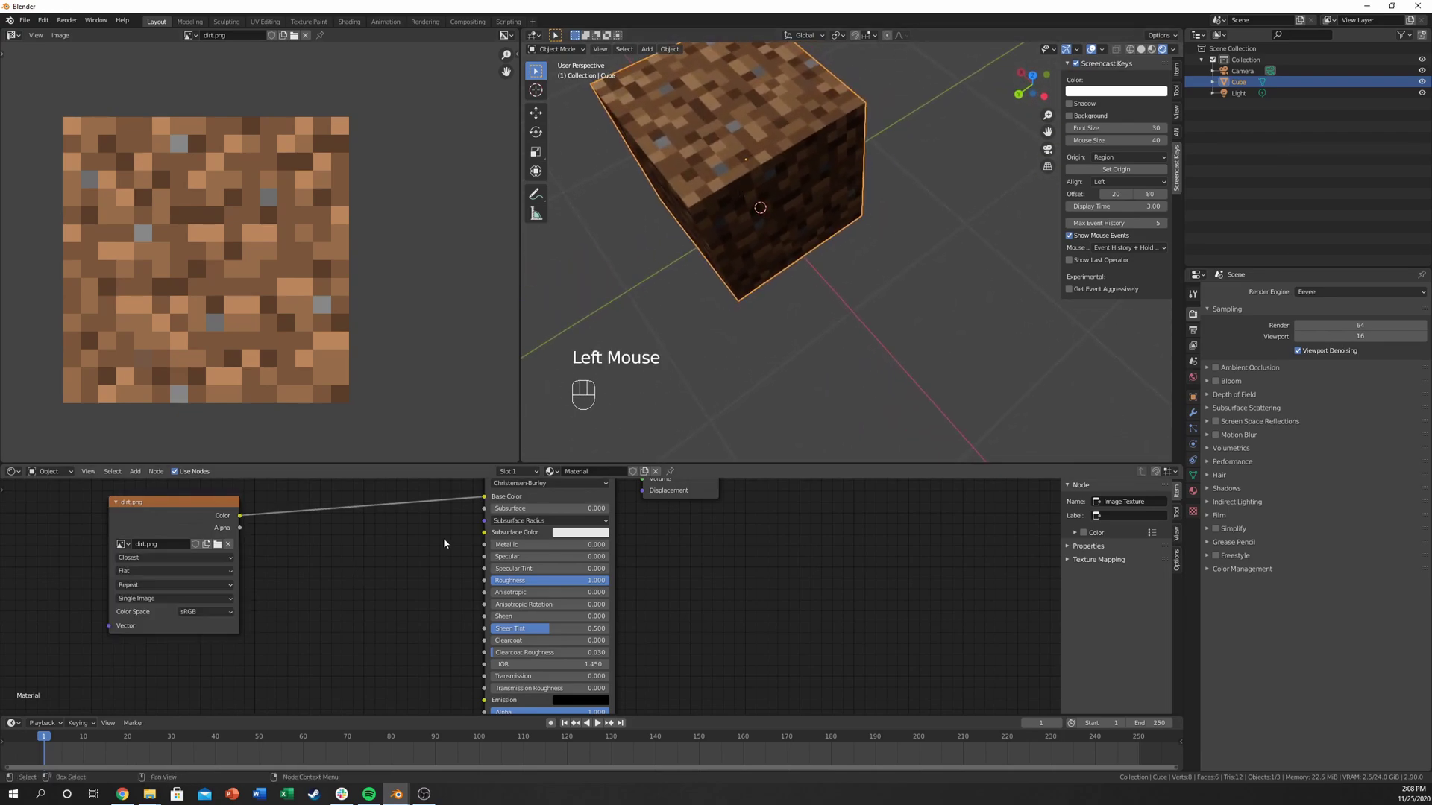
drag(734, 181, 795, 147)
scroll(down, 3)
drag(780, 191, 768, 217)
Step: Delete the misplaced duplicate cube and reselect the original
key(shift+d)
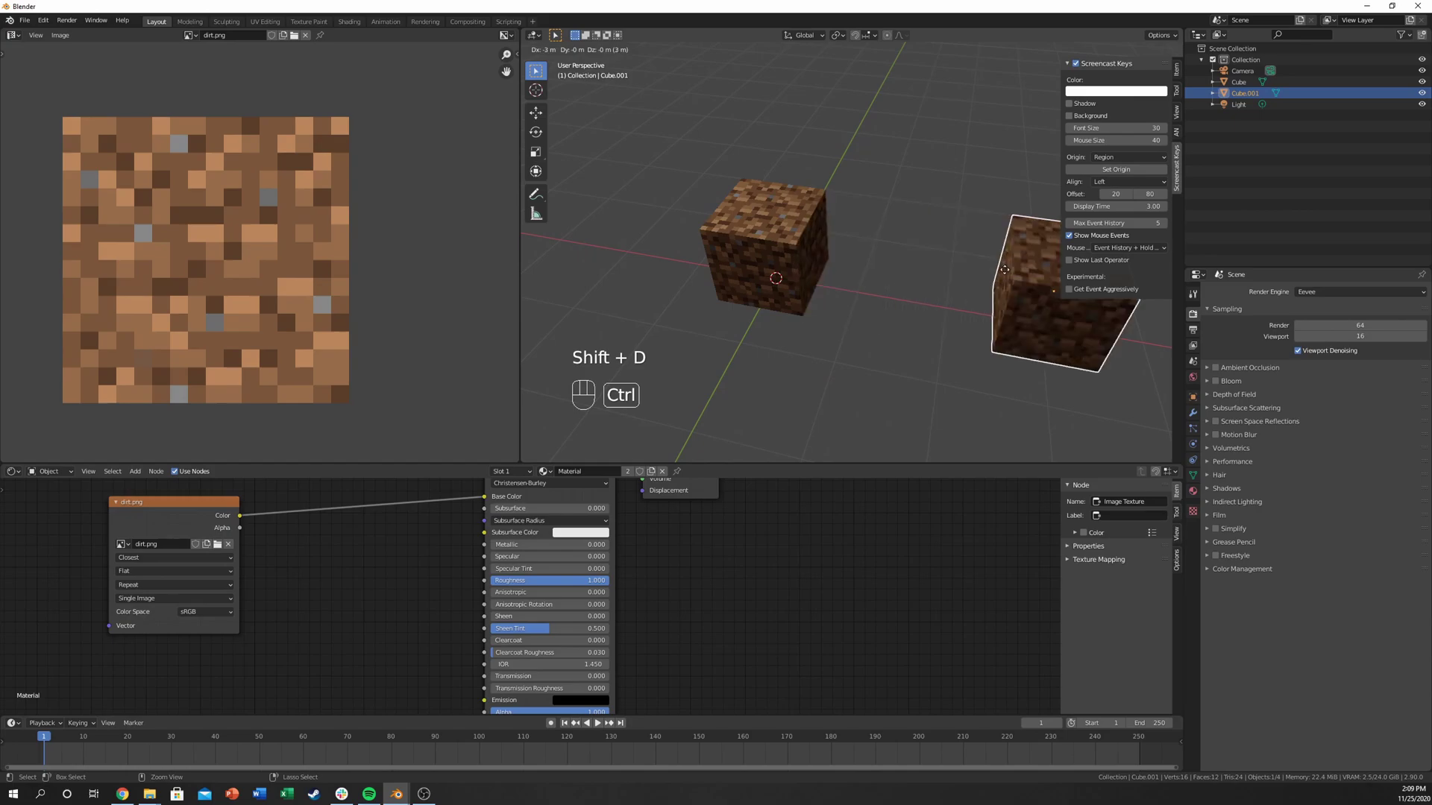
key(g)
key(x)
drag(815, 256, 761, 249)
click(812, 211)
drag(843, 210, 804, 205)
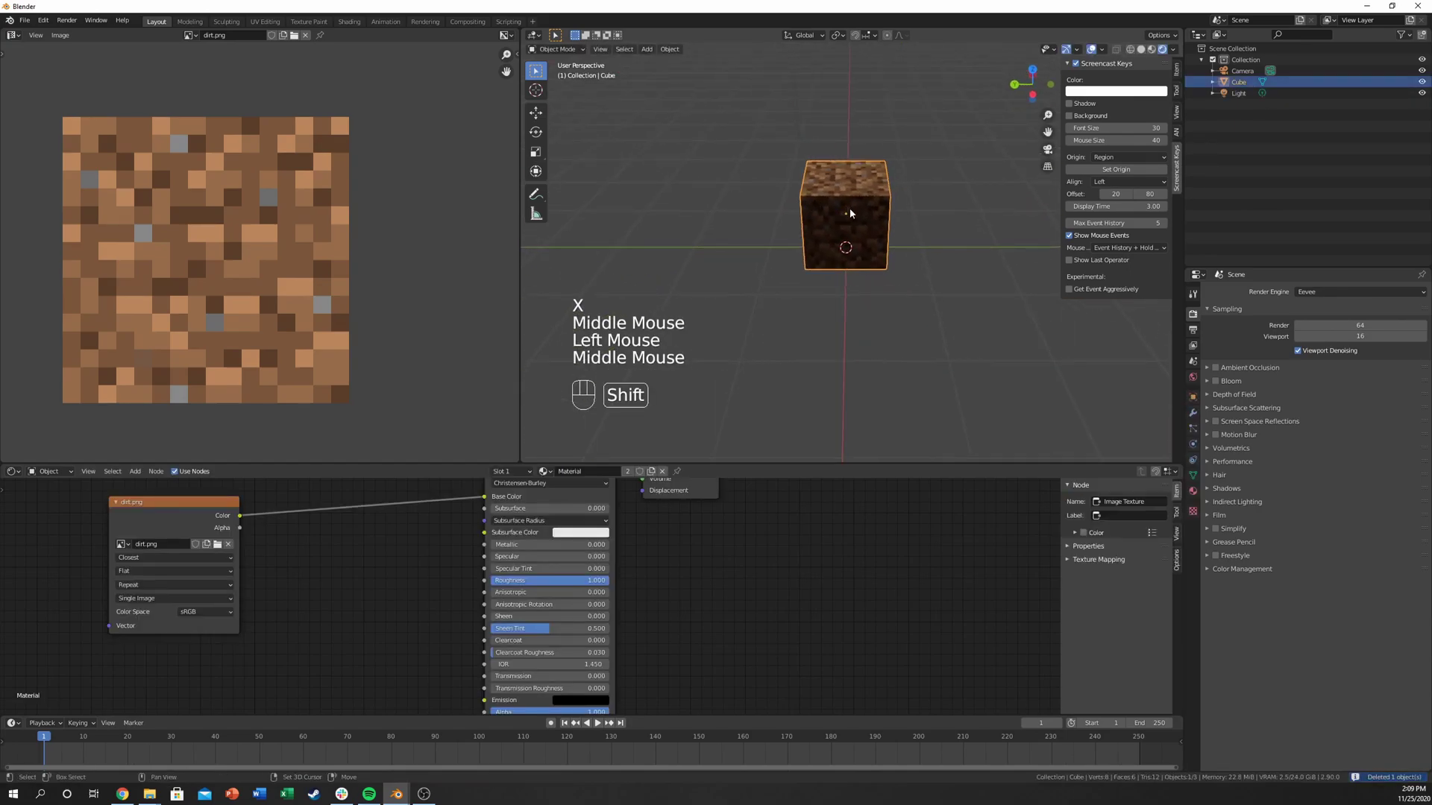
Step: Duplicate the cube and move the copy 1 m along Y beside the original
key(shift+d)
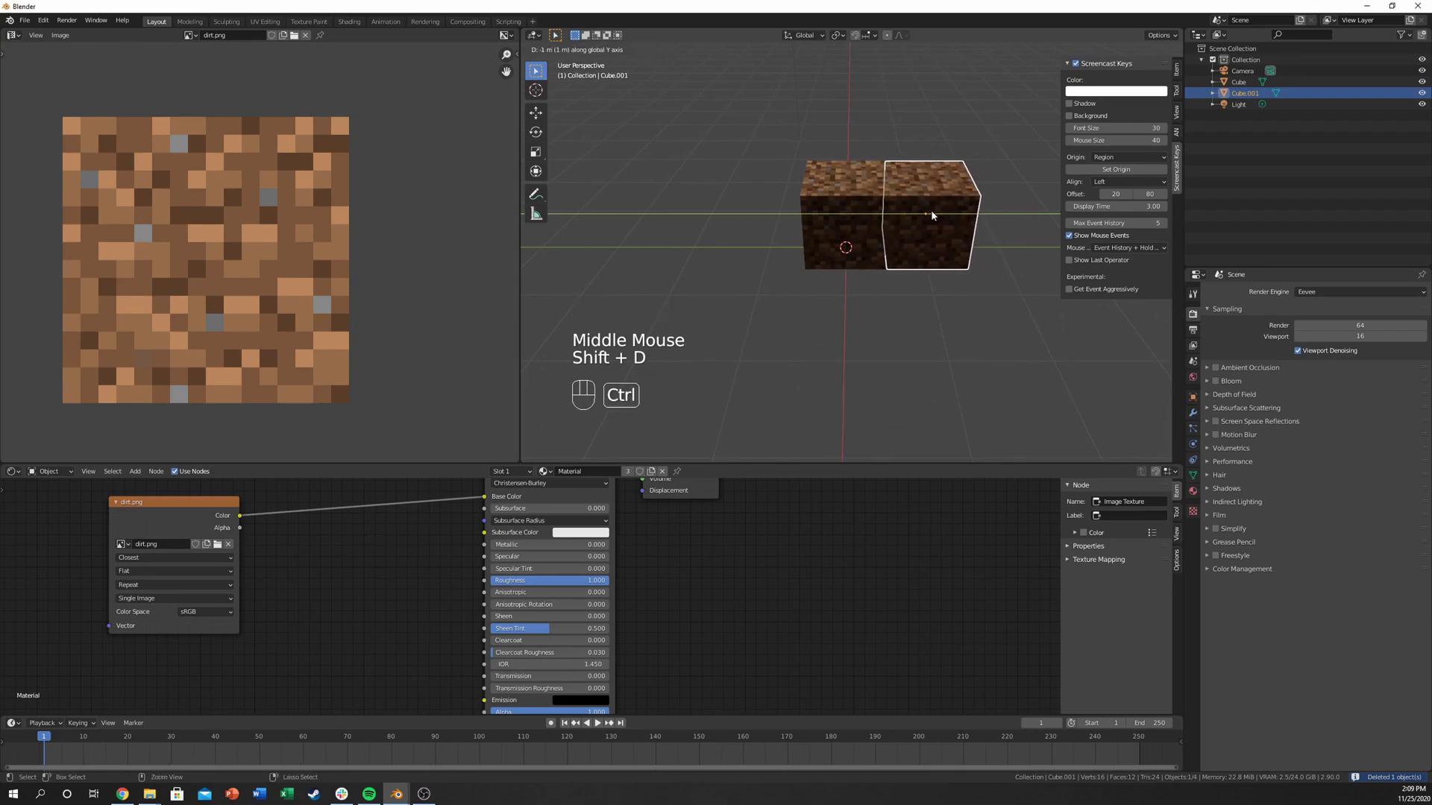
drag(938, 222, 832, 256)
scroll(up, 3)
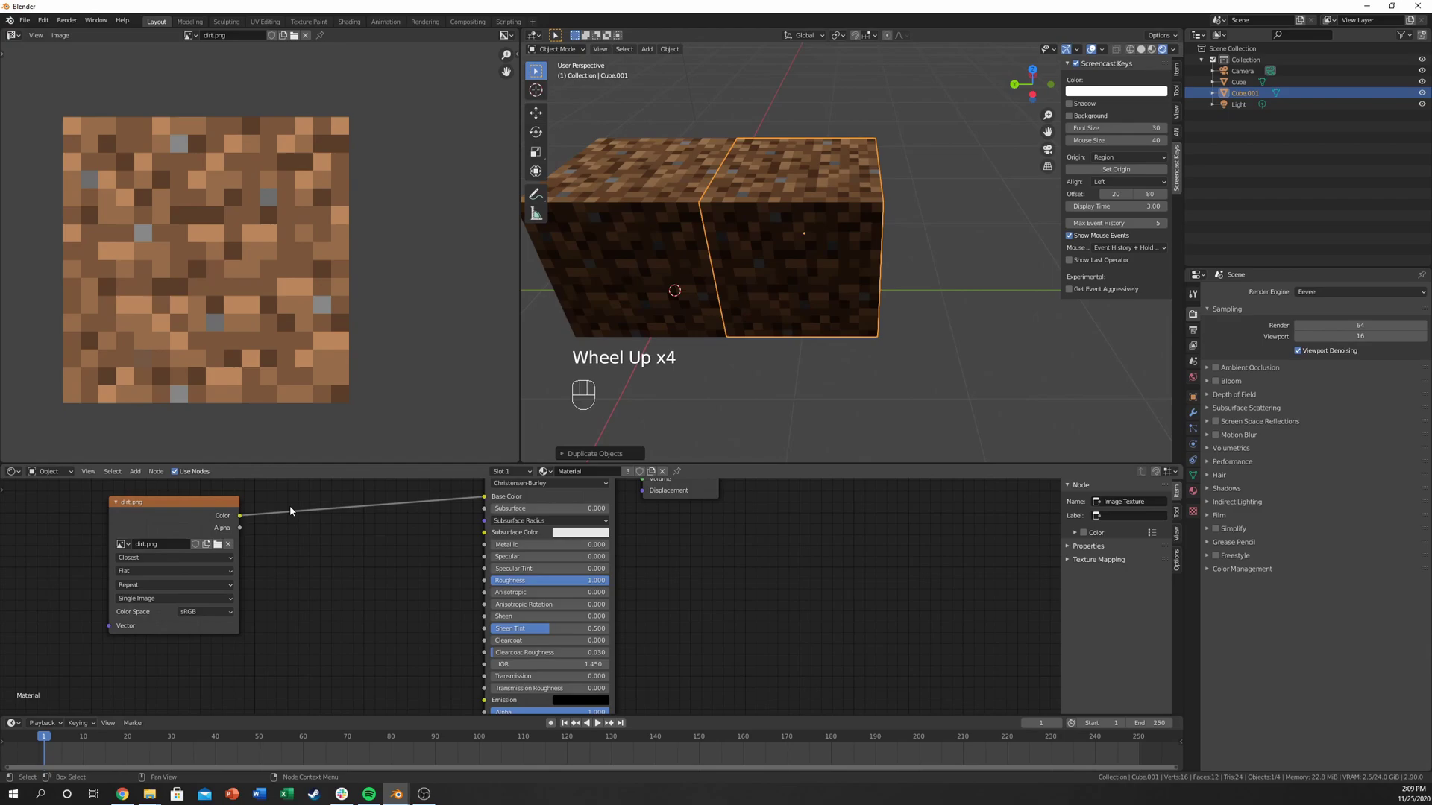
scroll(down, 3)
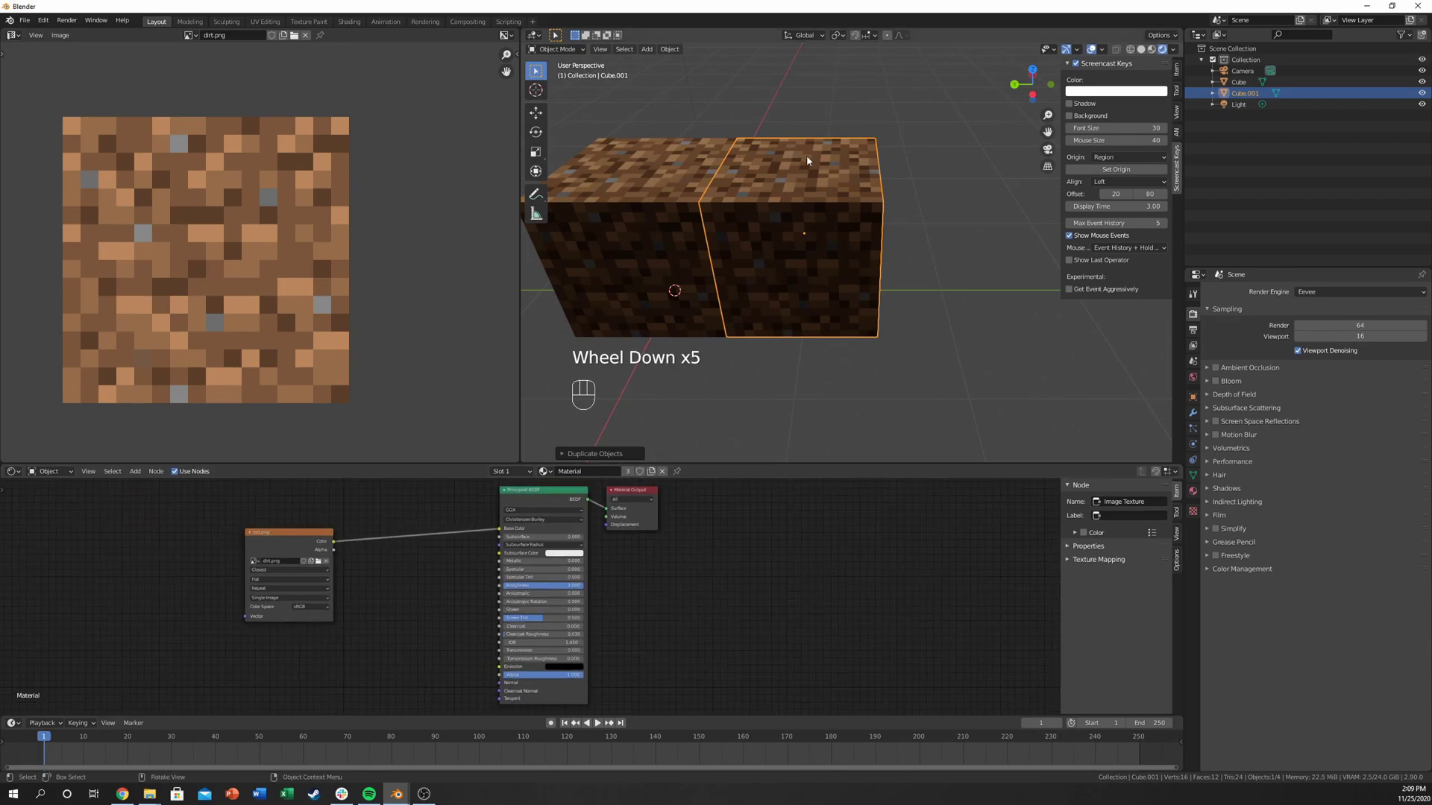
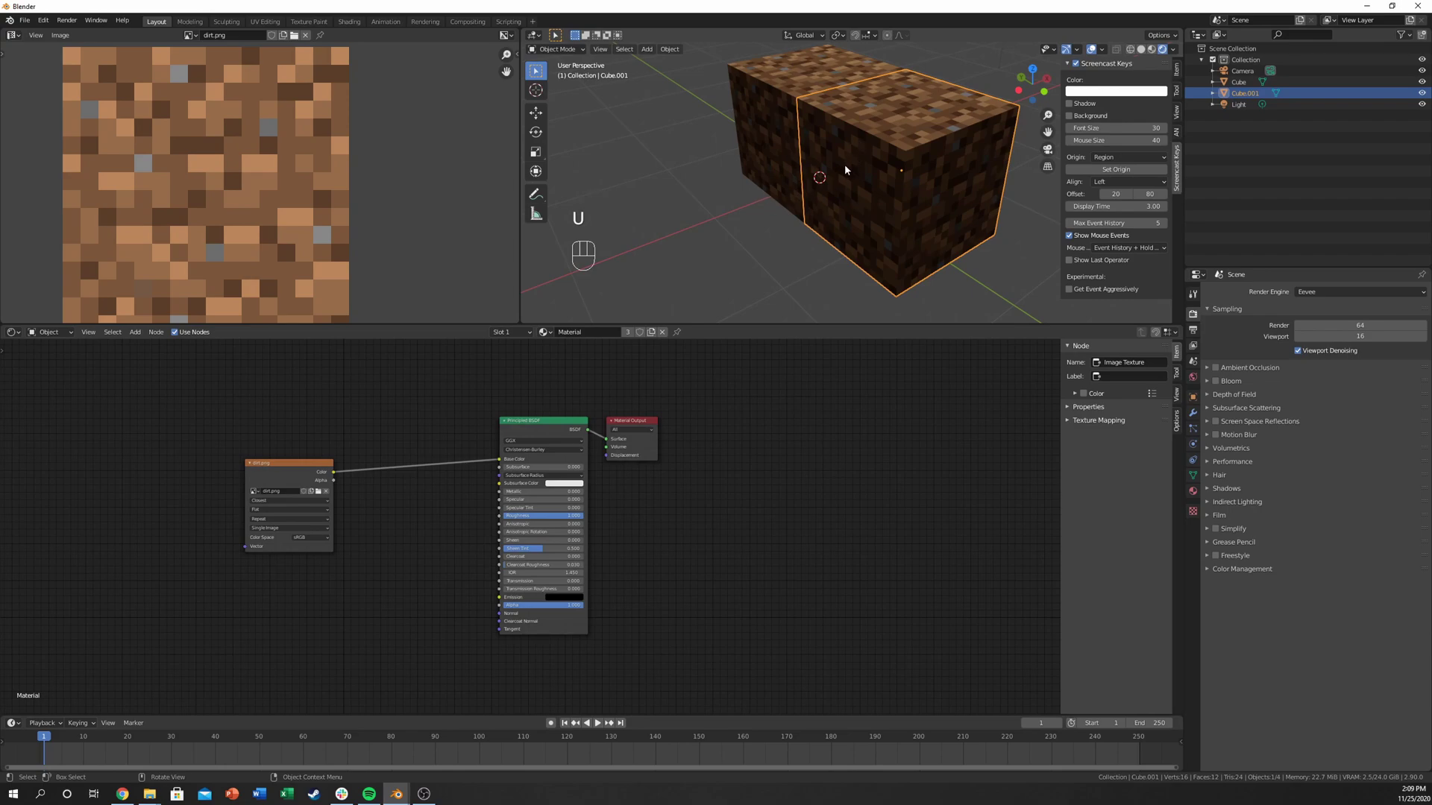
Step: Duplicate the dirt.png Image Texture node into three image nodes
click(295, 473)
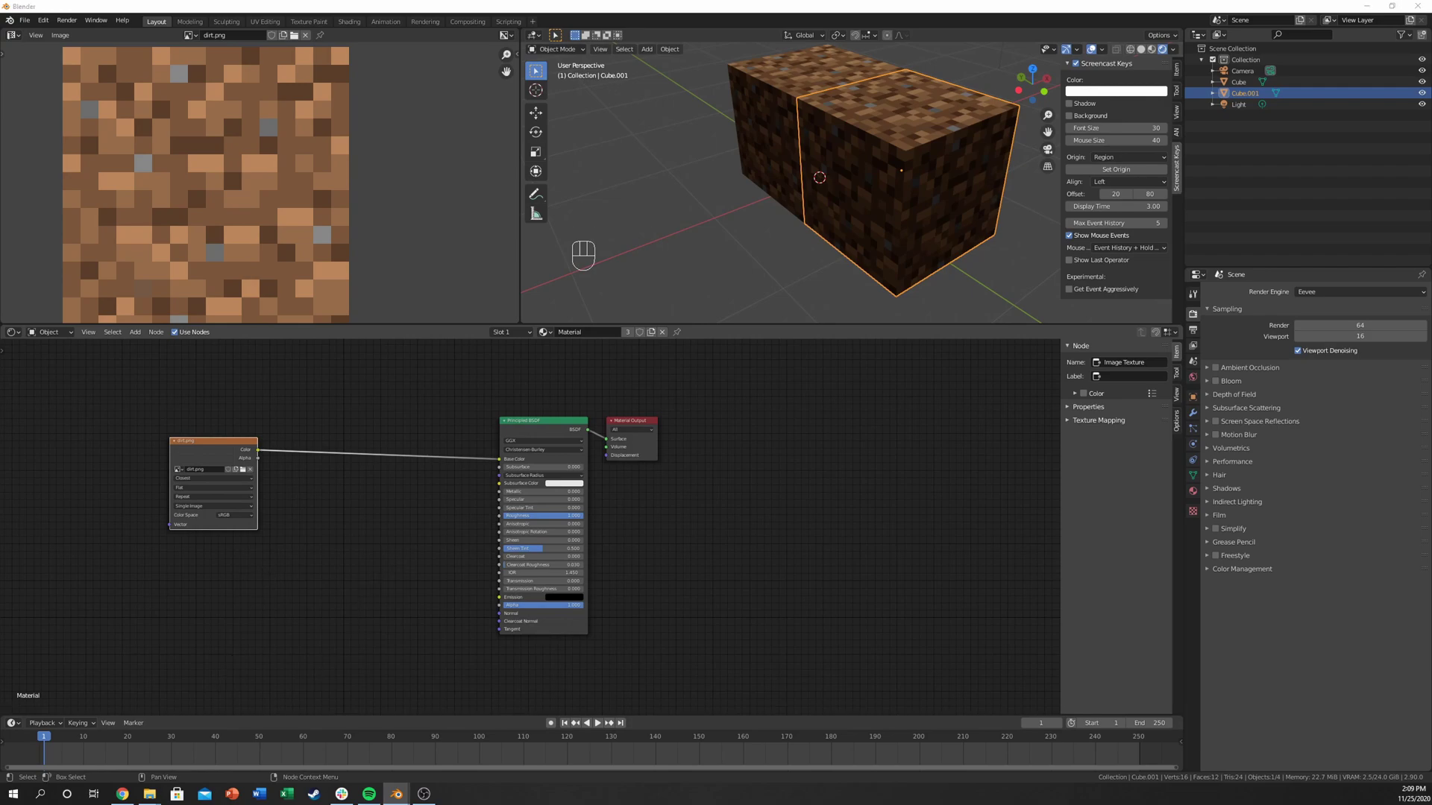
click(359, 566)
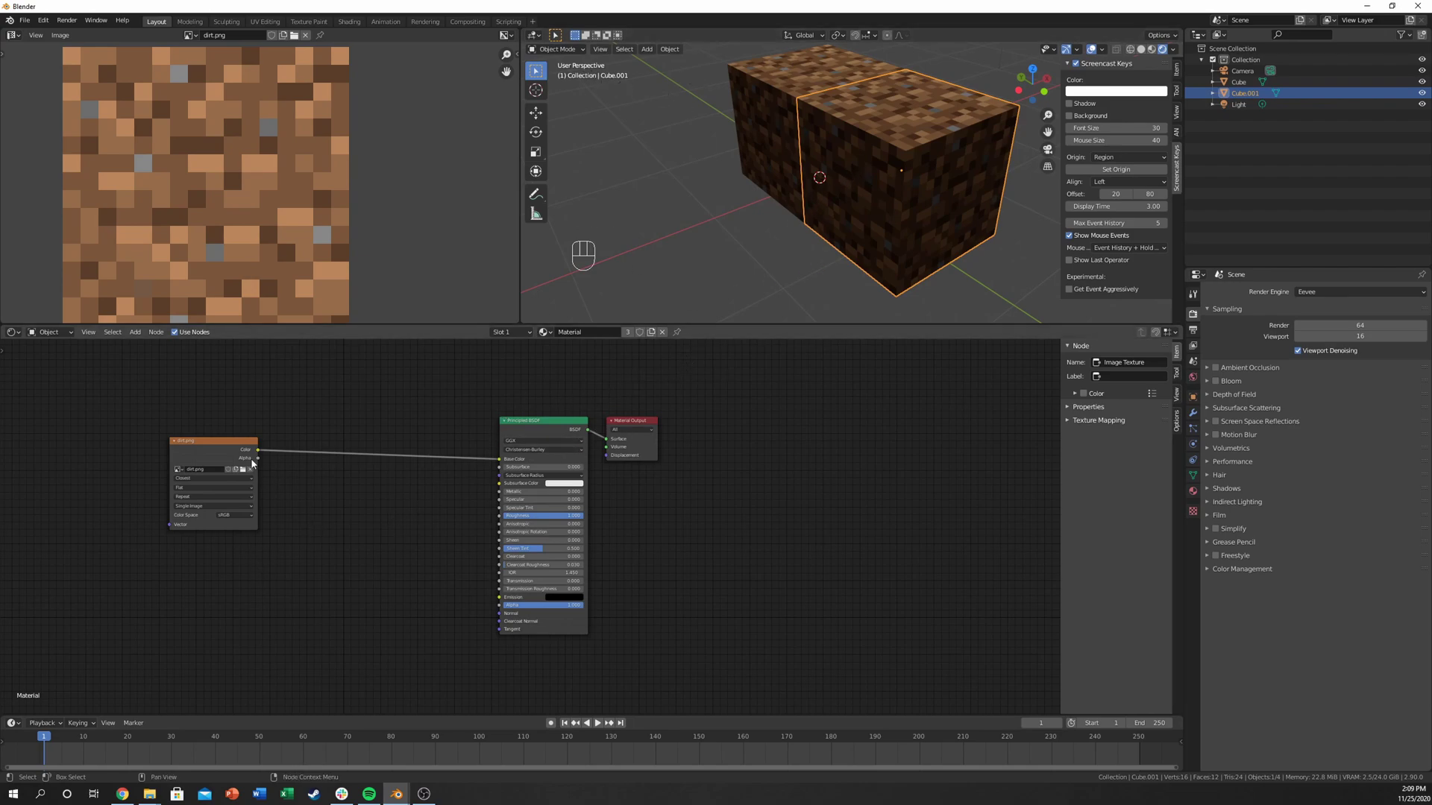
click(225, 451)
key(shift+d)
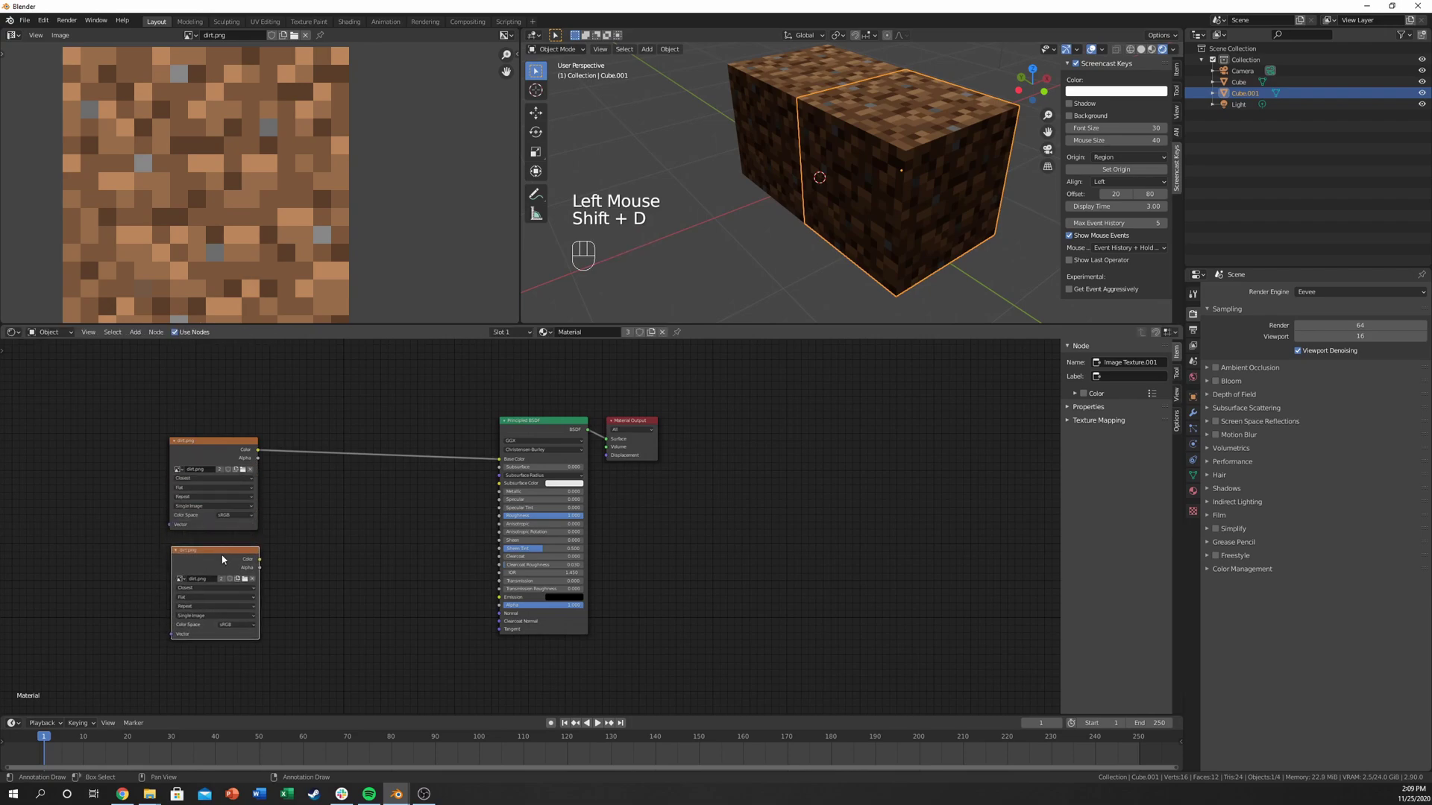
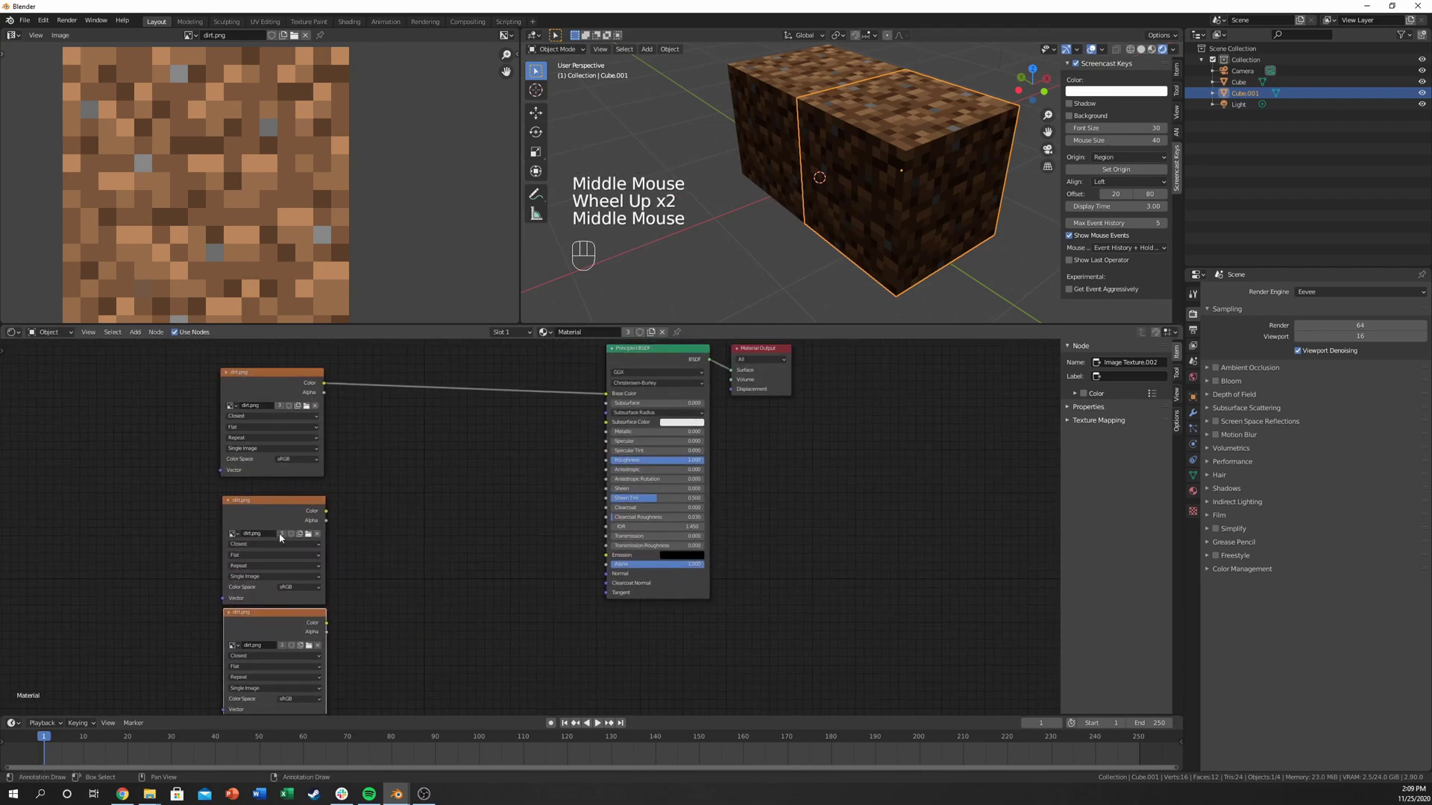
Step: Make the second and third image nodes single-user copies of the dirt image
click(285, 537)
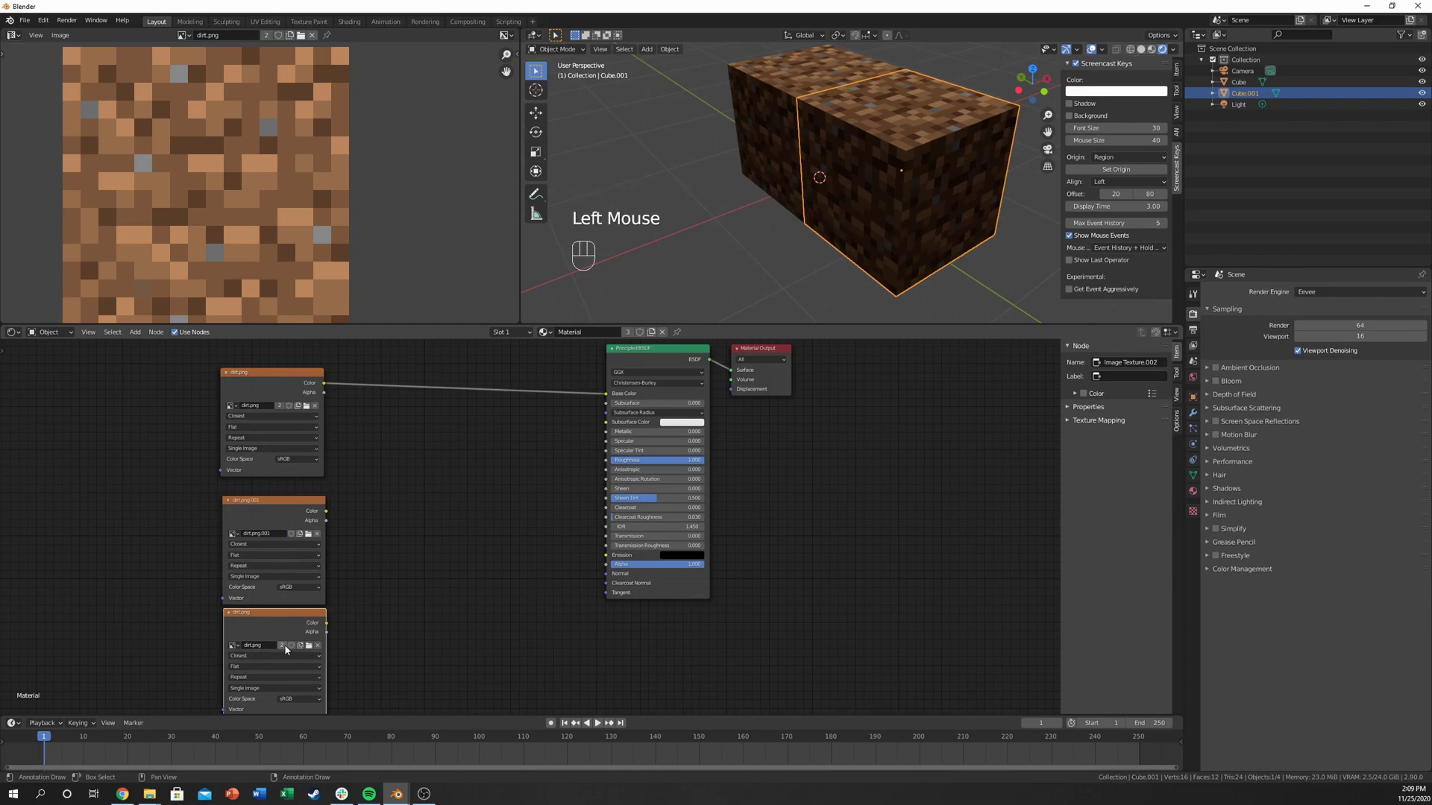
click(286, 651)
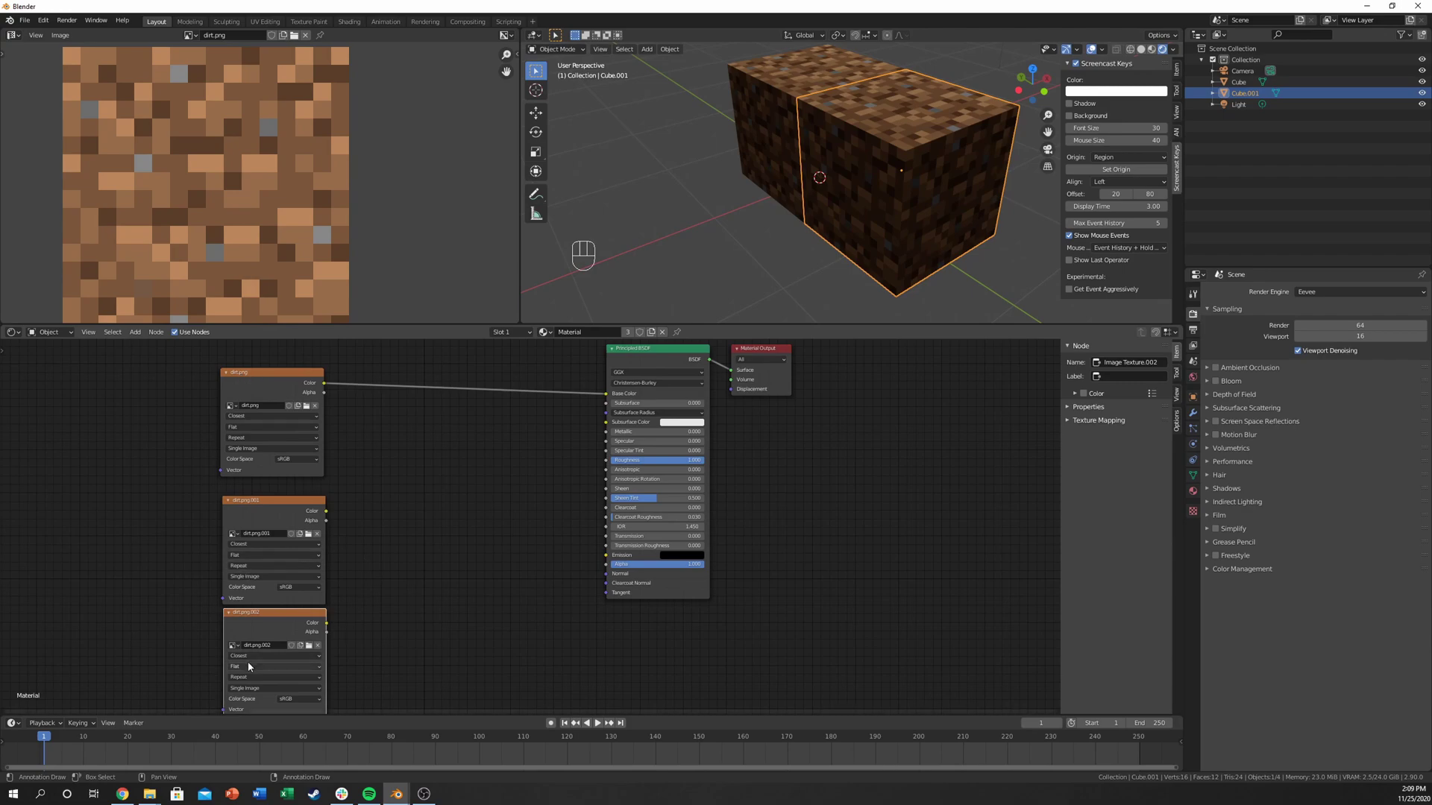
click(259, 506)
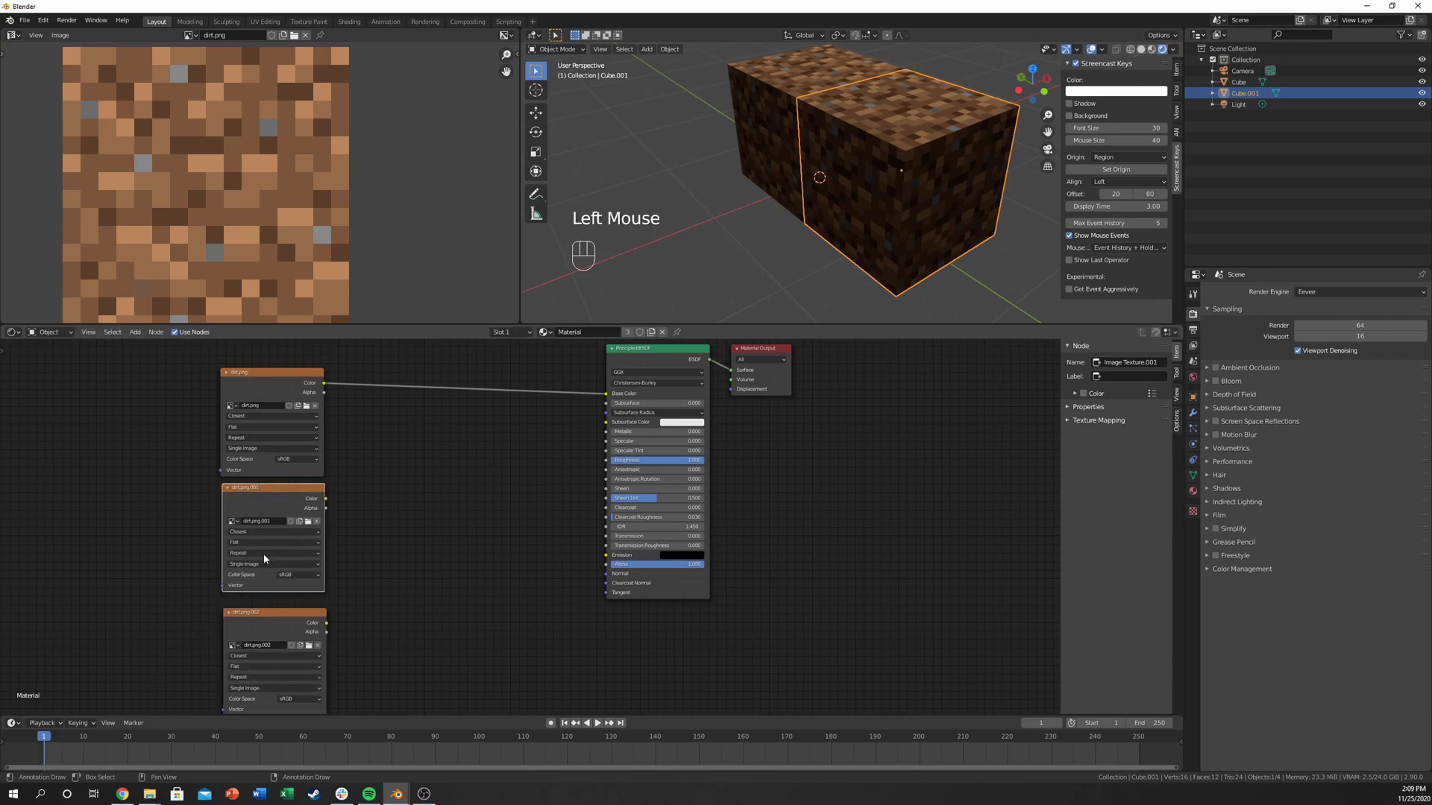
Step: Add a MixRGB node to the material and arrange it among the image nodes
drag(278, 618, 427, 462)
click(427, 462)
key(shift+a)
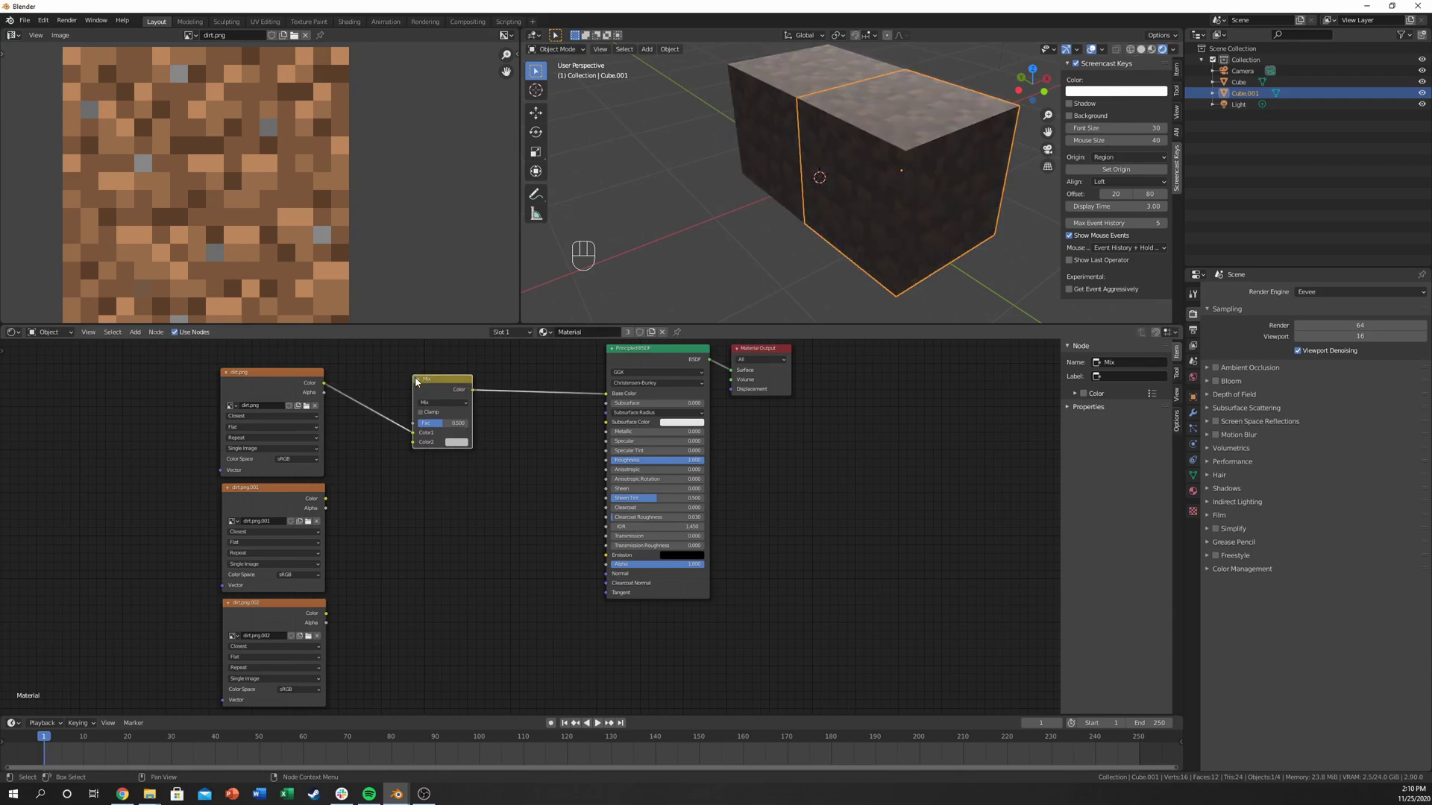
key(shift+d)
click(532, 390)
click(313, 407)
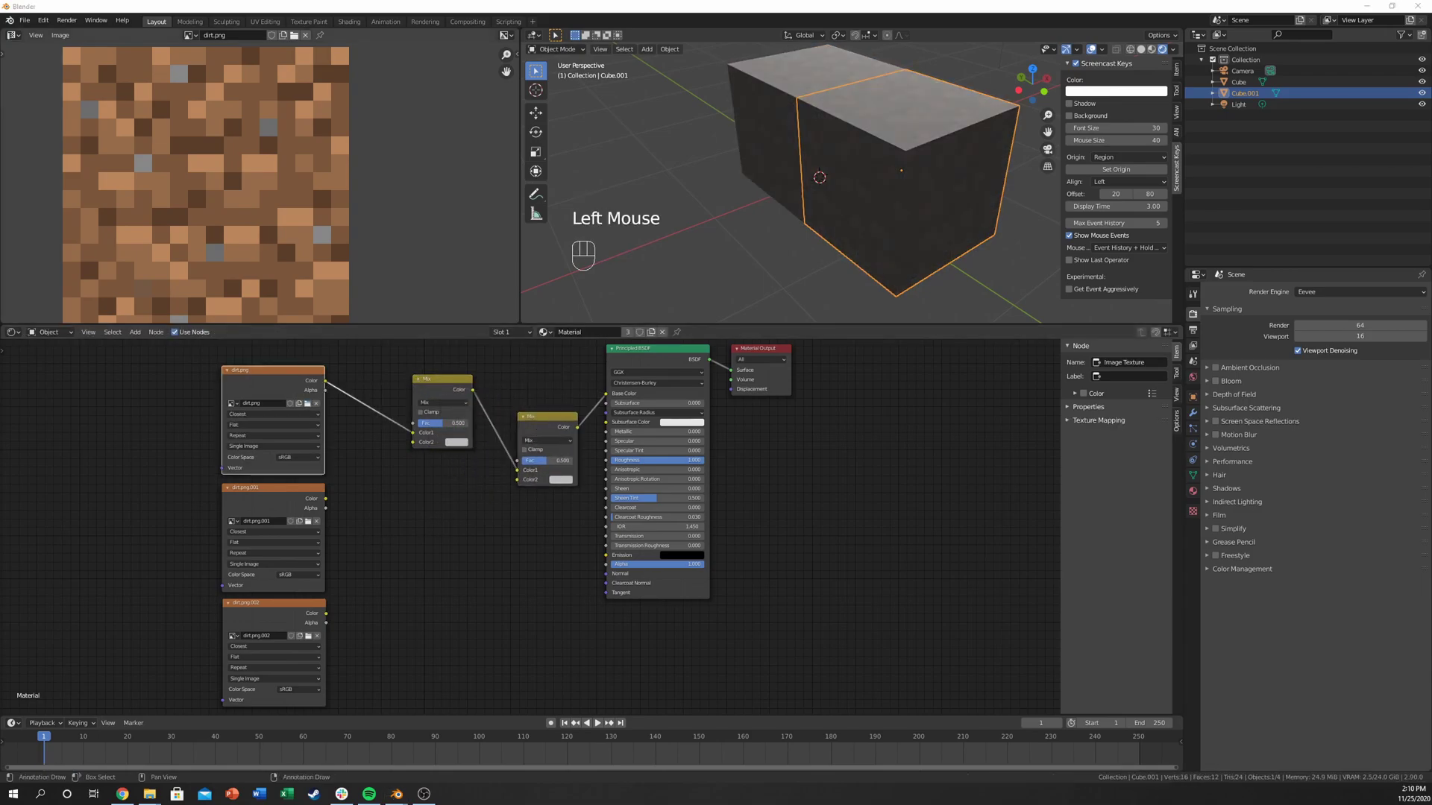
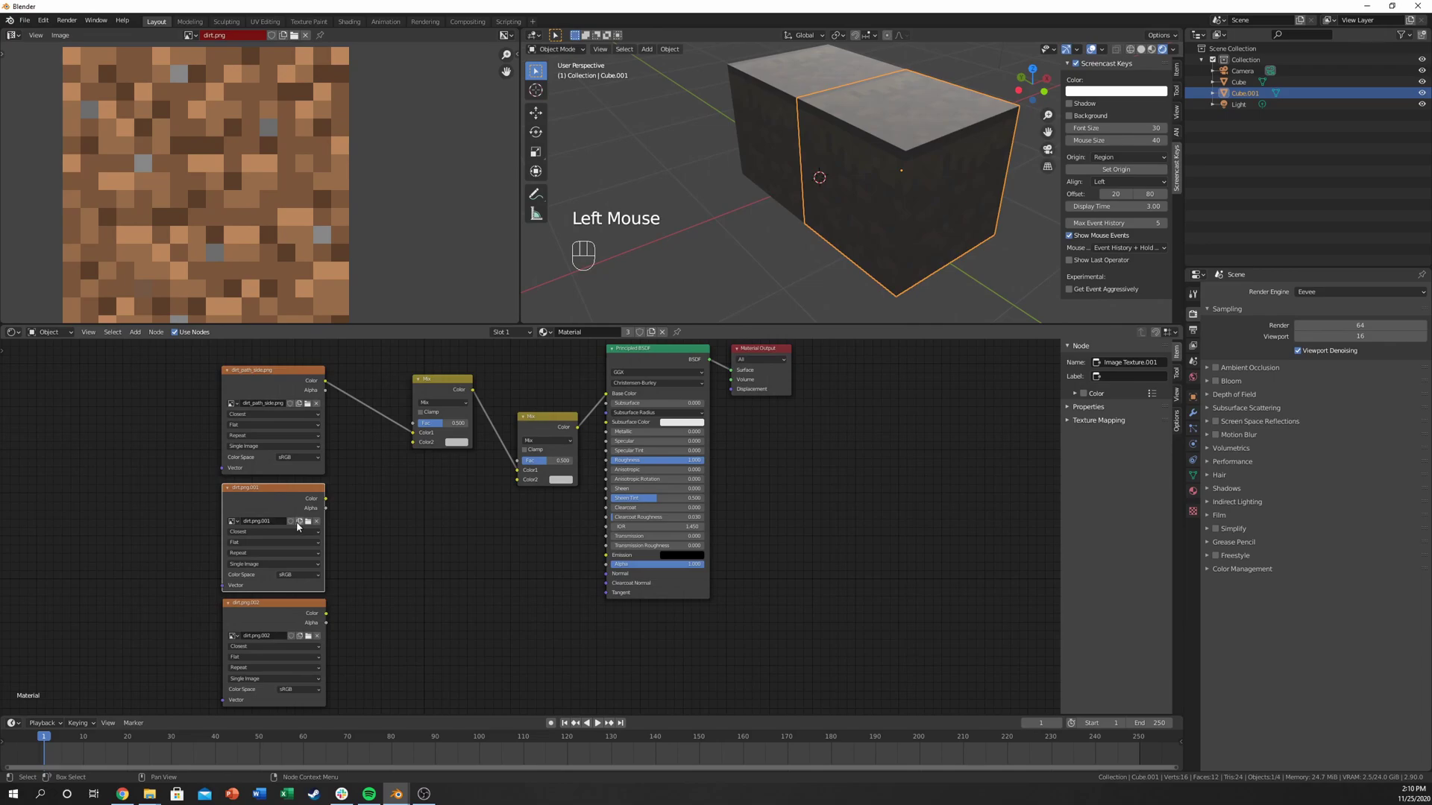
Step: Load the path top and side textures into two image nodes and wire them through the mix into the BSDF
drag(312, 529, 407, 432)
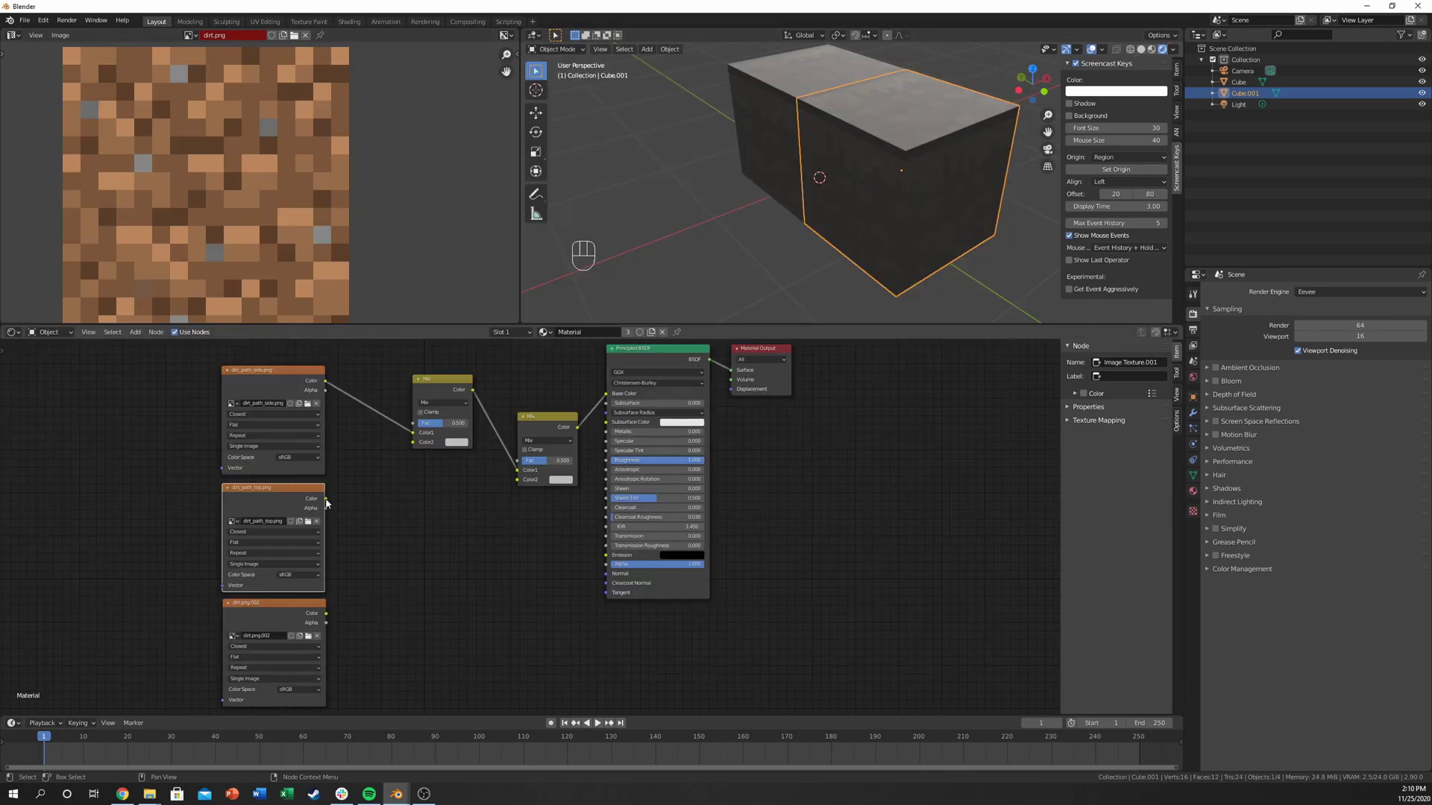
drag(329, 502, 352, 425)
click(287, 377)
double_click(232, 388)
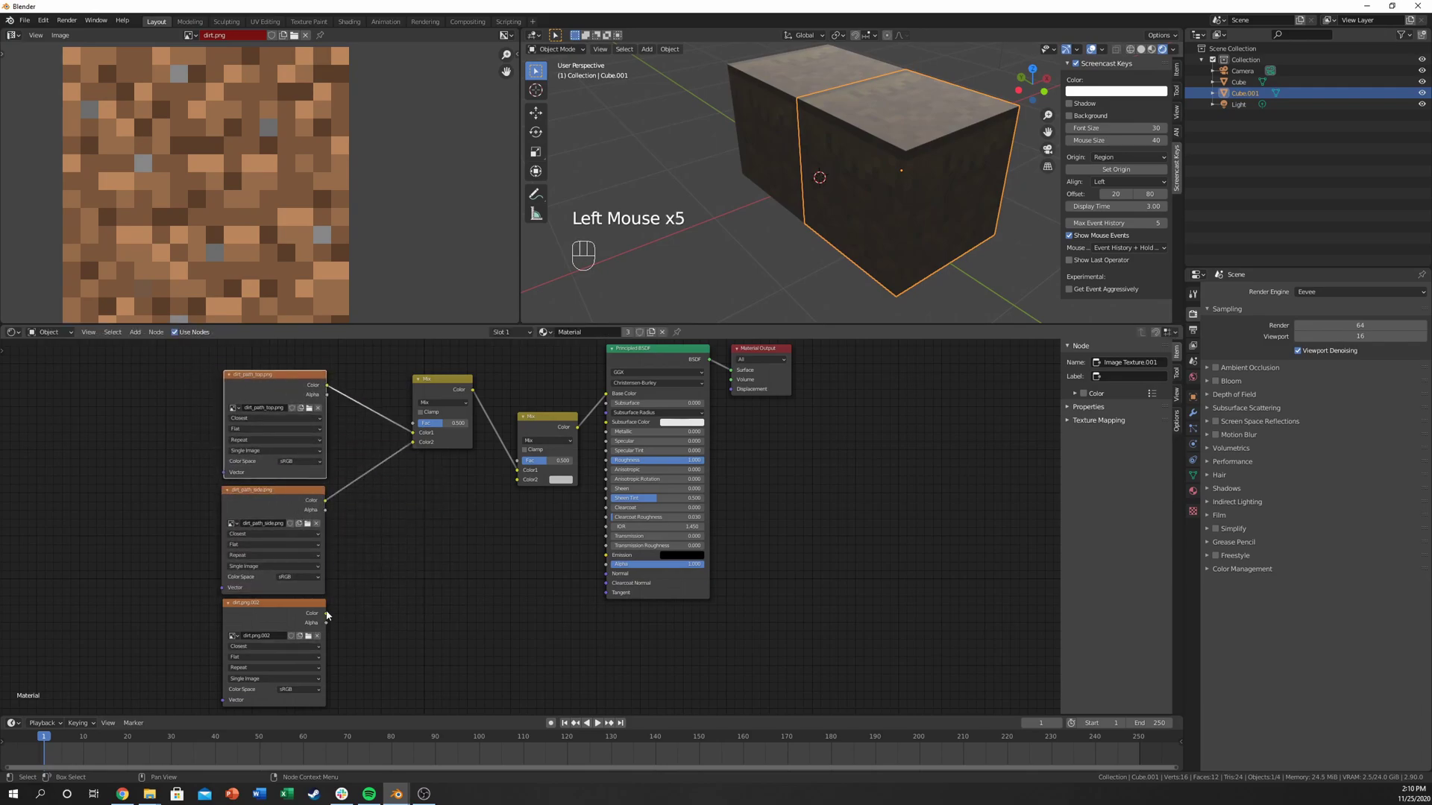
drag(329, 615, 524, 482)
scroll(down, 3)
middle_click(459, 478)
Step: Select the other block, Cube, and link its bottom image node into its material as well
drag(876, 253, 907, 154)
drag(834, 170, 839, 170)
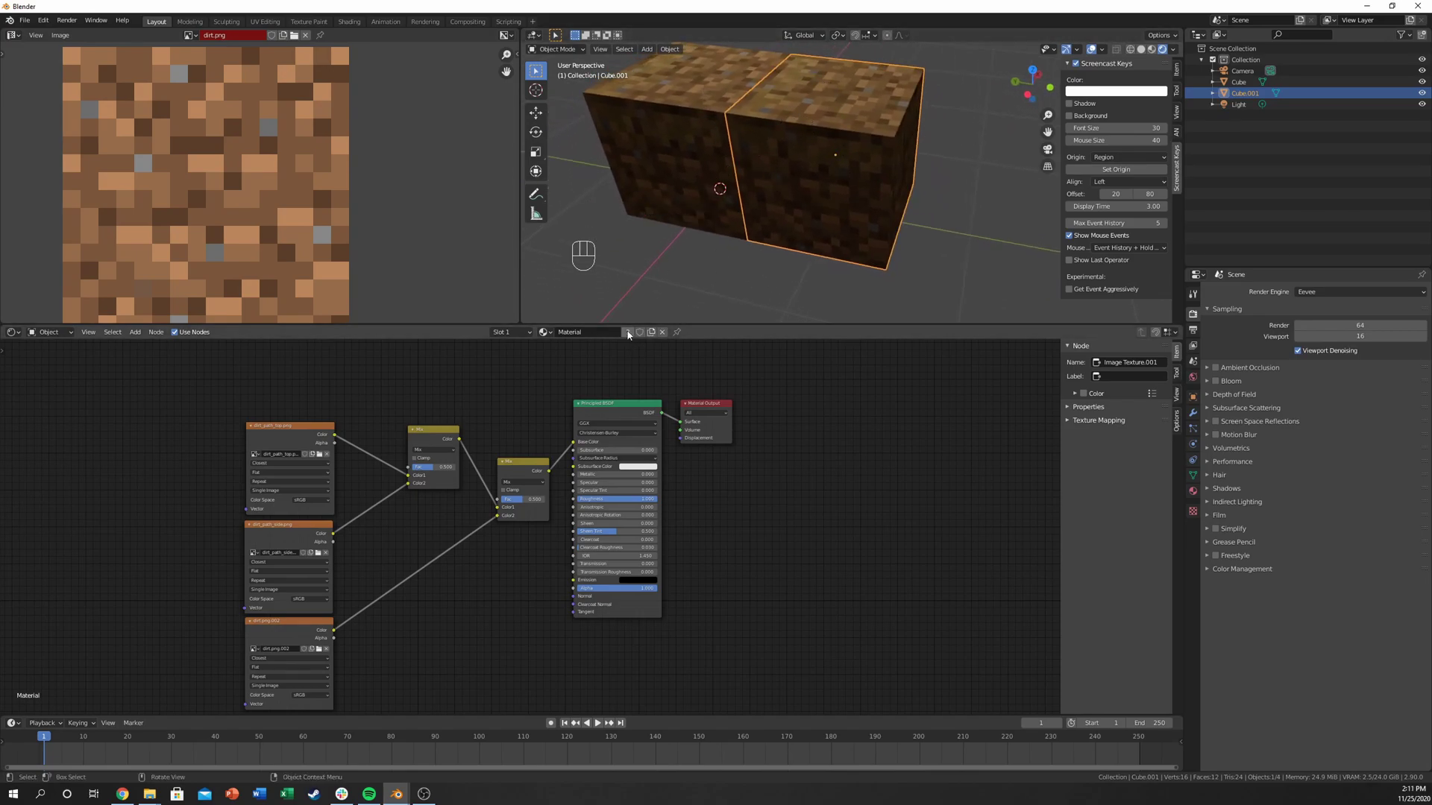
click(660, 97)
key(g)
click(863, 120)
key(g)
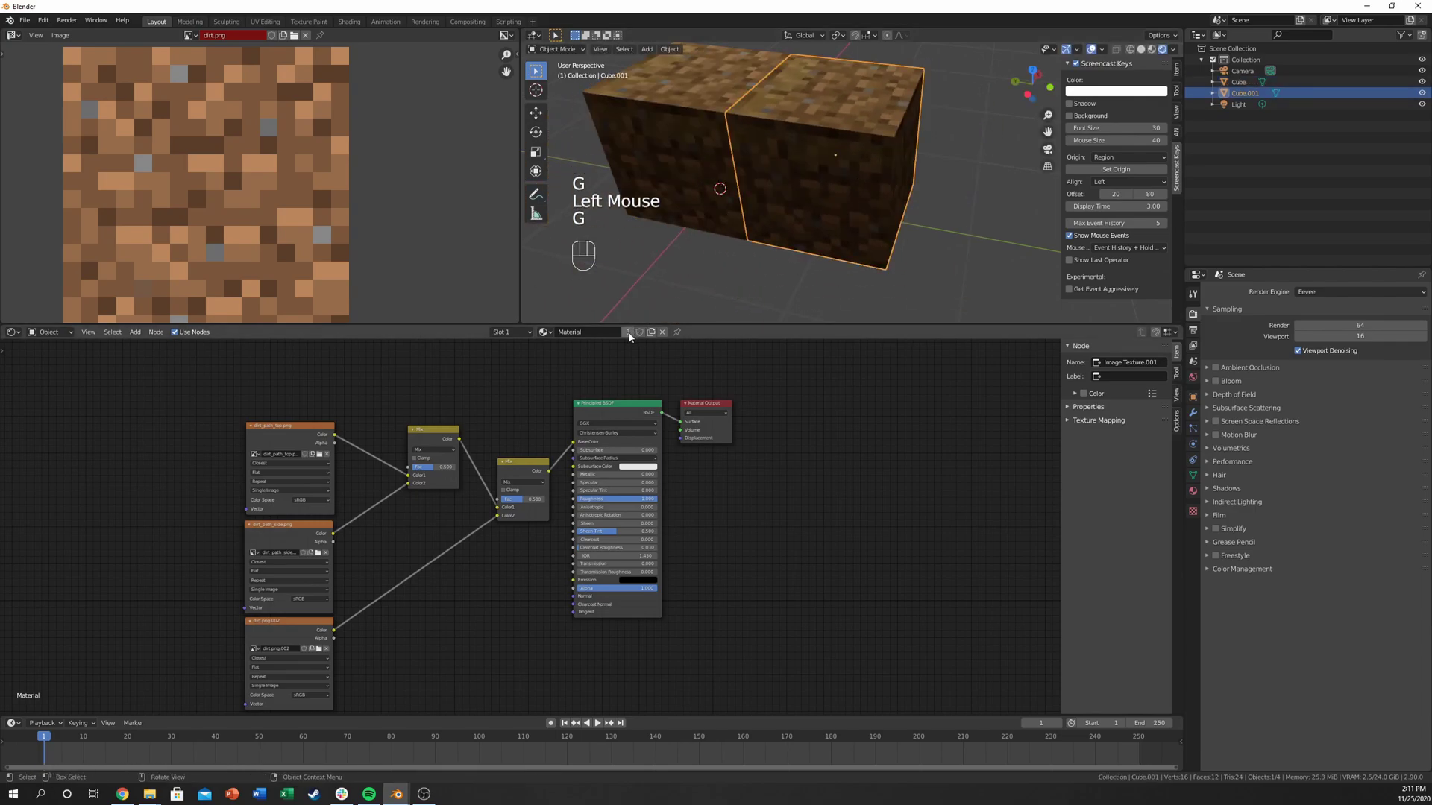
click(633, 336)
click(696, 103)
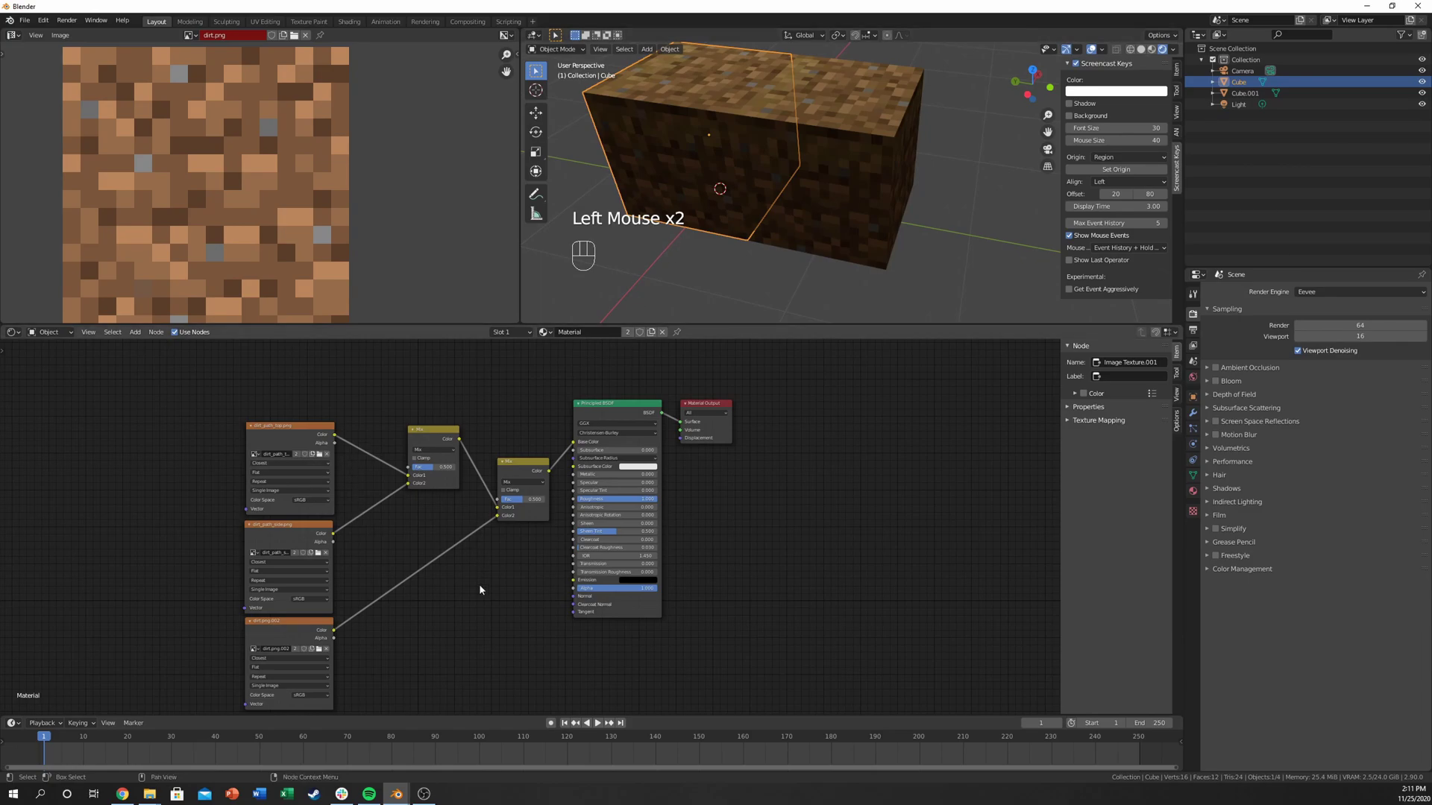
click(282, 544)
click(310, 631)
drag(336, 632, 713, 368)
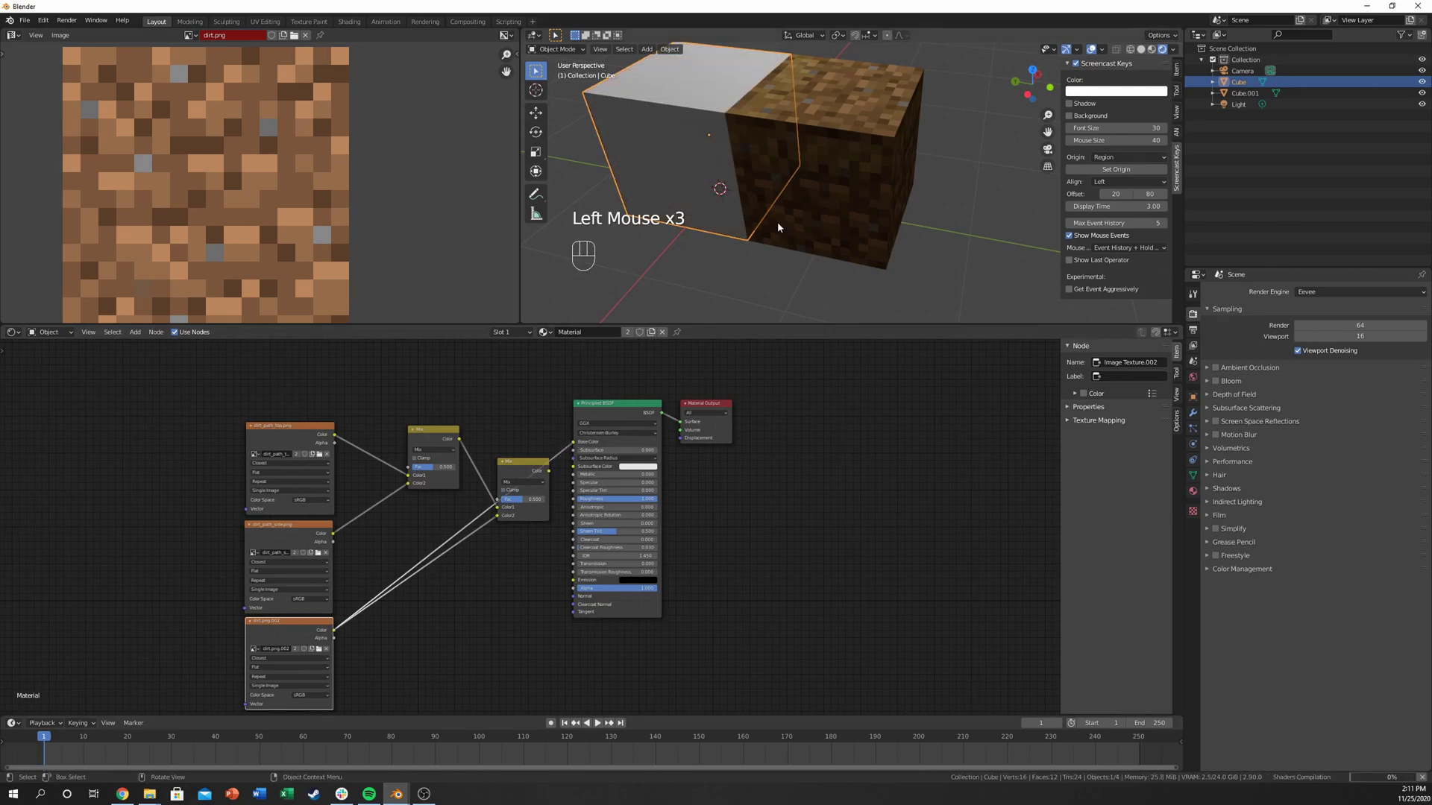
Step: Switch between Cube and Cube.001 to compare the two blocks' materials
click(808, 130)
click(697, 93)
click(810, 123)
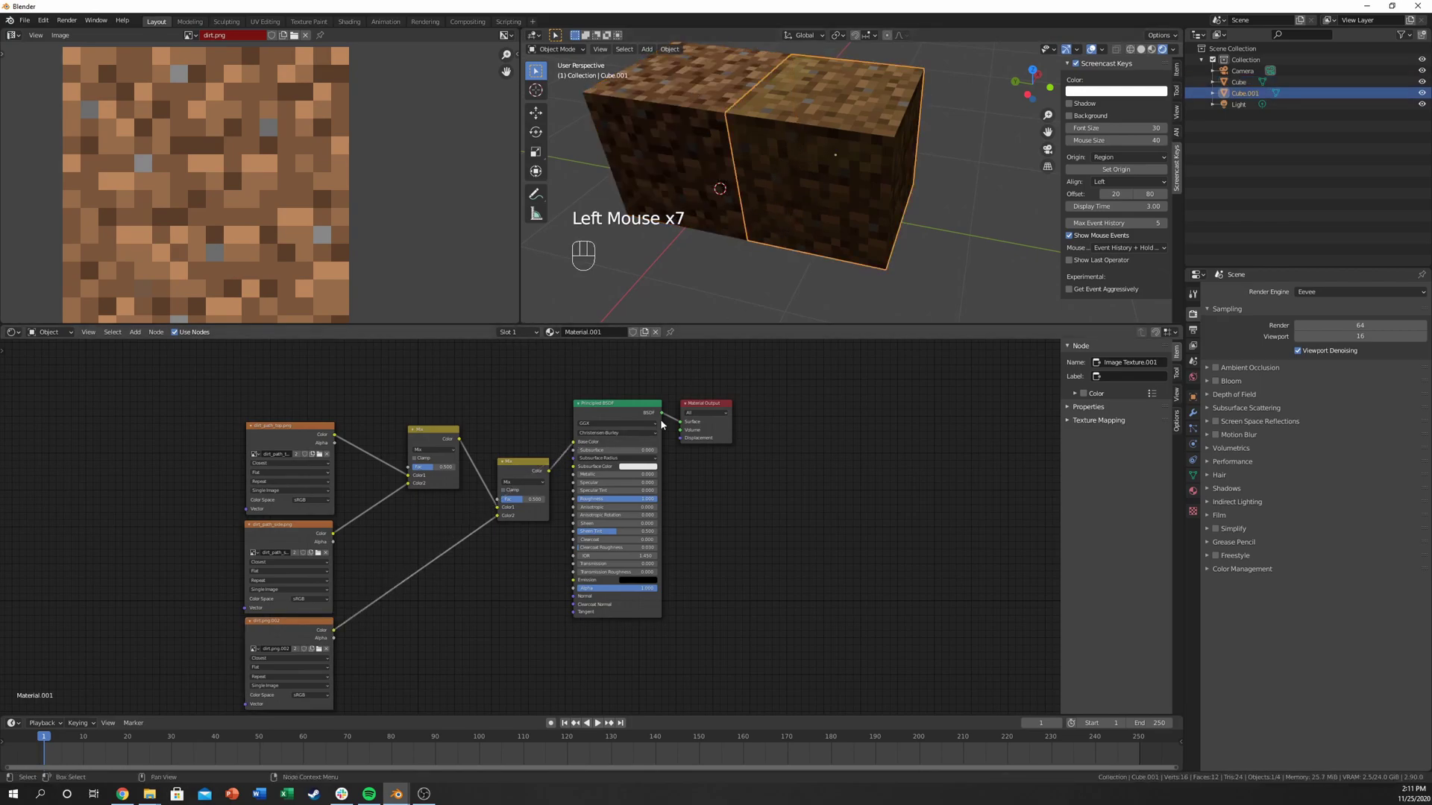
drag(532, 467, 658, 180)
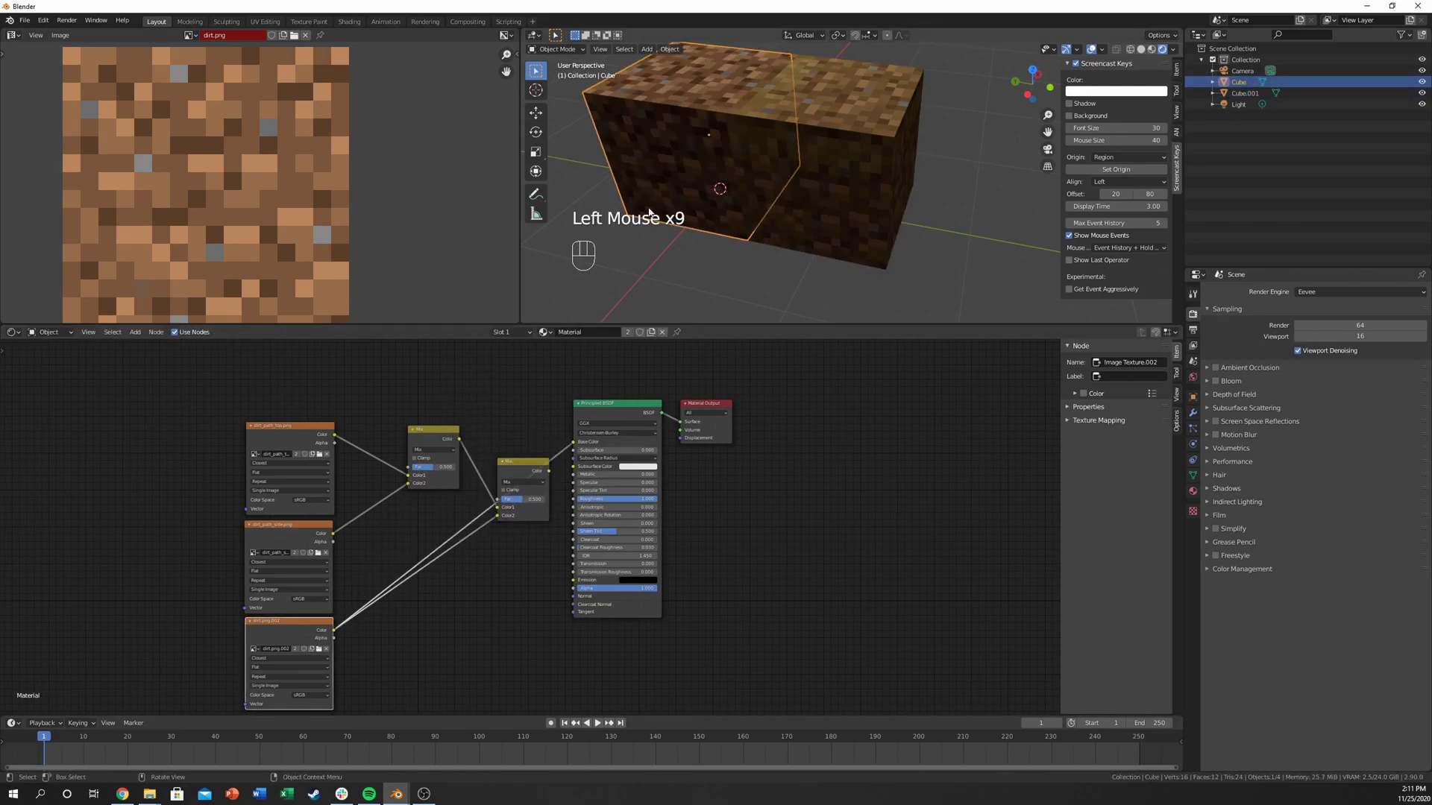
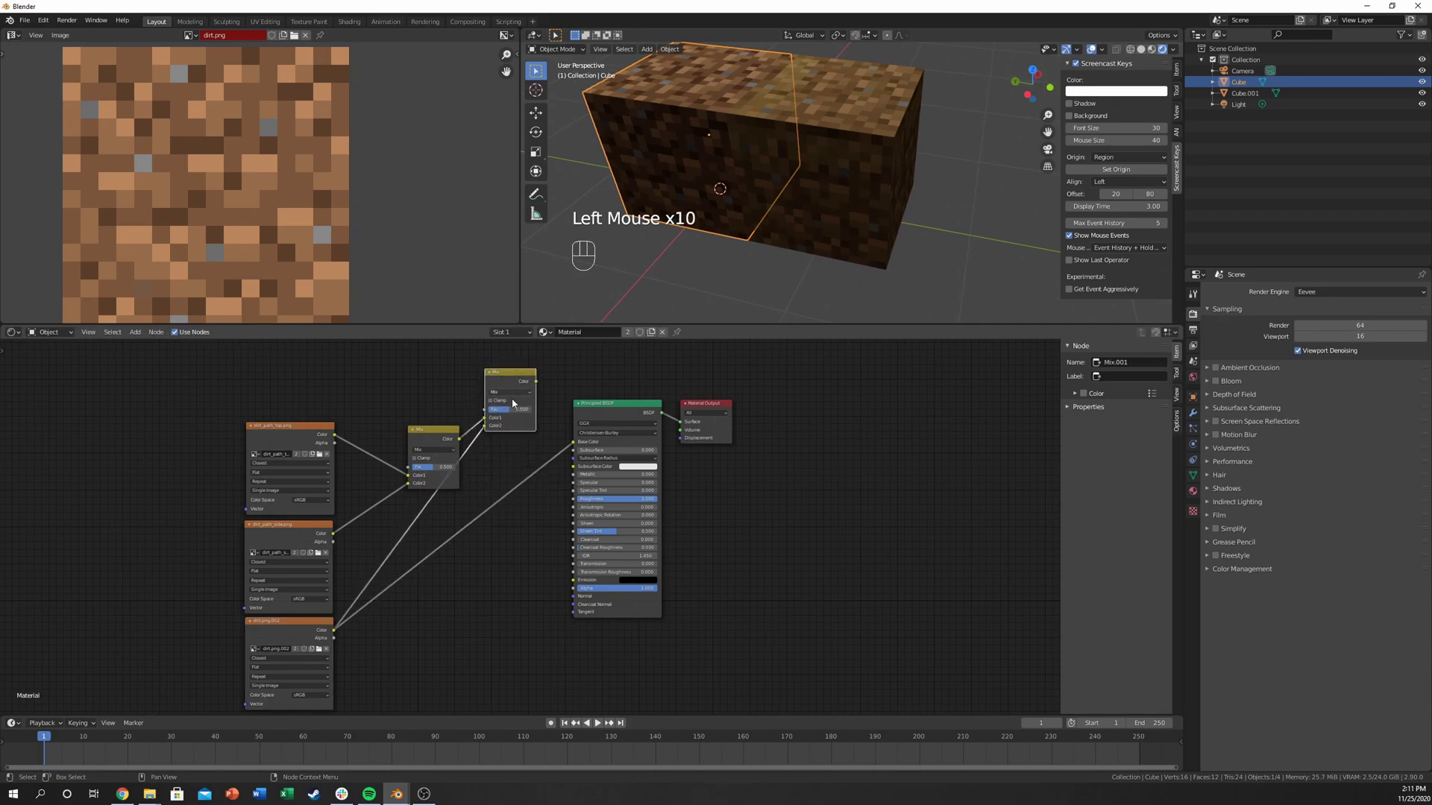
drag(811, 161, 778, 143)
click(719, 112)
click(800, 136)
click(718, 114)
click(788, 133)
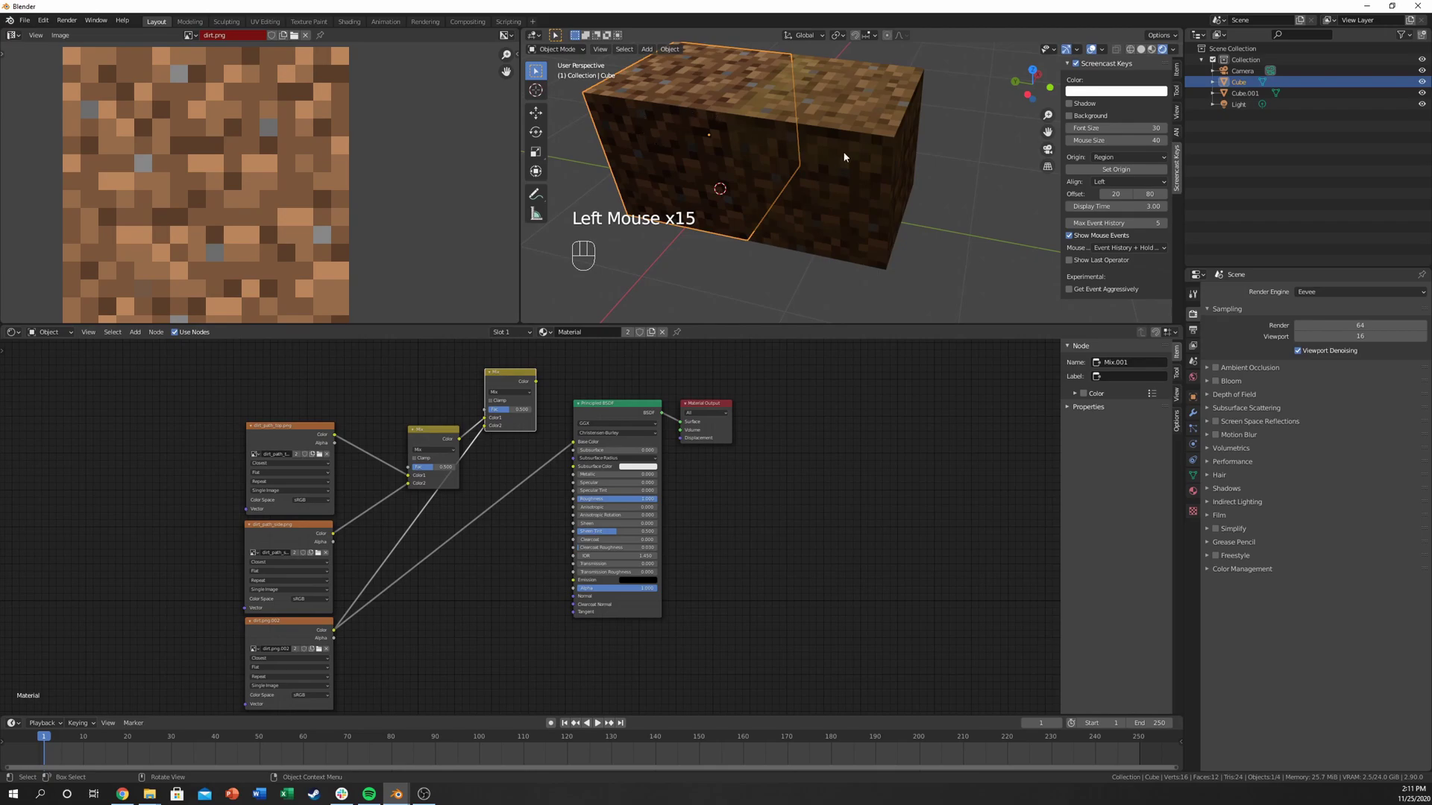
drag(805, 131, 828, 129)
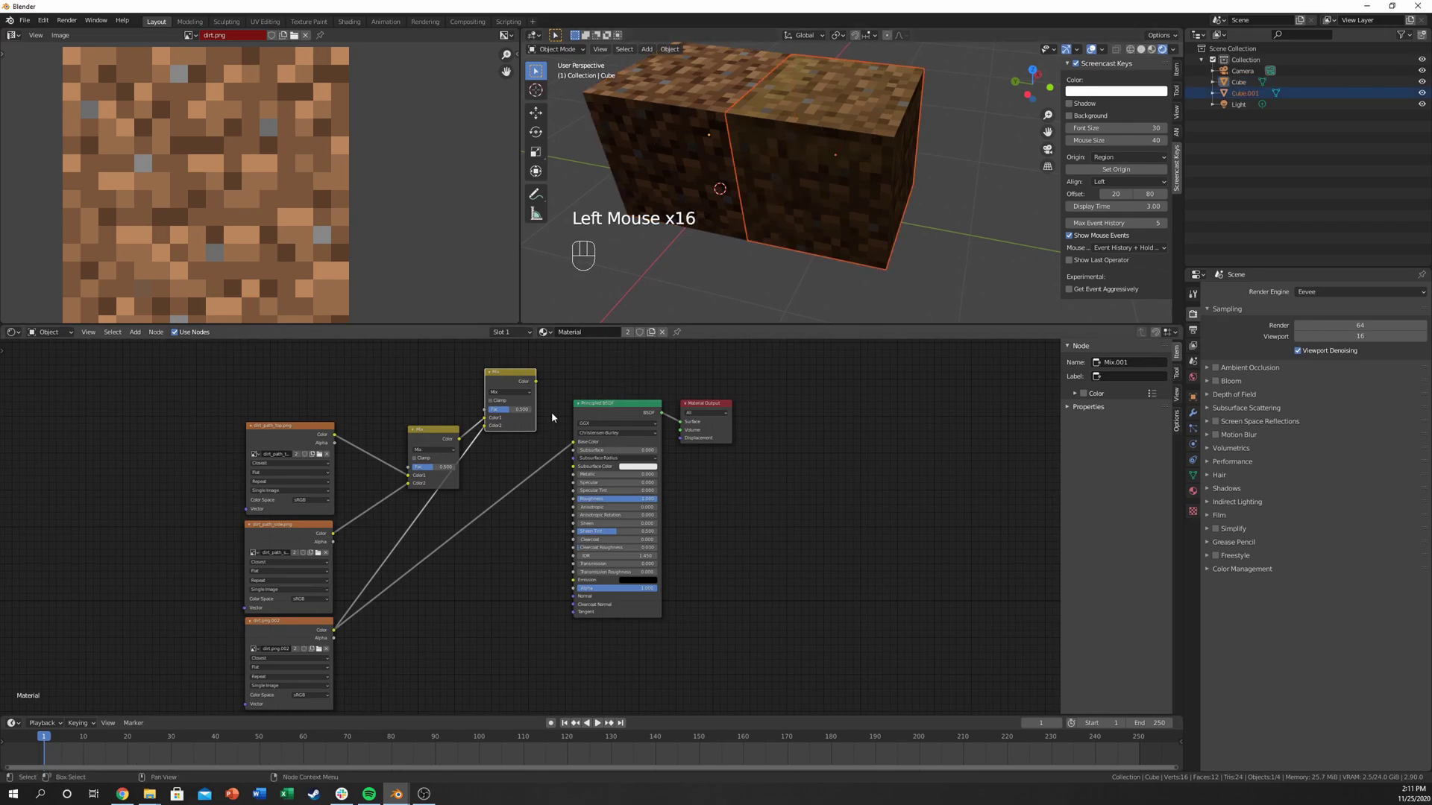
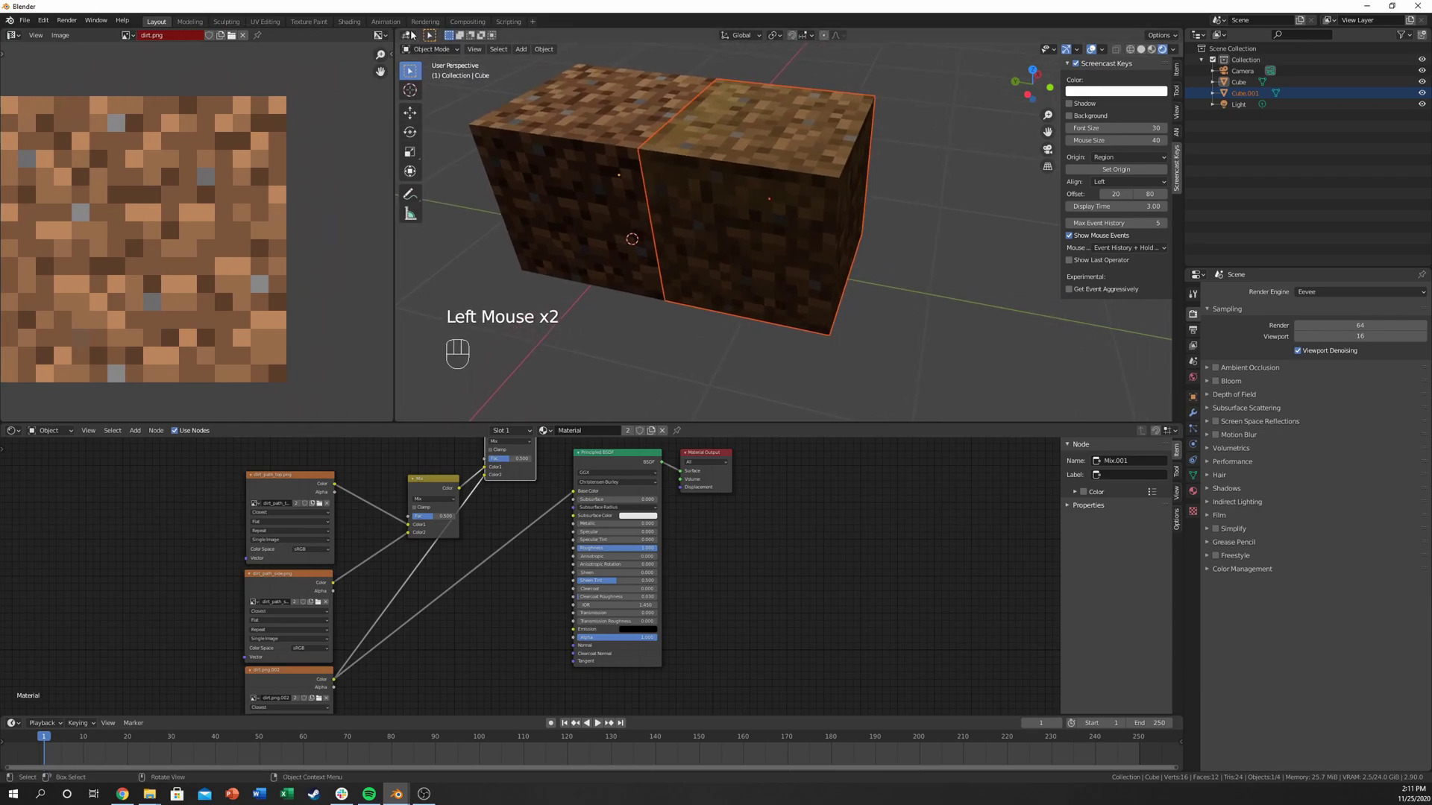
Step: Show Cube.001's mesh data with solid shading, enter Vertex Paint and add a vertex colour layer
click(414, 34)
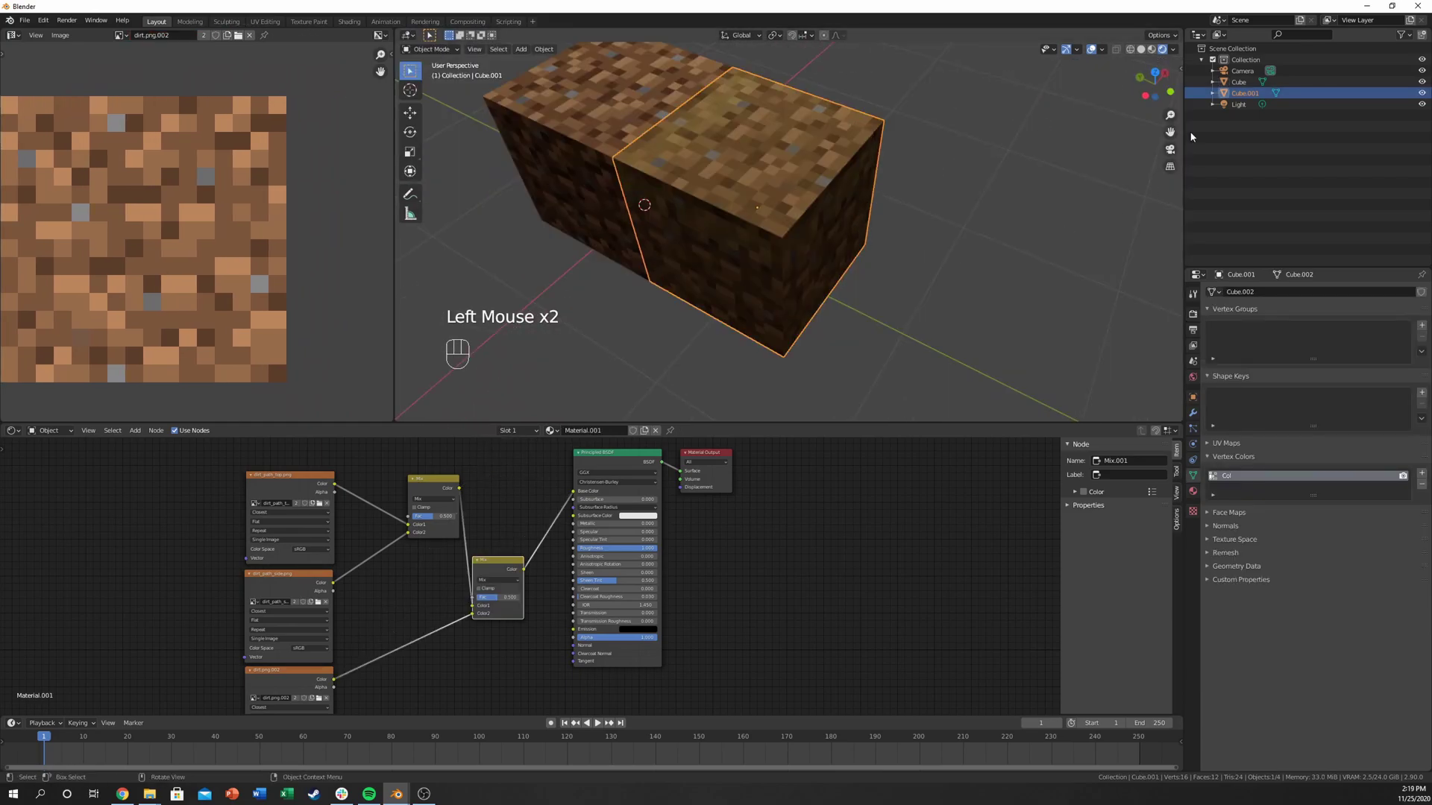
click(1144, 53)
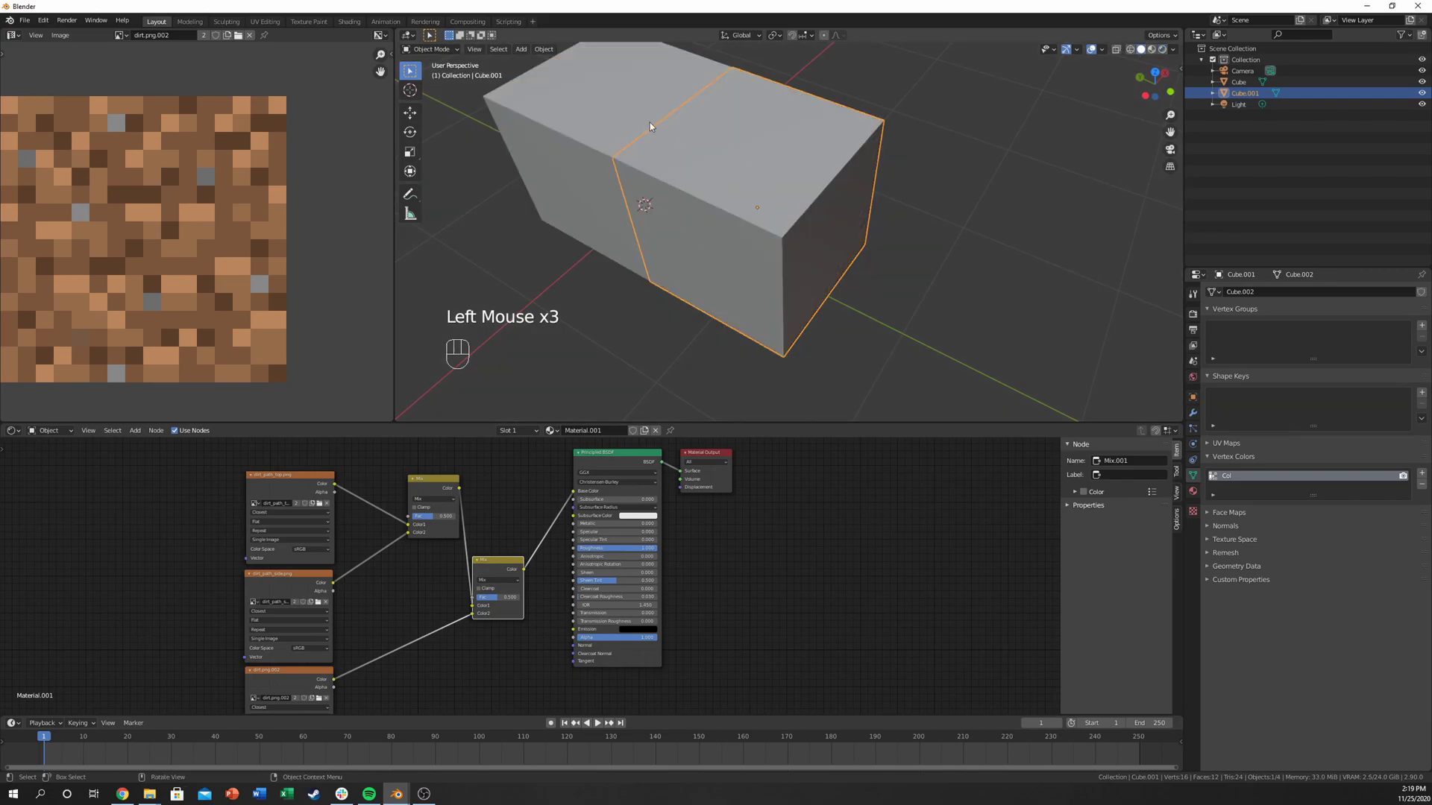
drag(438, 48, 439, 98)
key(n)
click(1168, 302)
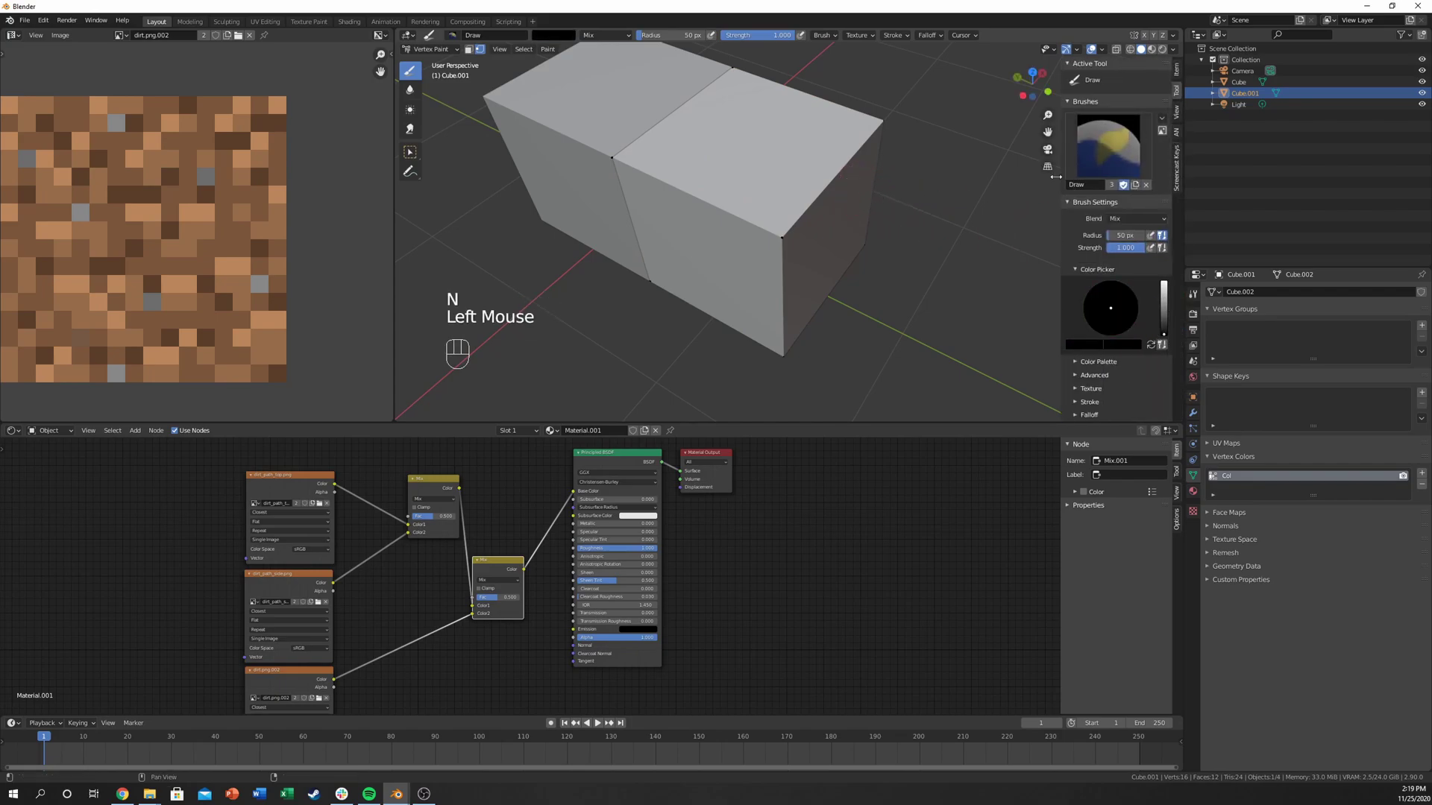
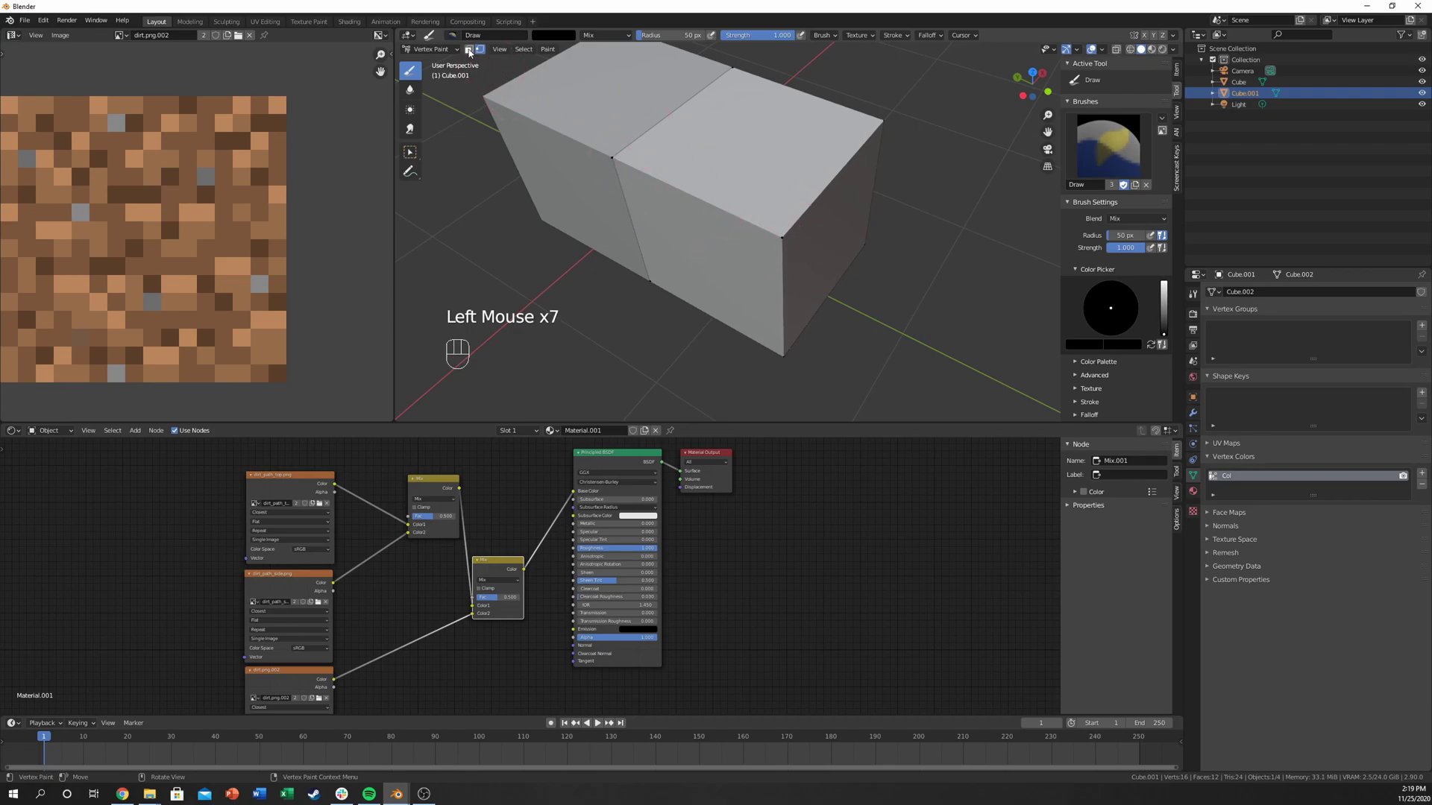
Step: Enable face-selection masking for painting and select all faces
click(468, 54)
click(473, 53)
double_click(480, 54)
click(482, 47)
double_click(472, 49)
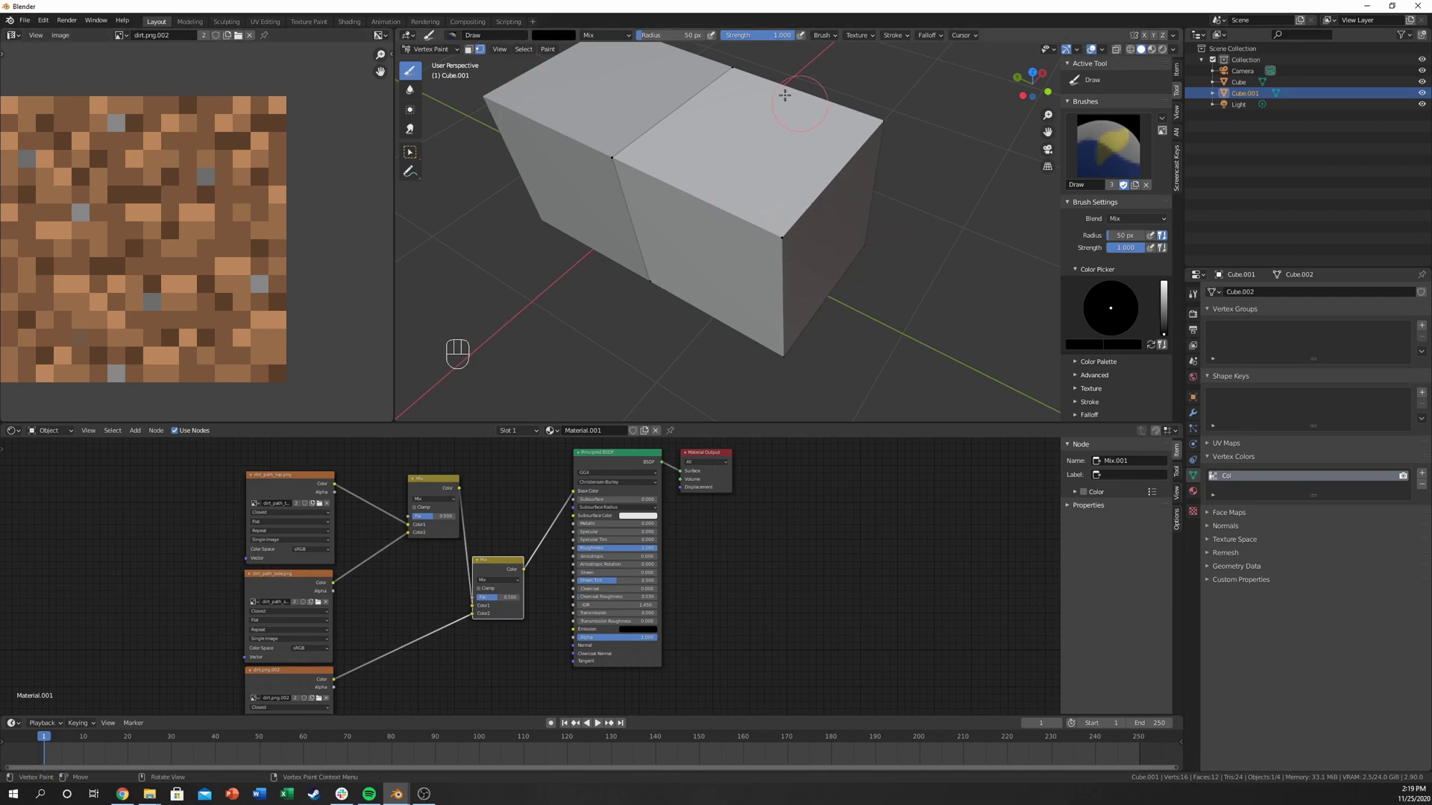
key(a)
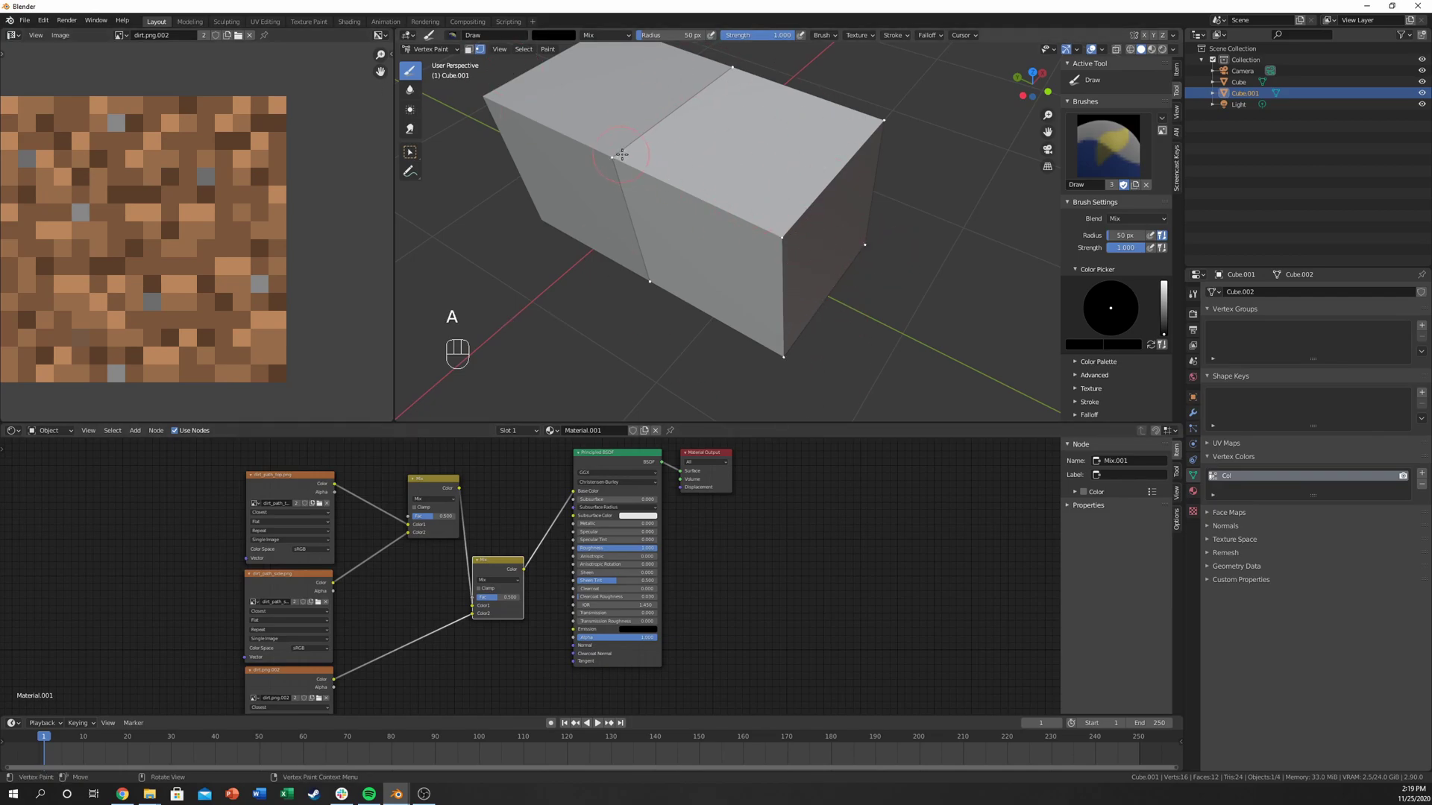
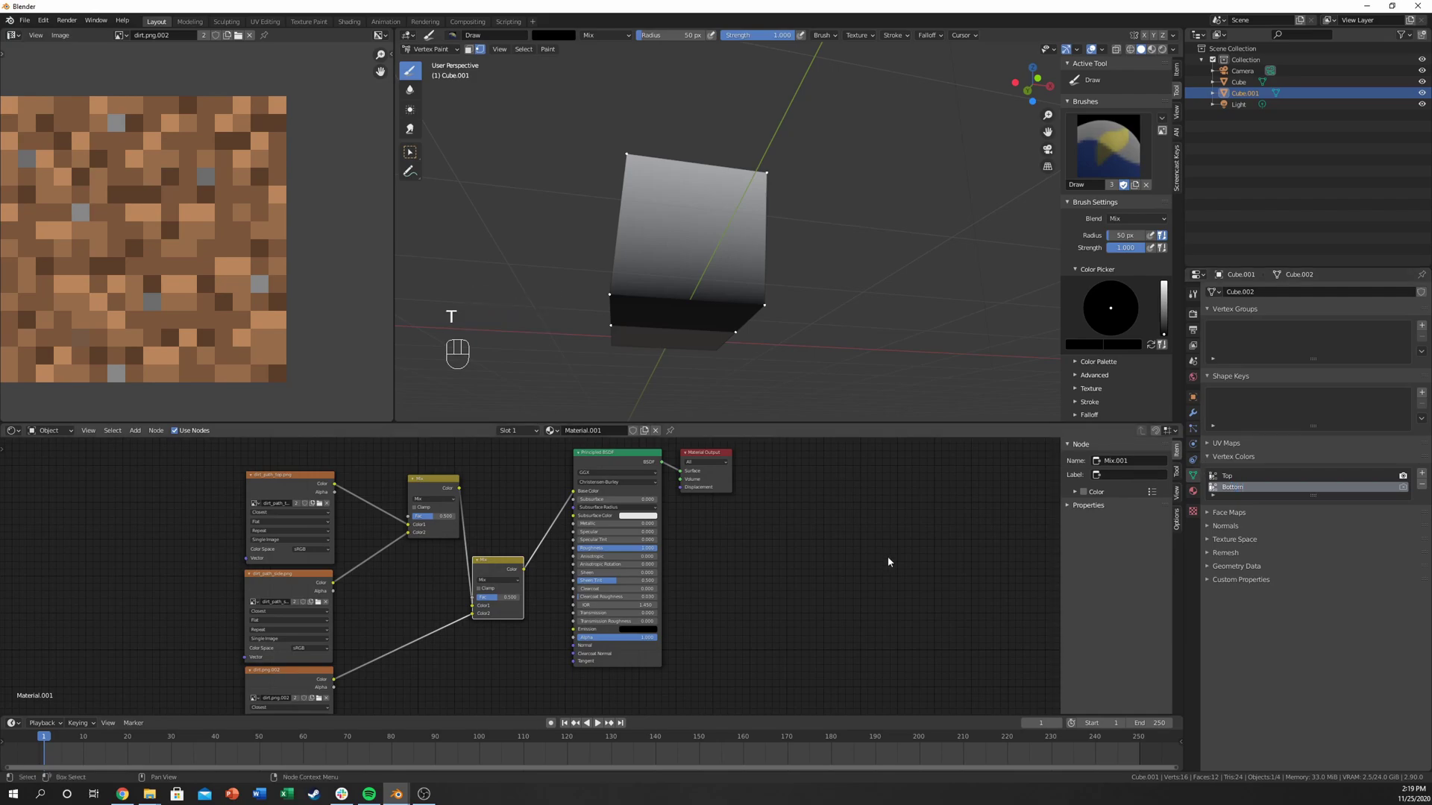
Step: Add an Attribute node named Top above the texture nodes in the shader
click(877, 557)
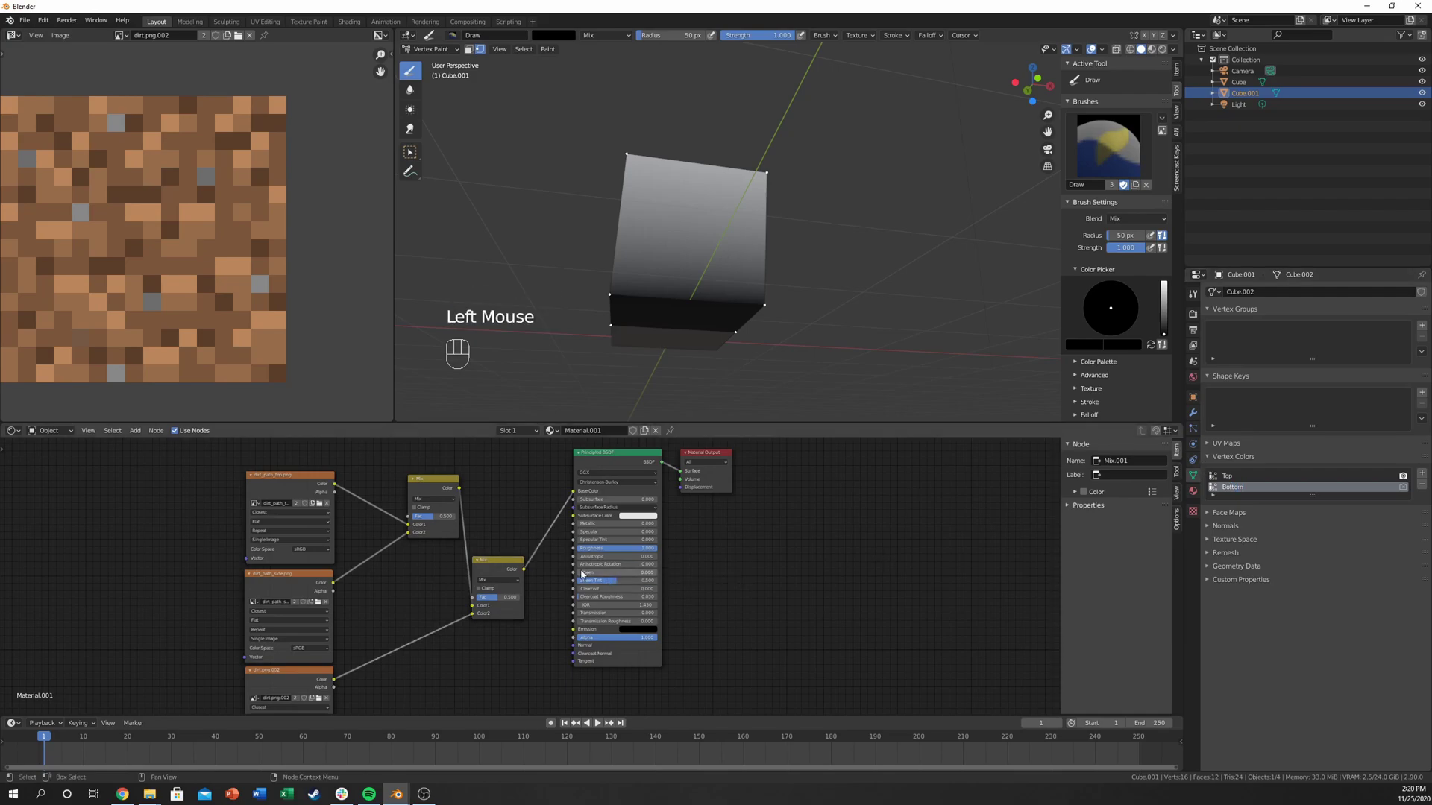
middle_click(443, 562)
click(344, 490)
key(shift+a)
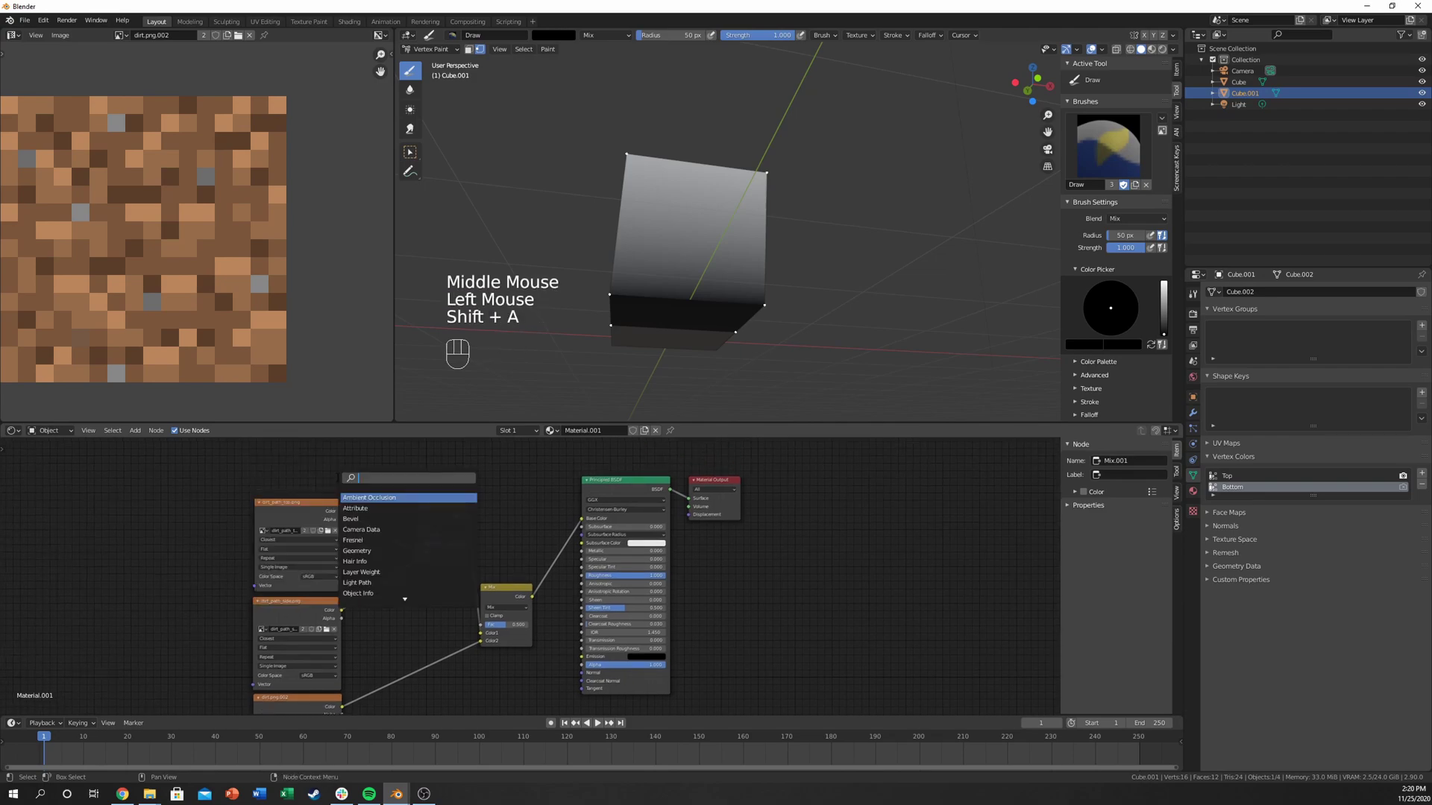
key(t)
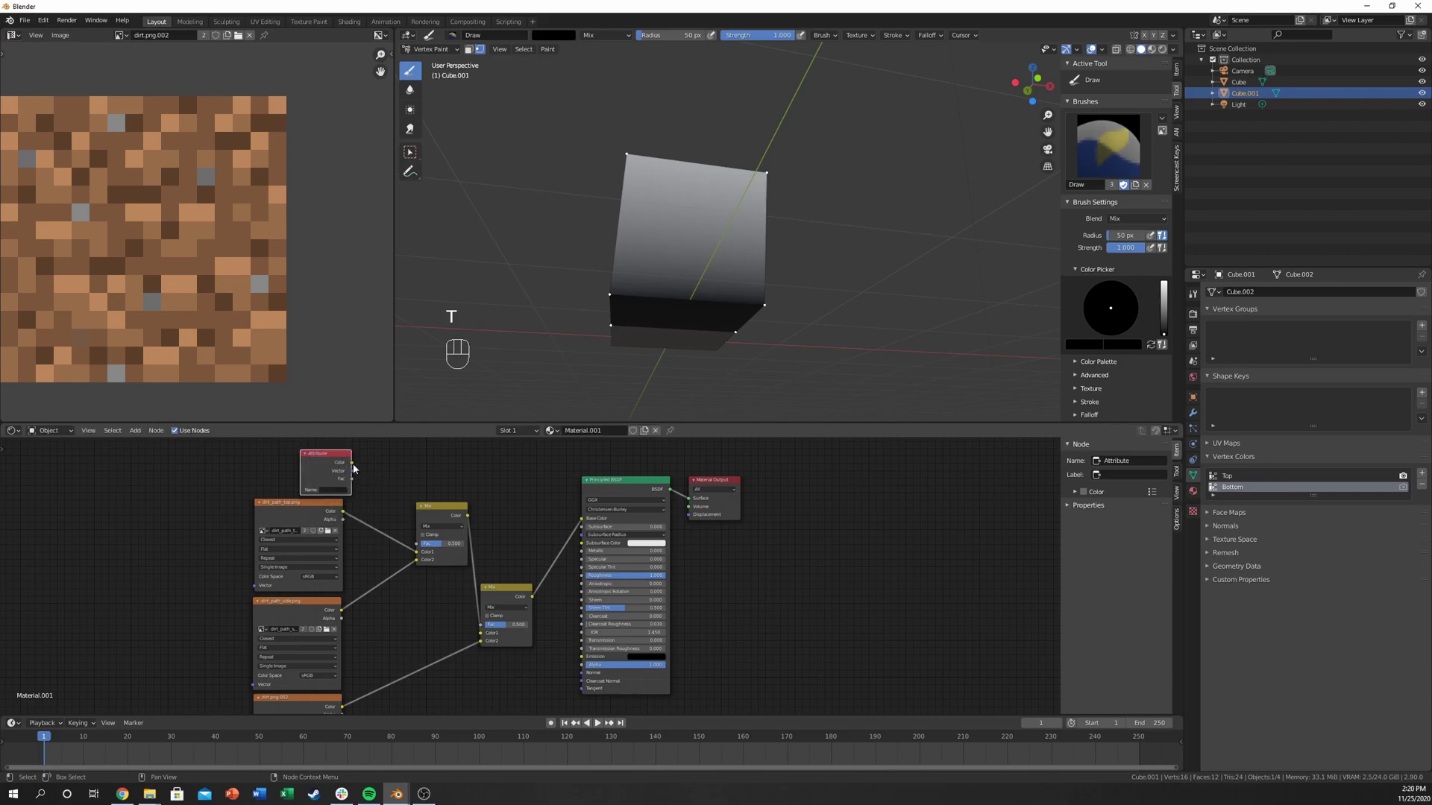
drag(357, 481, 422, 549)
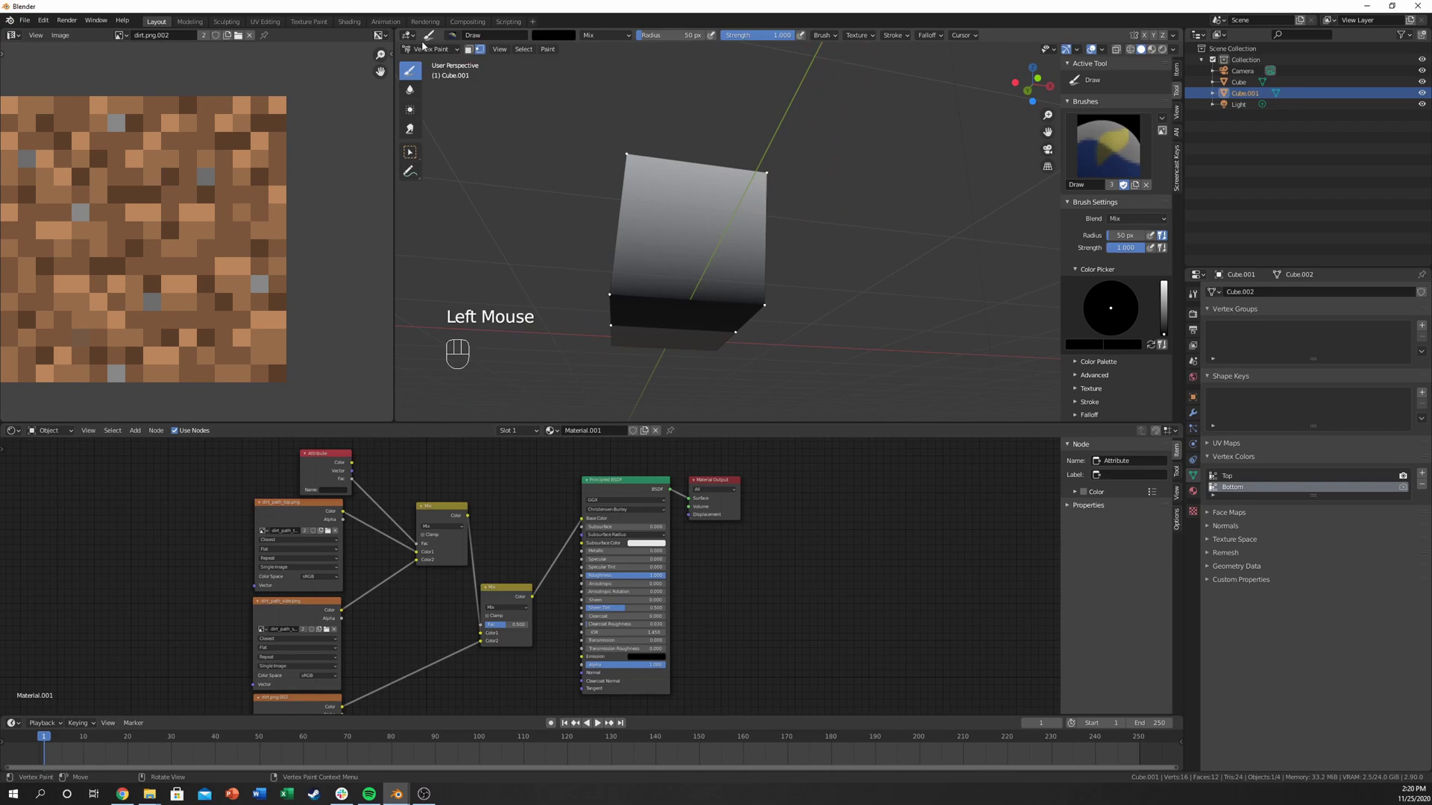
Step: Return the block from Vertex Paint to Object Mode
drag(446, 50, 437, 65)
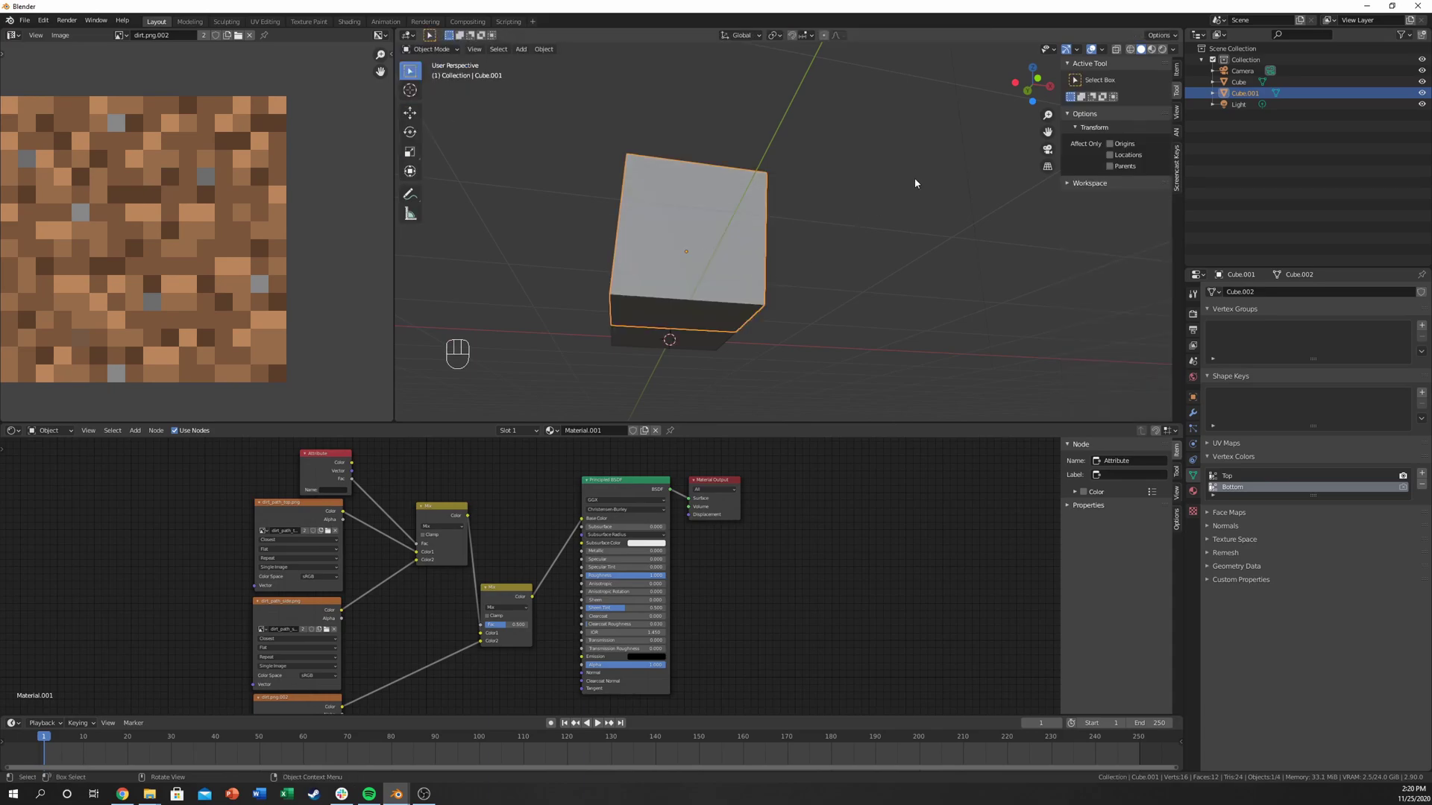
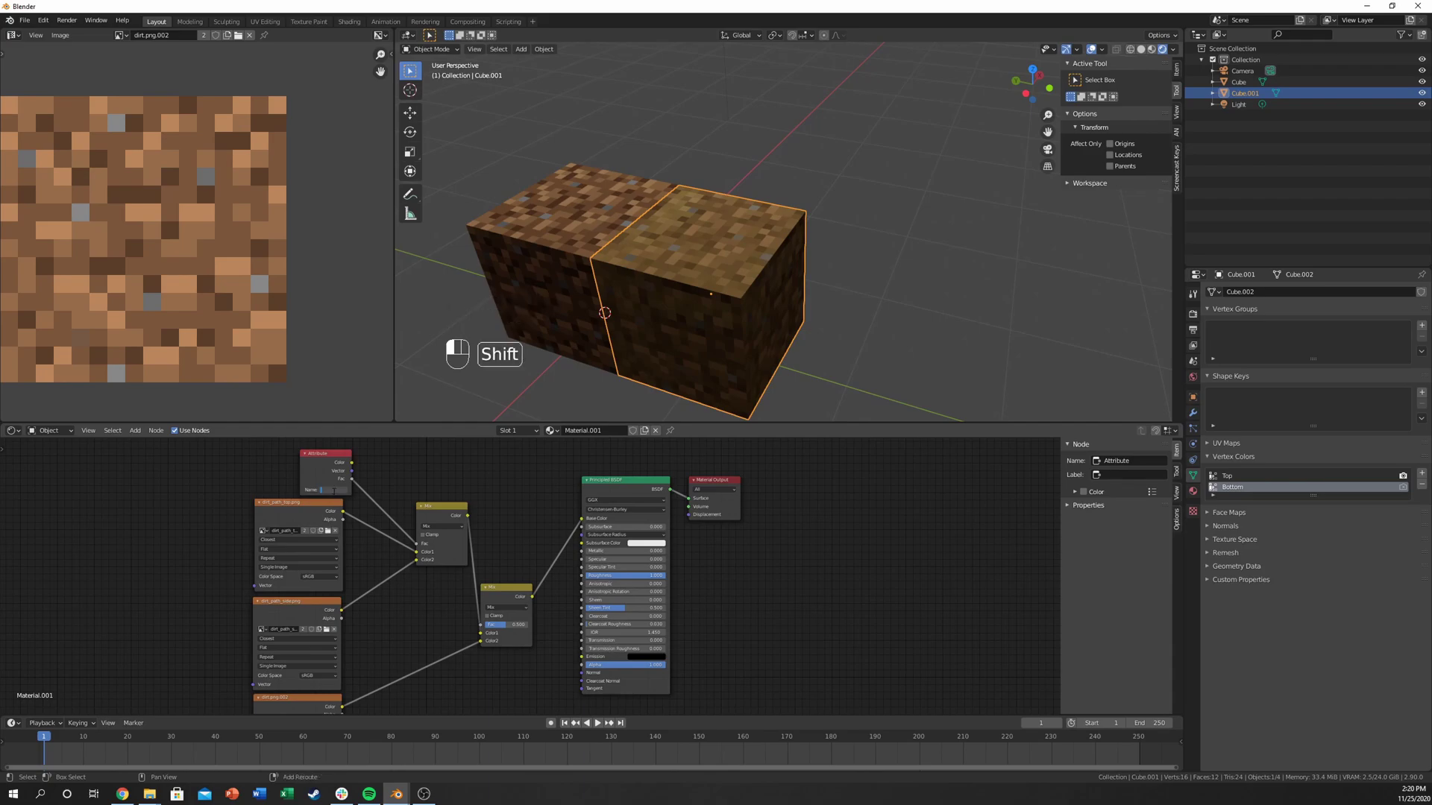
drag(734, 277, 730, 211)
drag(756, 338, 761, 317)
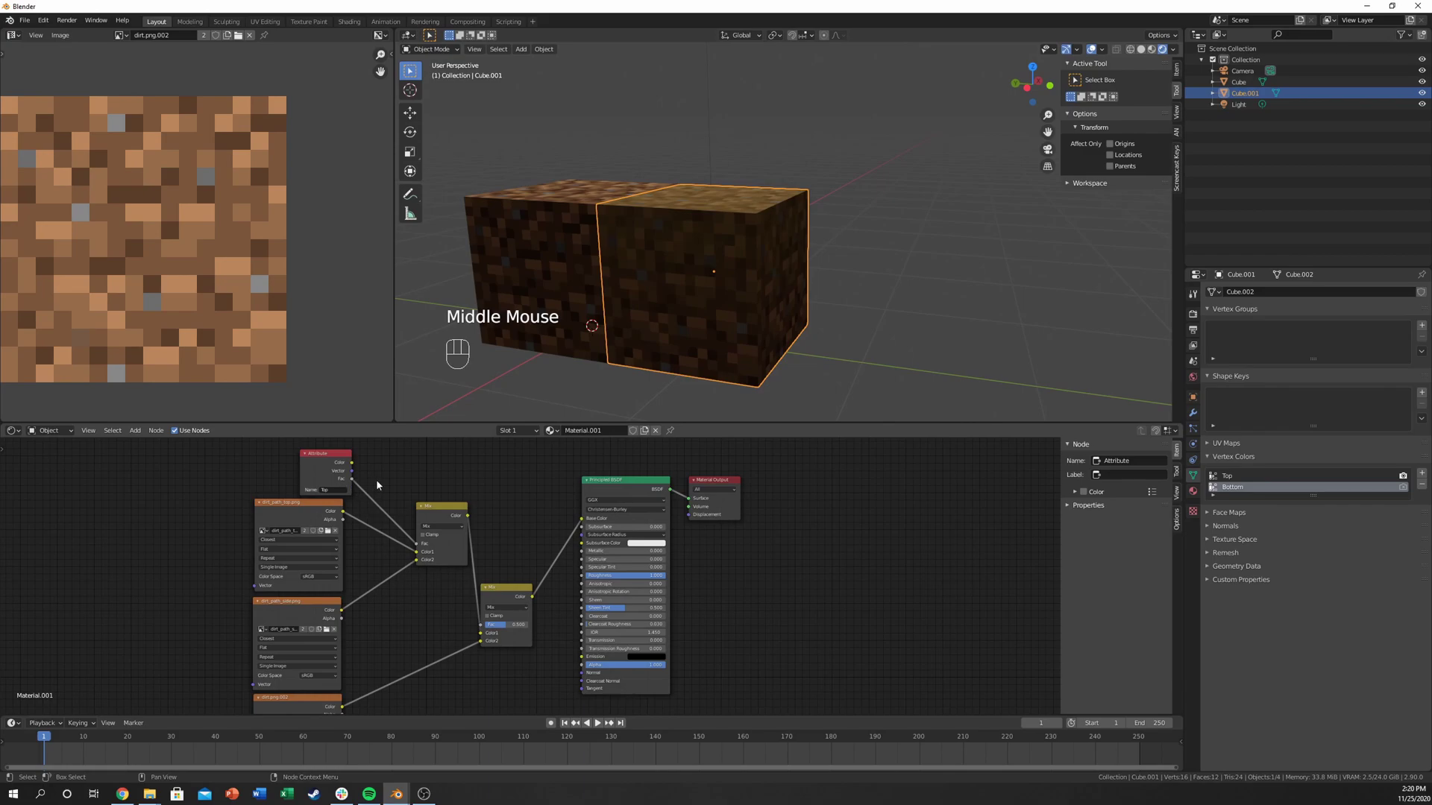
Step: Insert a Color Ramp node onto the Attribute link and frame the whole node network
click(389, 484)
key(shift+a)
key(Up)
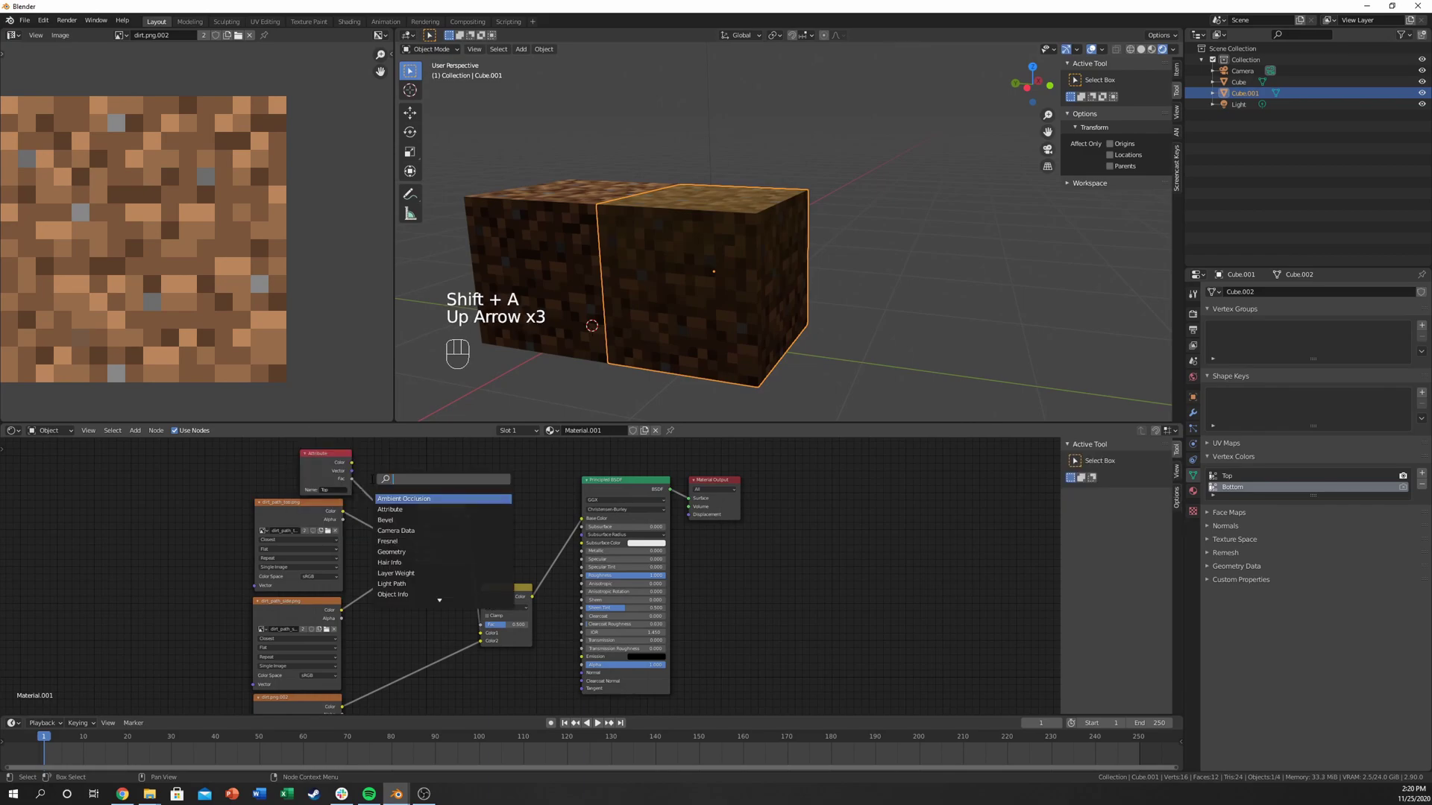
key(r)
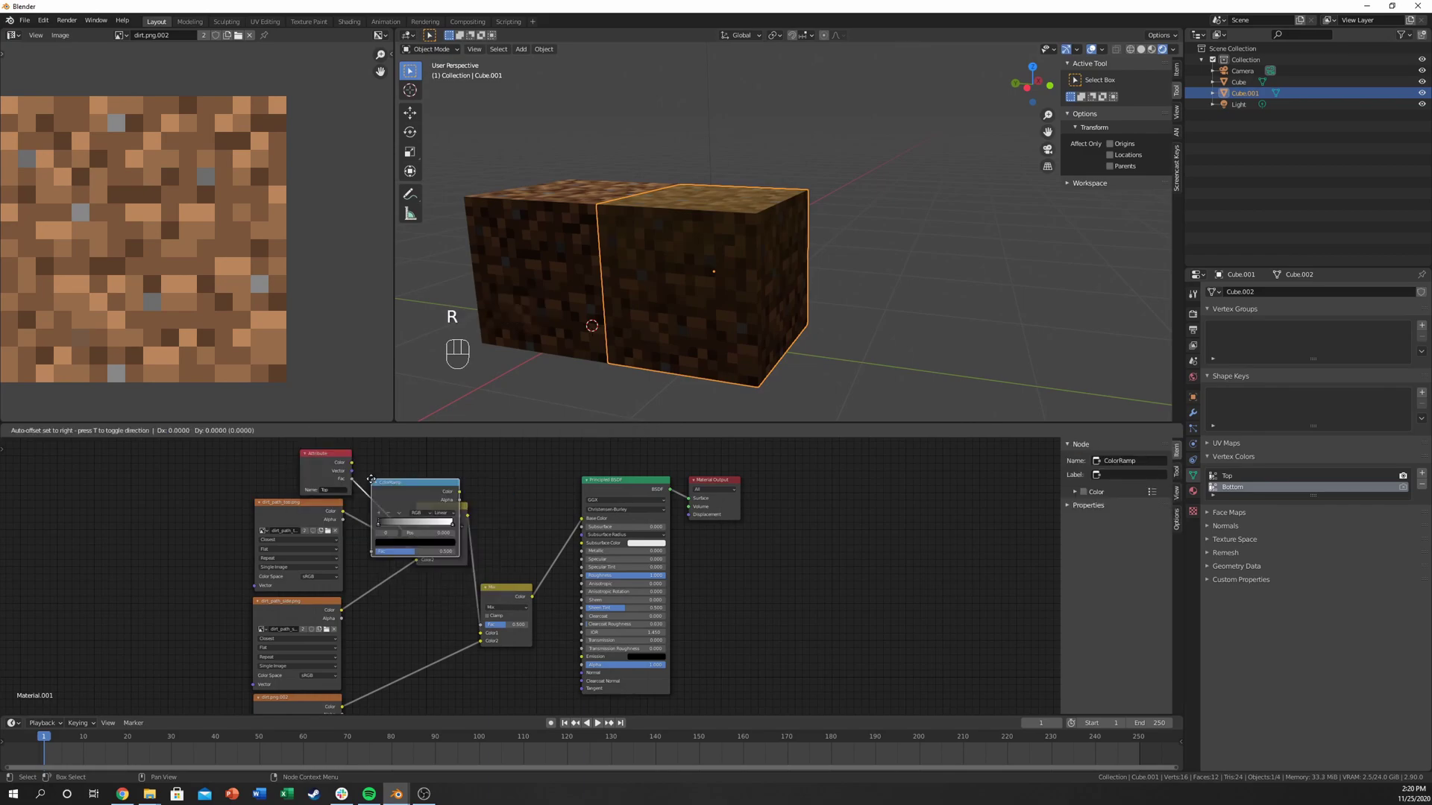
click(439, 490)
middle_click(520, 486)
click(459, 521)
drag(452, 516, 384, 520)
drag(731, 309, 698, 343)
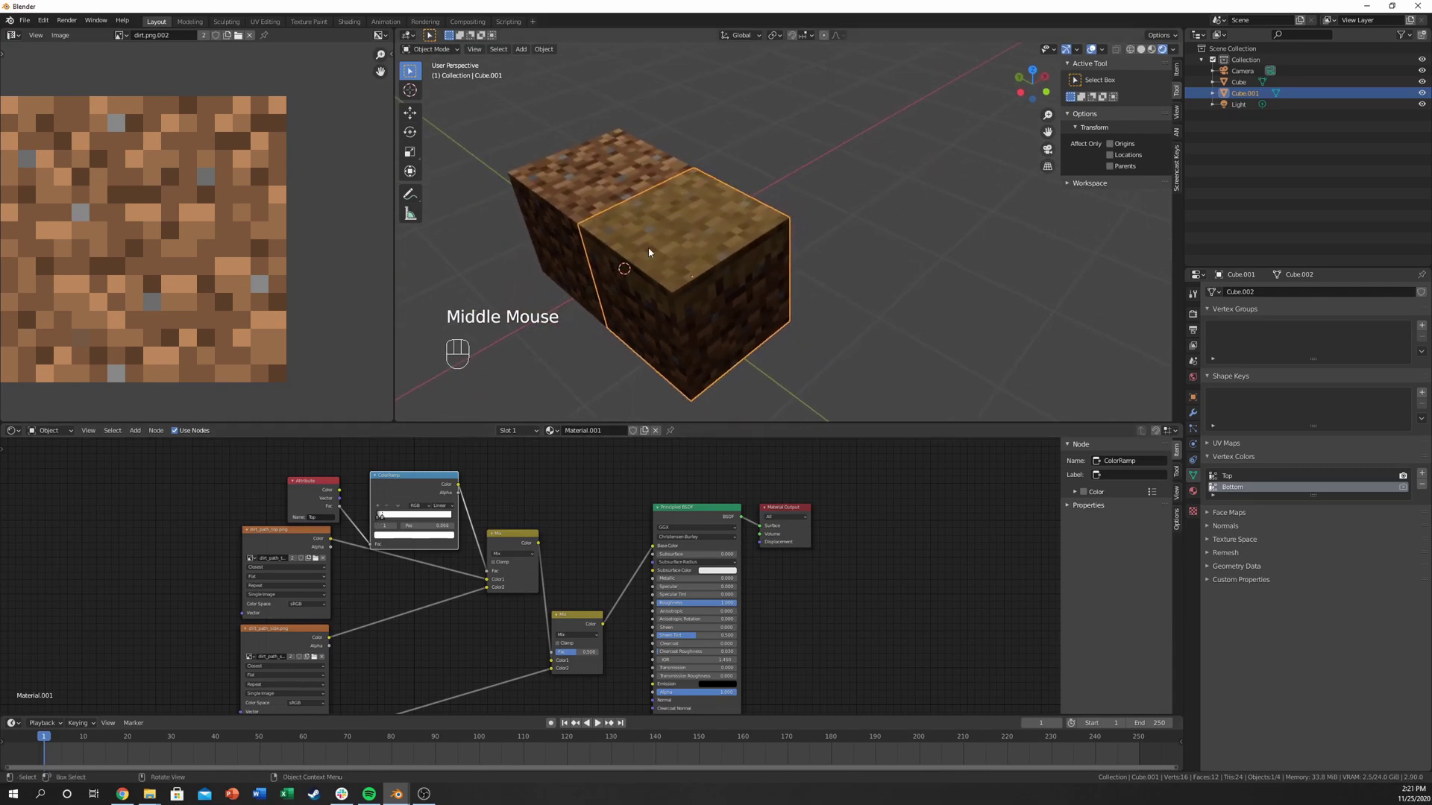
drag(691, 265, 683, 243)
Step: Duplicate the Color Ramp and wire both ramp outputs into the Mix nodes' Fac inputs as grass masks
click(426, 487)
click(428, 468)
click(413, 465)
click(322, 460)
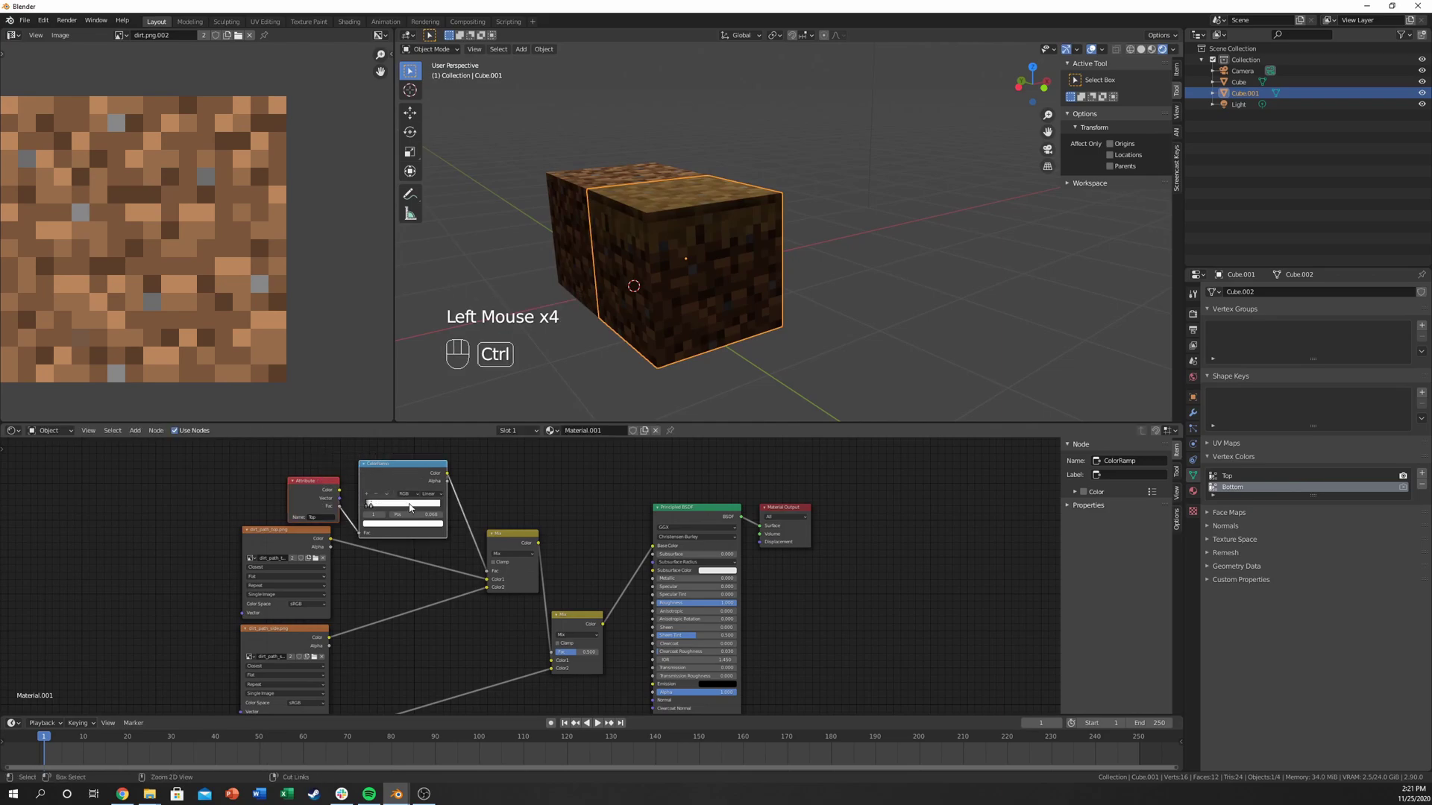
key(shift+d)
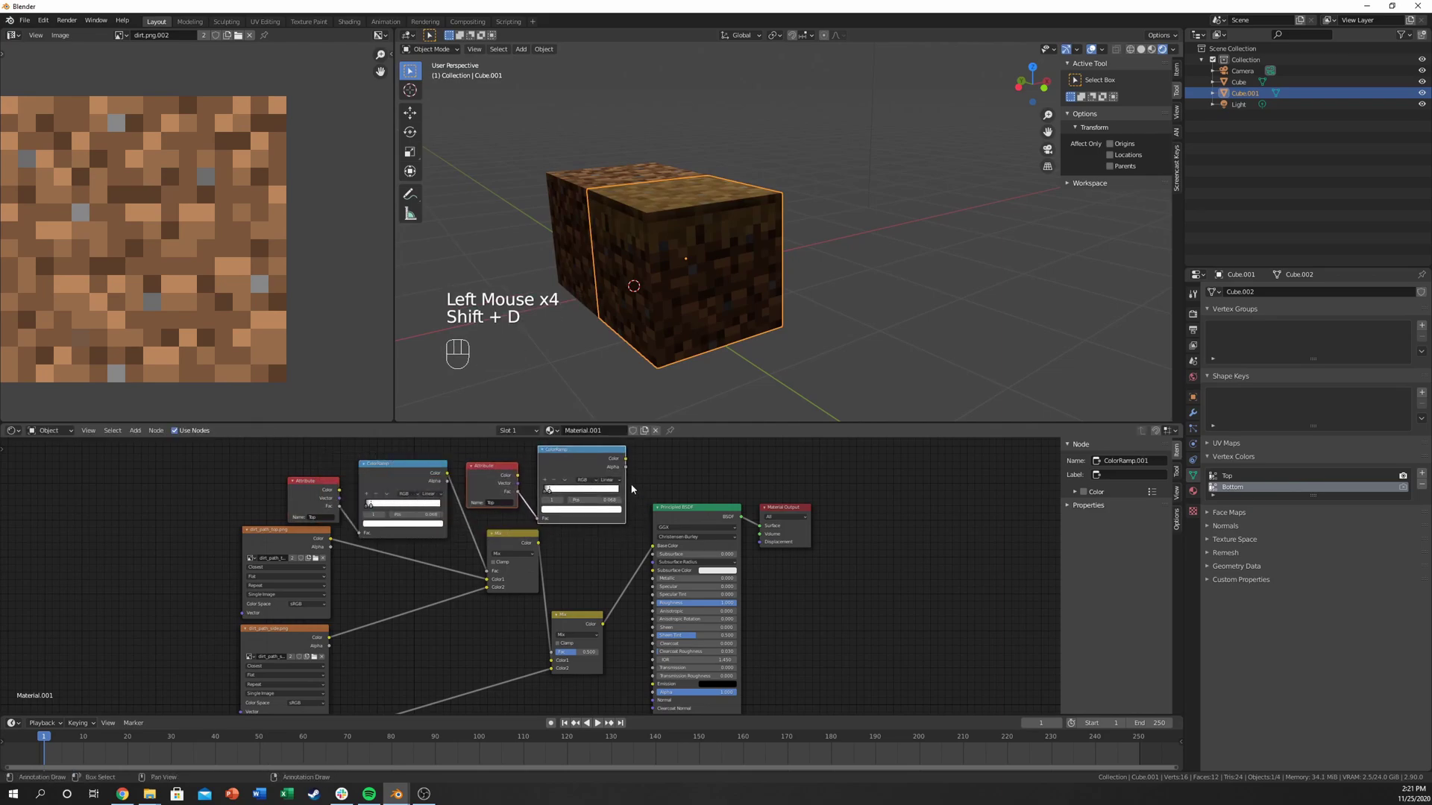
click(650, 476)
drag(629, 463, 556, 653)
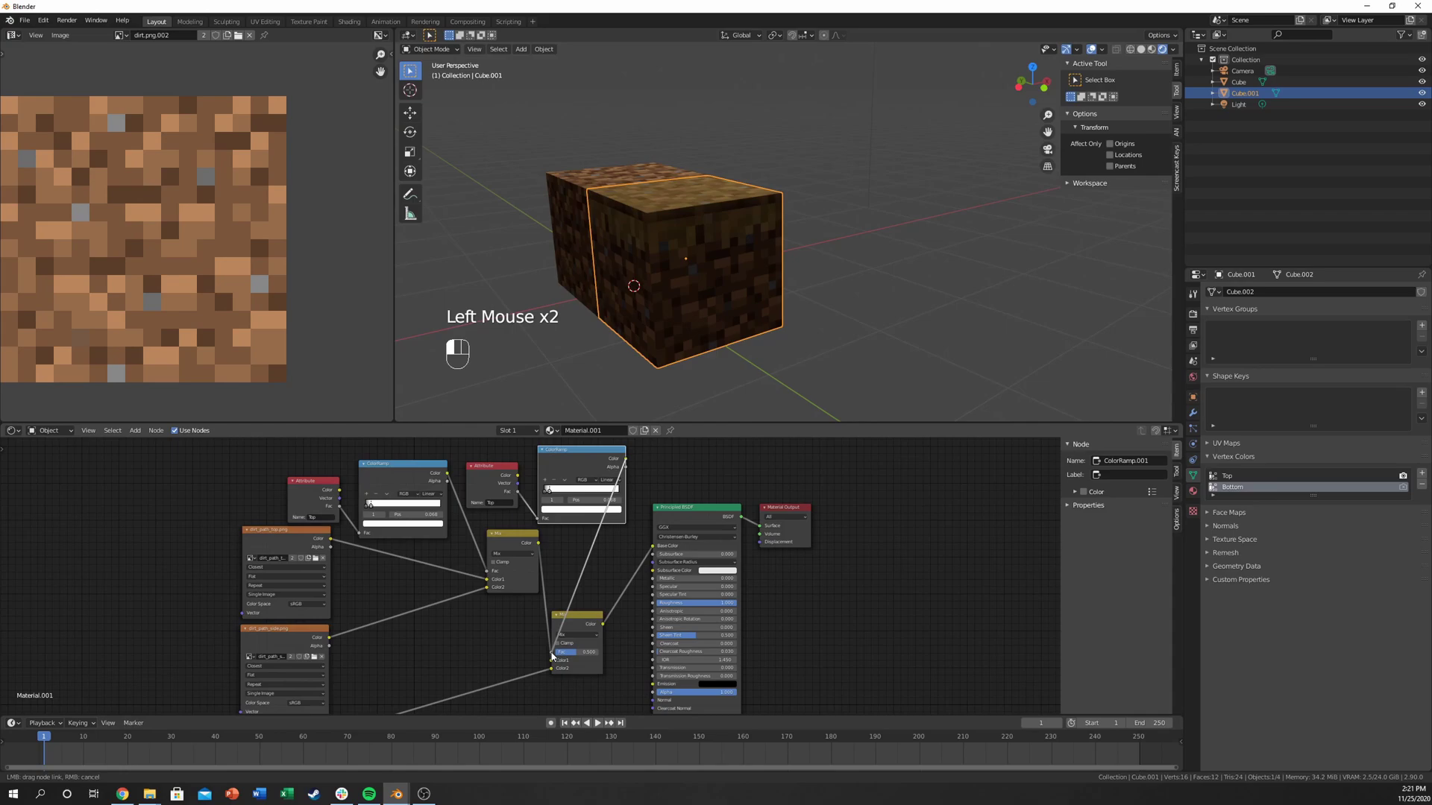
double_click(576, 633)
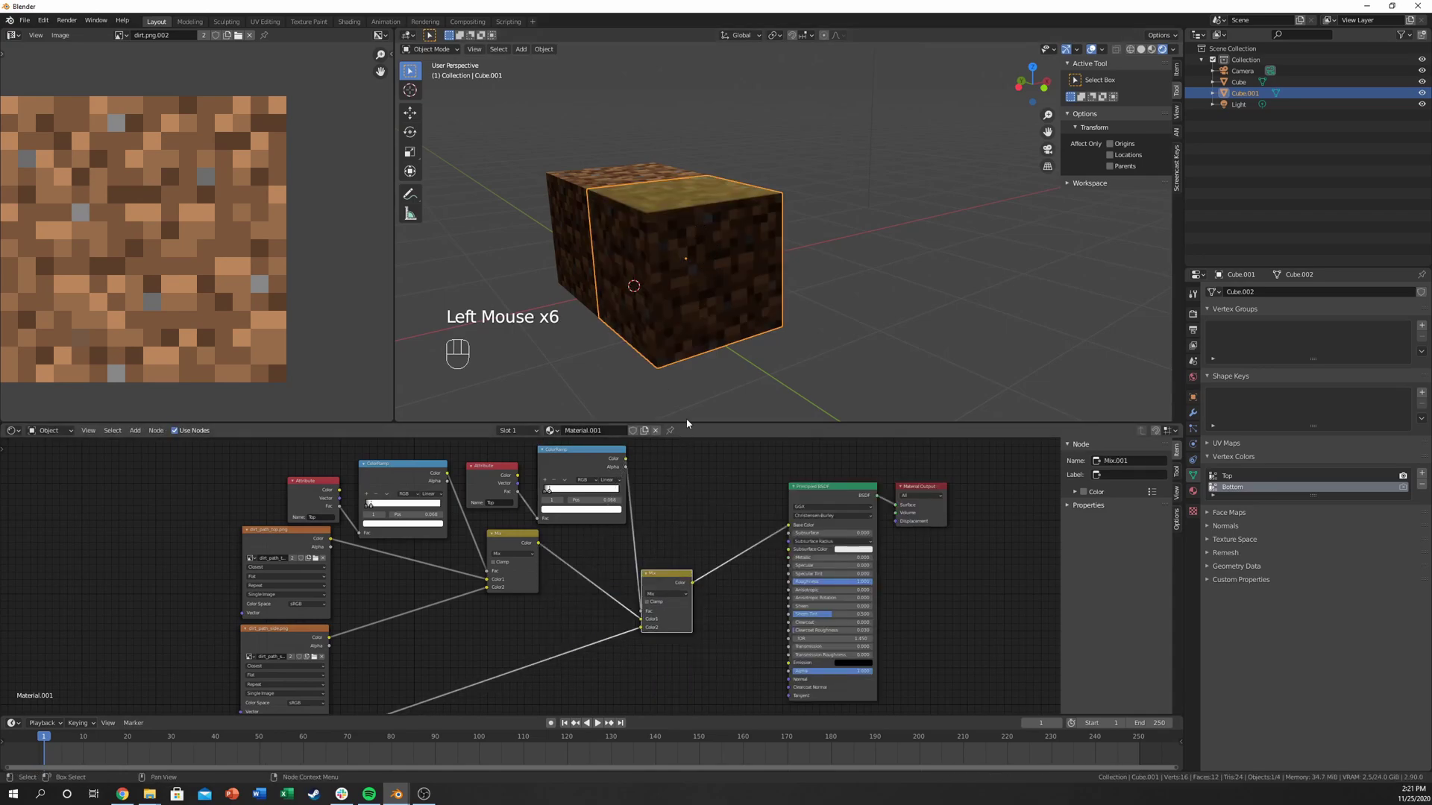
drag(720, 321, 712, 311)
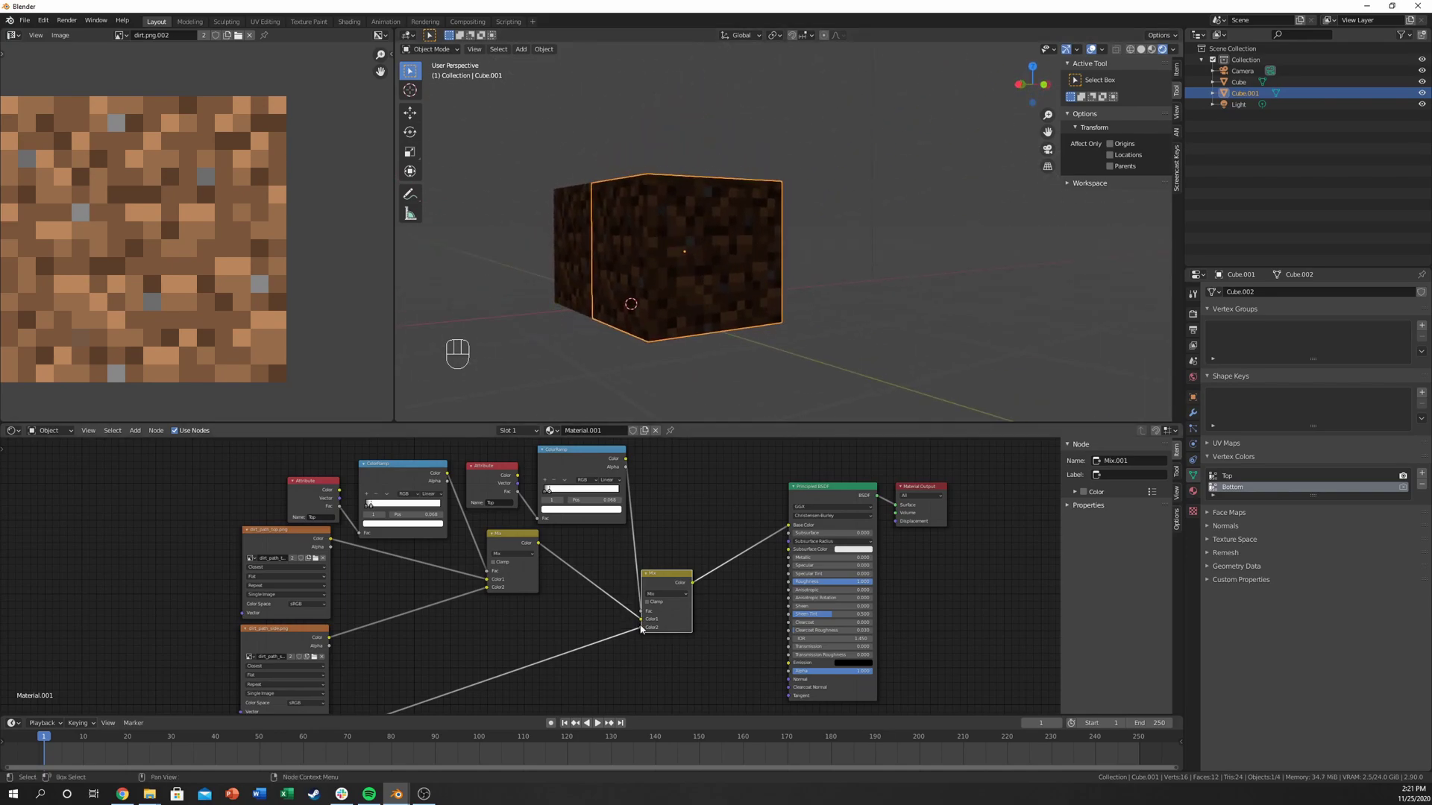
click(644, 628)
click(794, 179)
drag(787, 187, 799, 116)
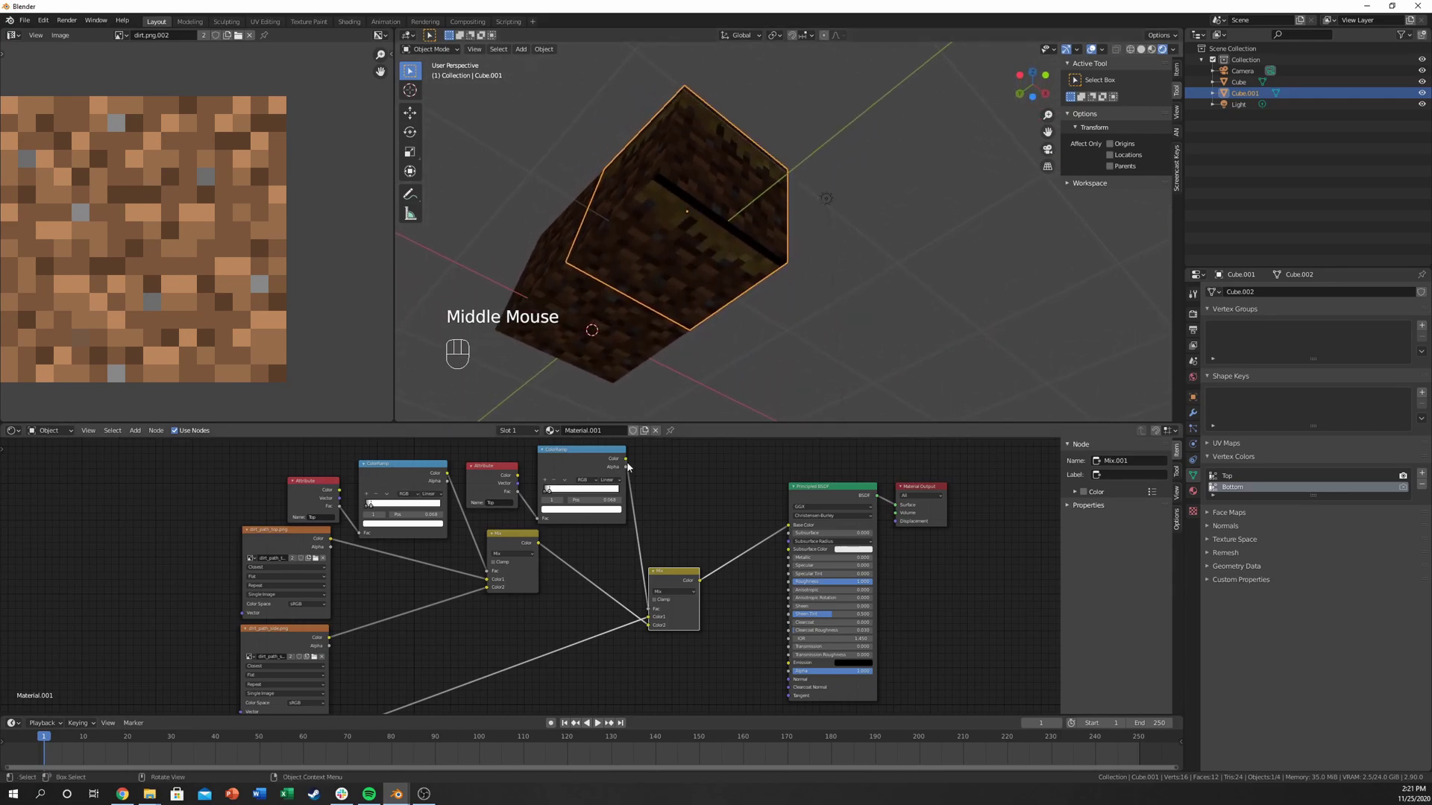
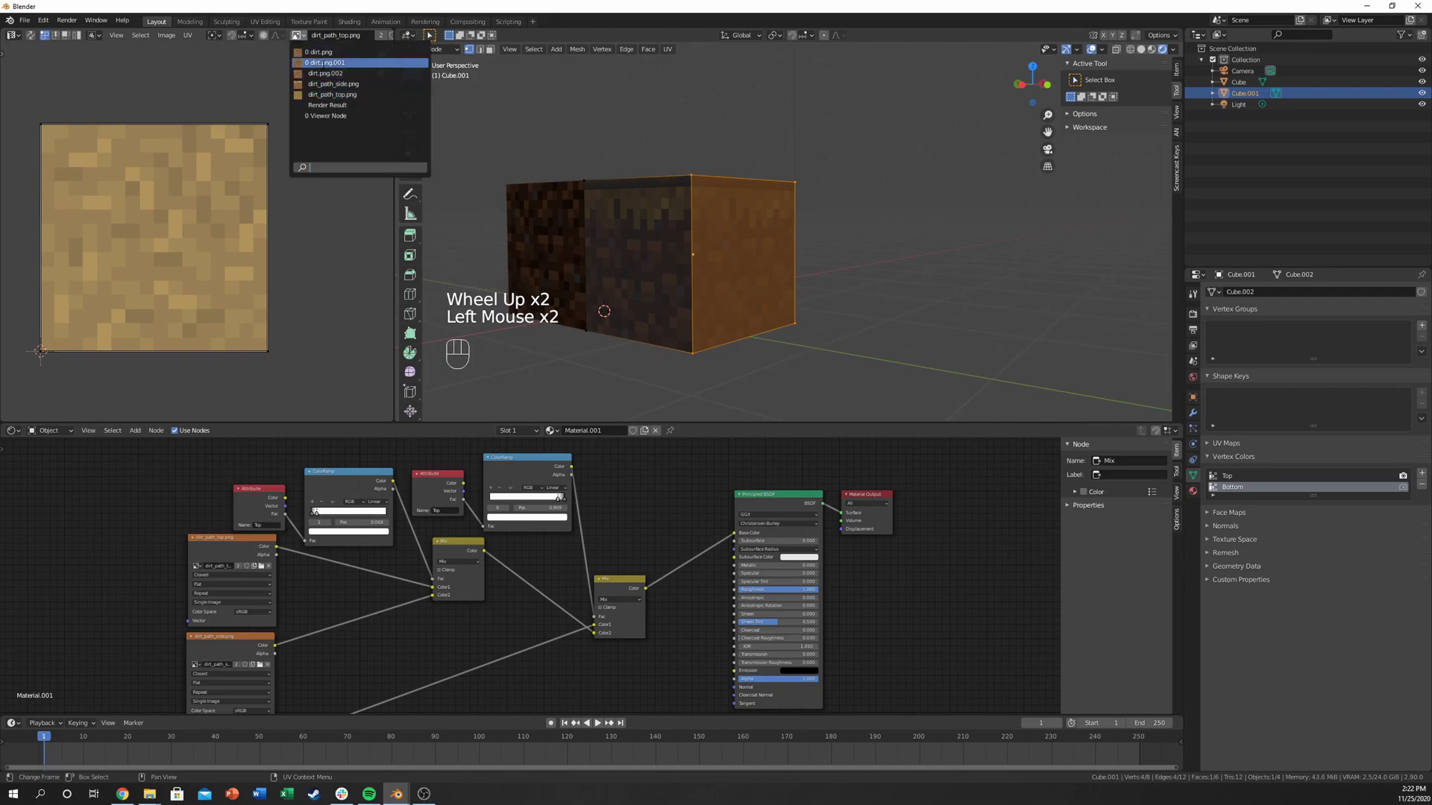
Step: Show dirt_path_side.png in the UV Editor and move the side UVs onto the grass strip
click(343, 152)
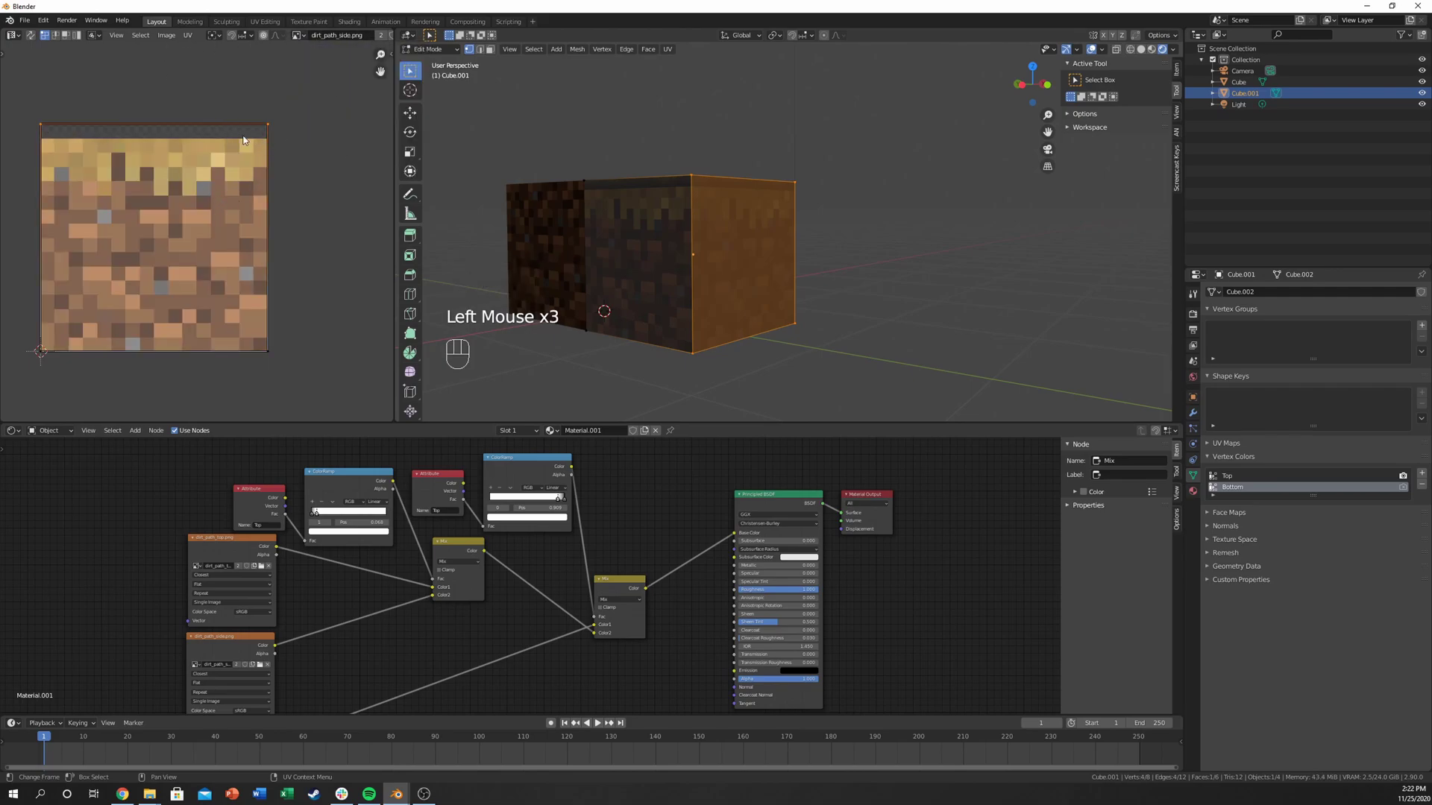
key(g)
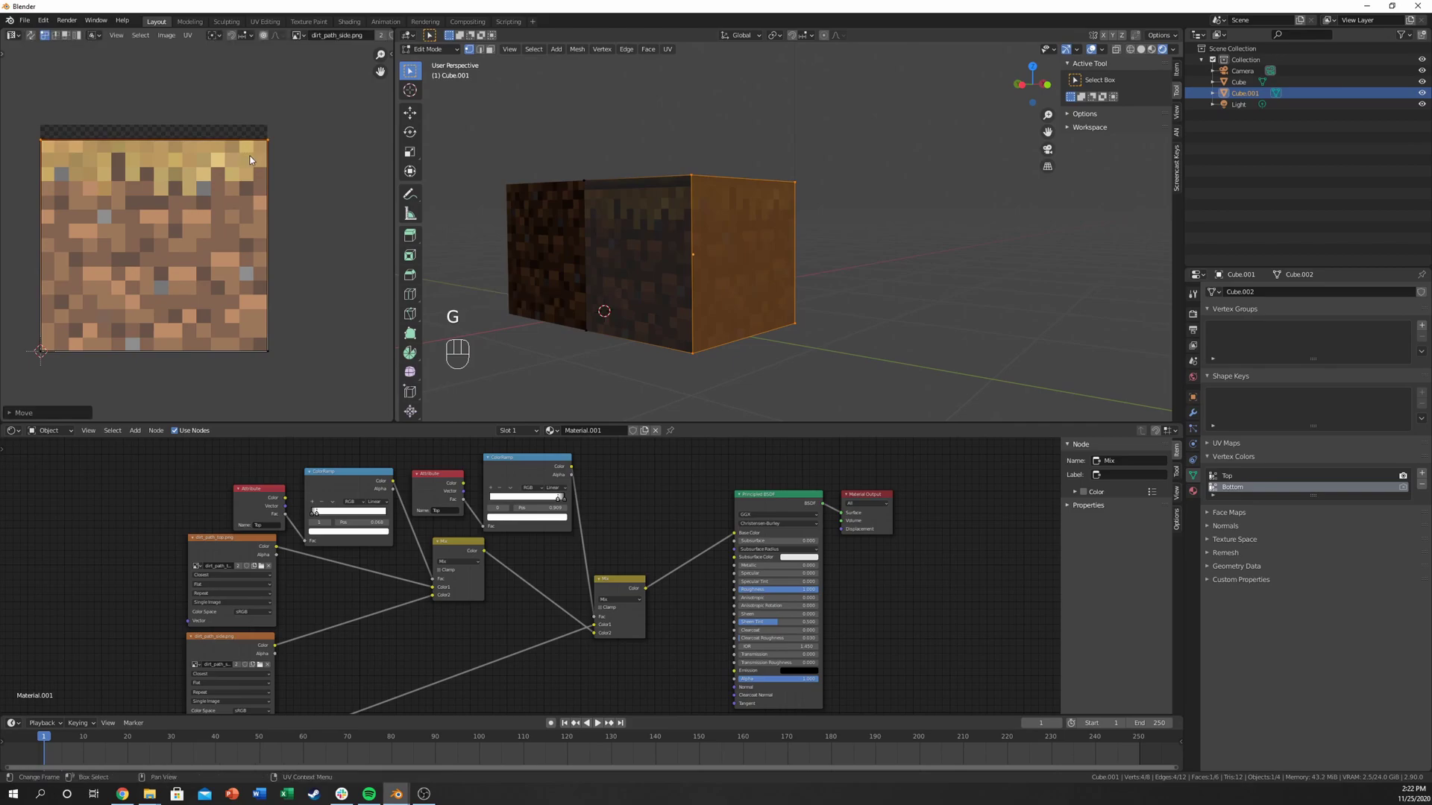
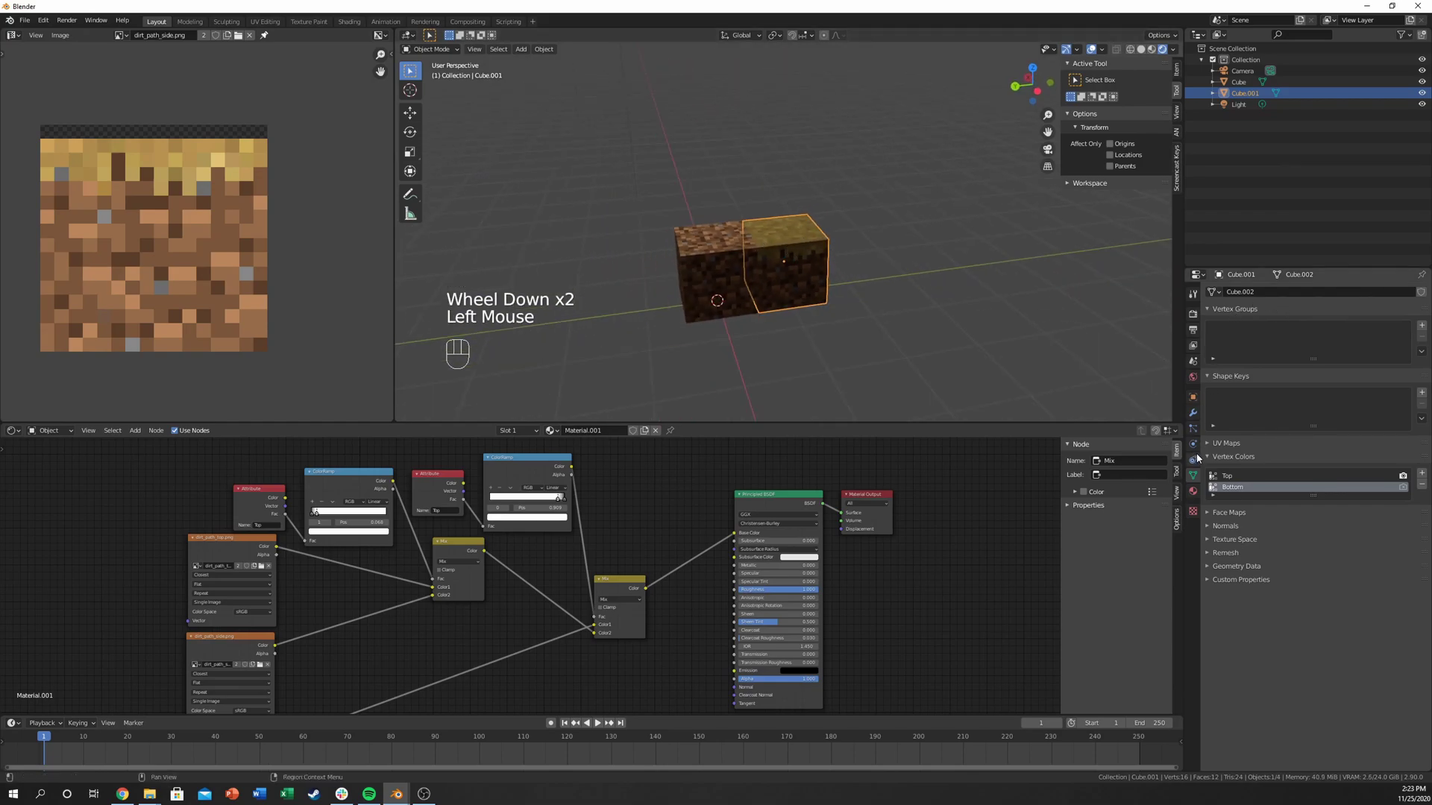
Step: Add an Array modifier to the grass block from Modifier Properties
click(1196, 417)
drag(1222, 292, 1207, 330)
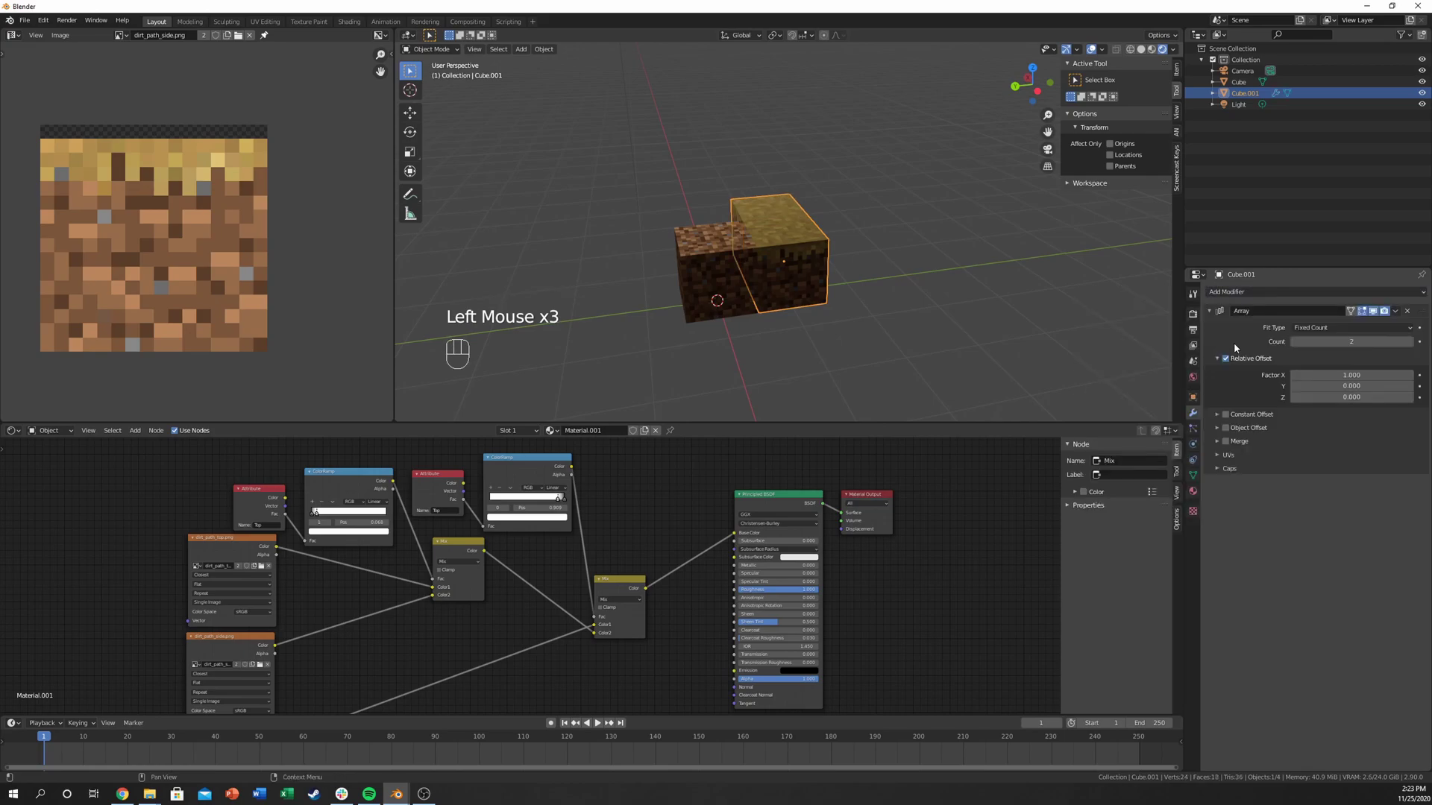
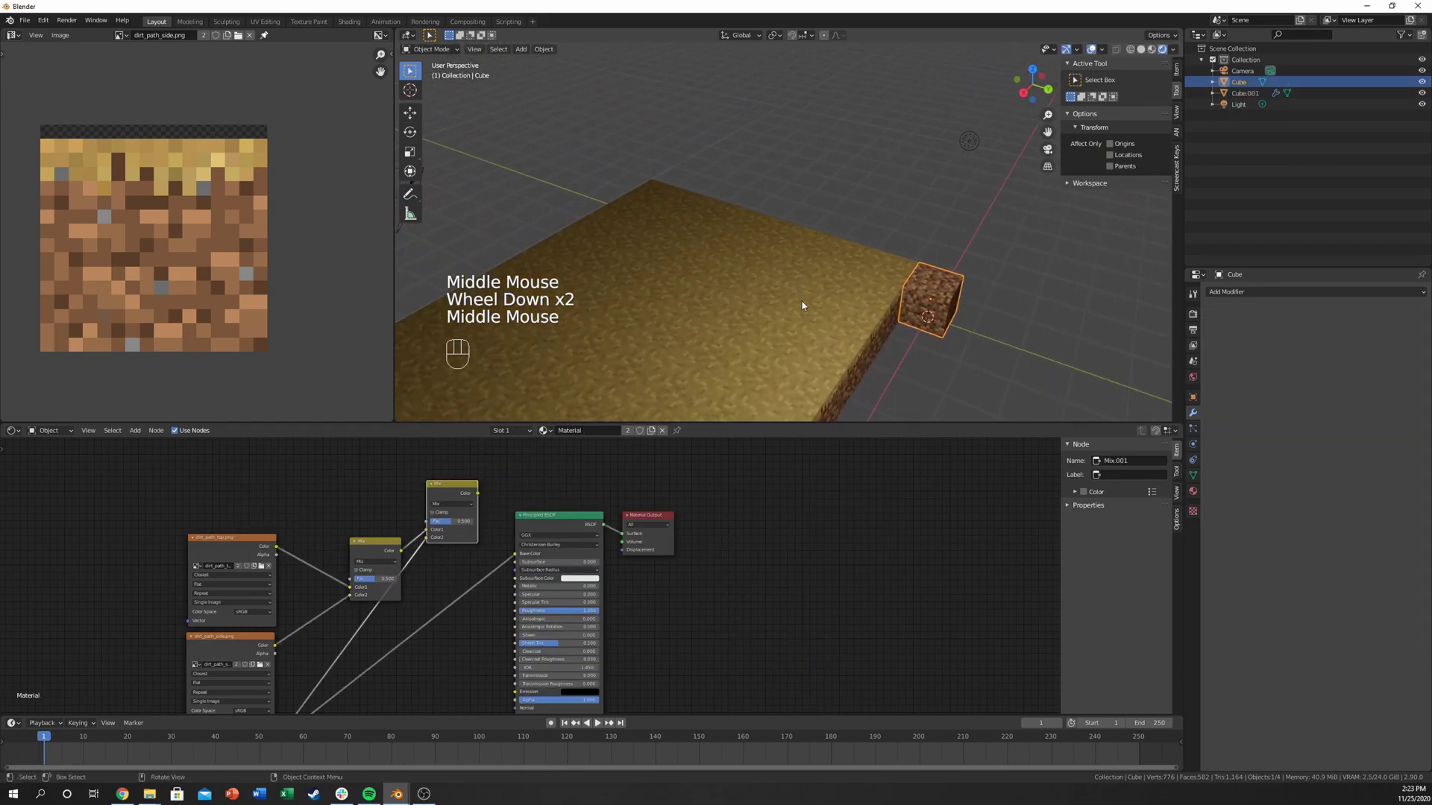
drag(889, 331, 909, 324)
scroll(down, 3)
Step: Delete the light and set the world colour to an Environment Texture, previewing in rendered view
click(904, 149)
key(x)
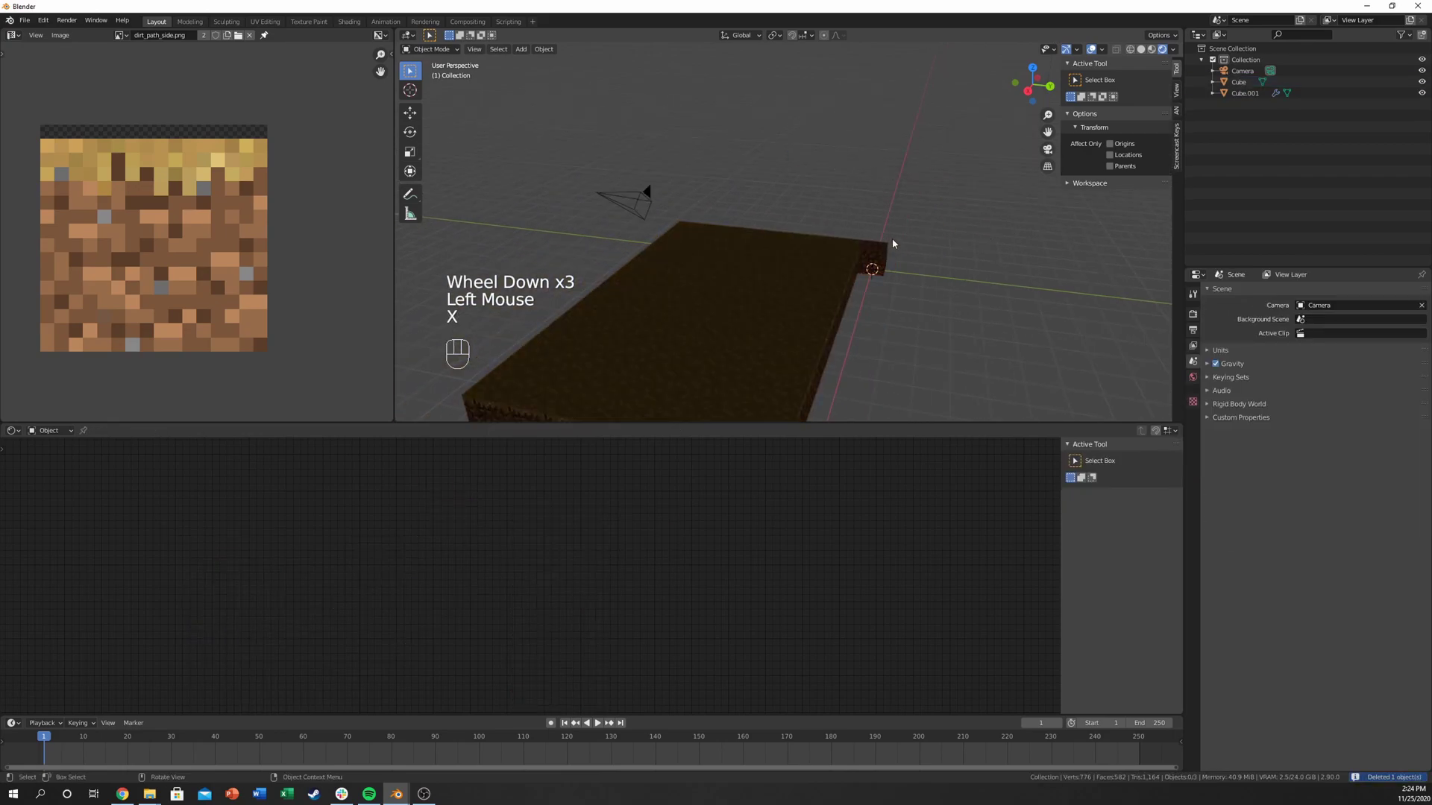
click(1198, 380)
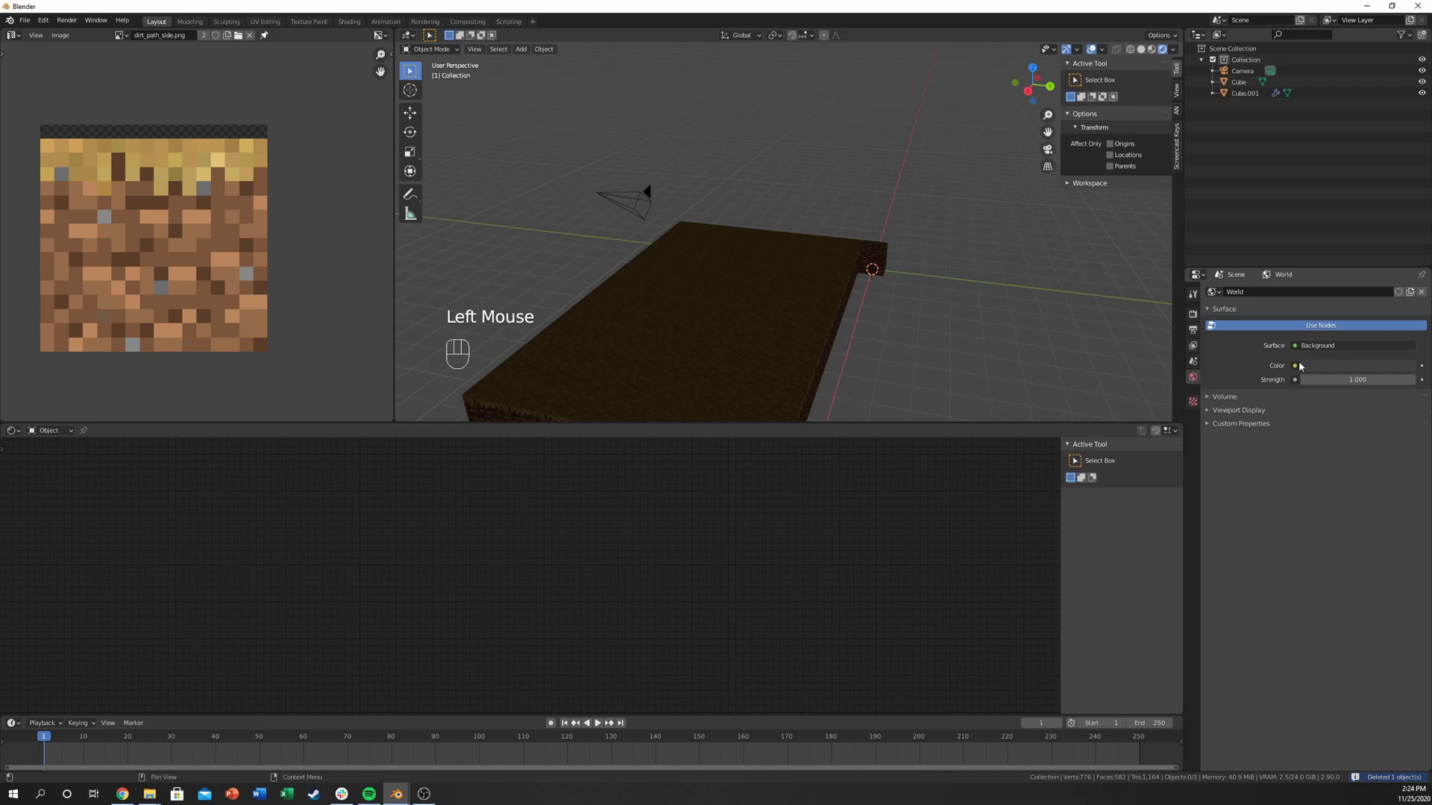
click(1299, 365)
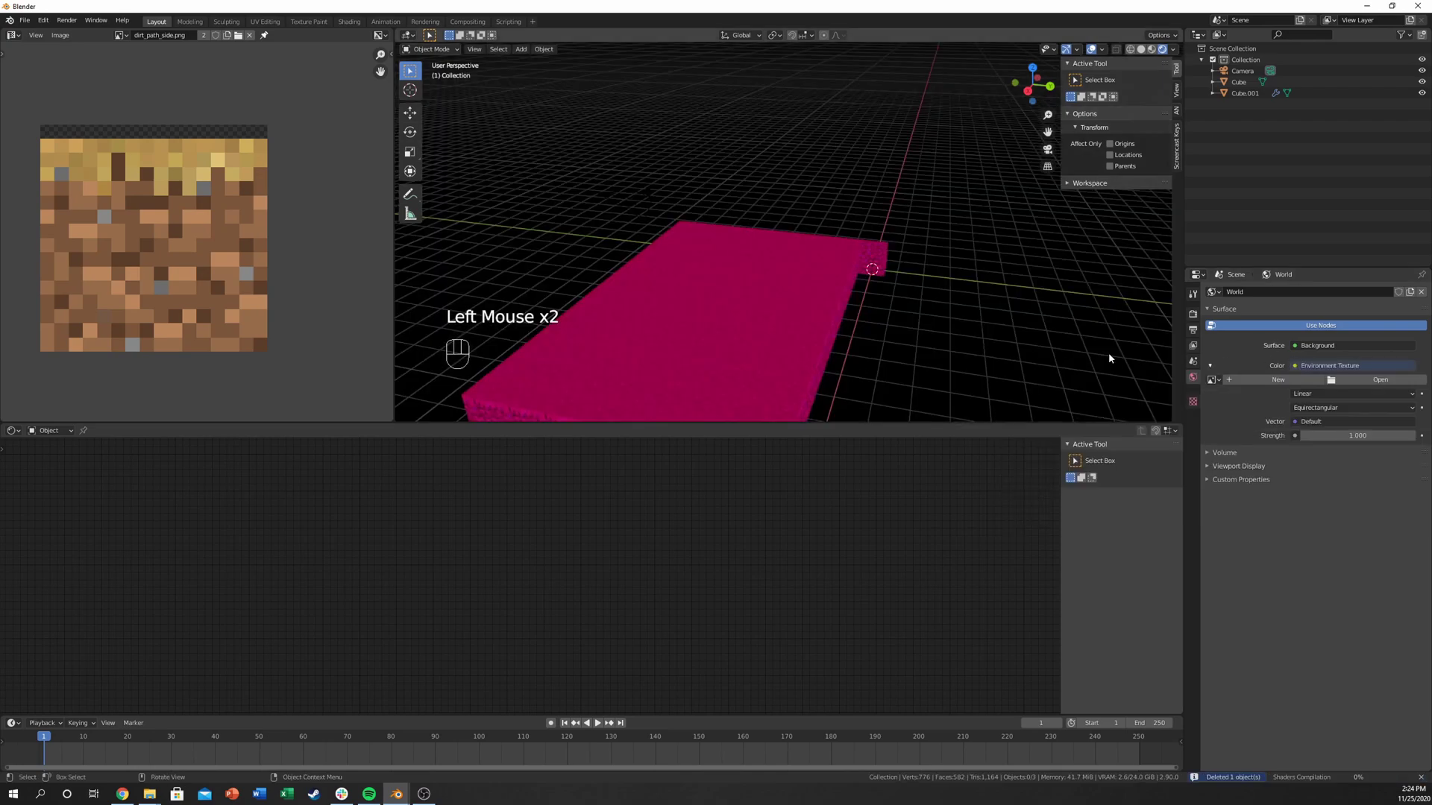
drag(1363, 383, 1318, 319)
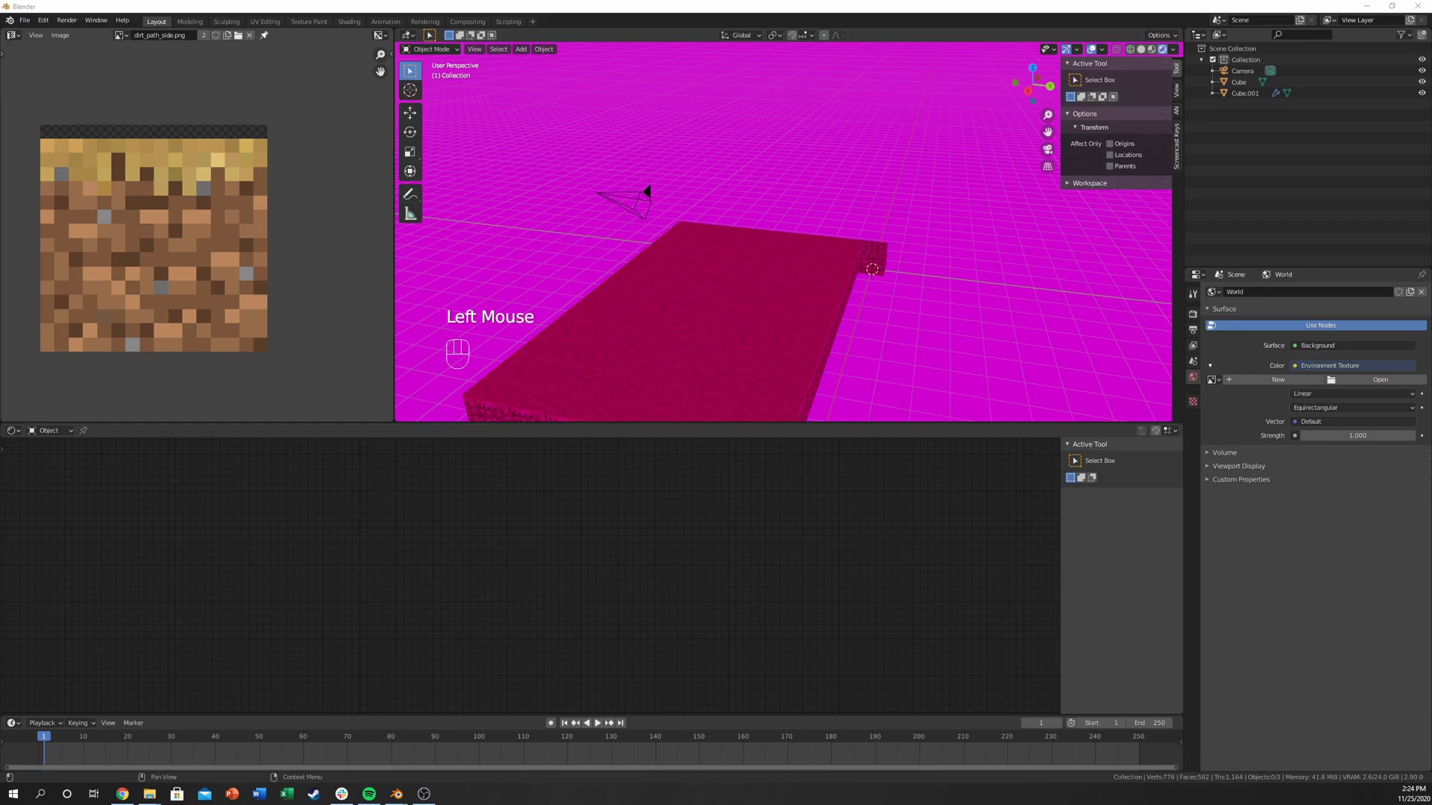
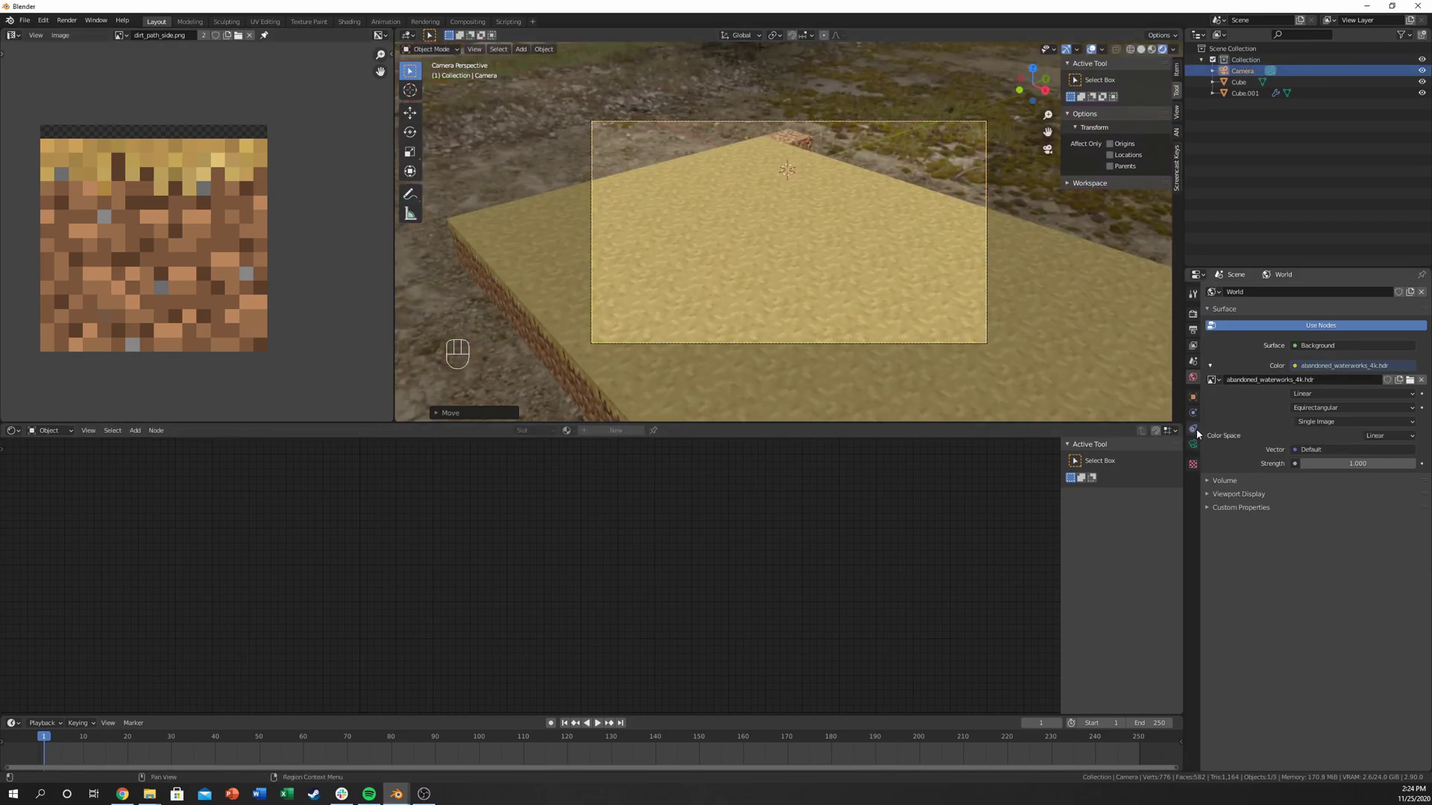
Step: Load abandoned_waterworks_4k.hdr at 0.5 strength and move the camera to reframe the blocks
click(1196, 450)
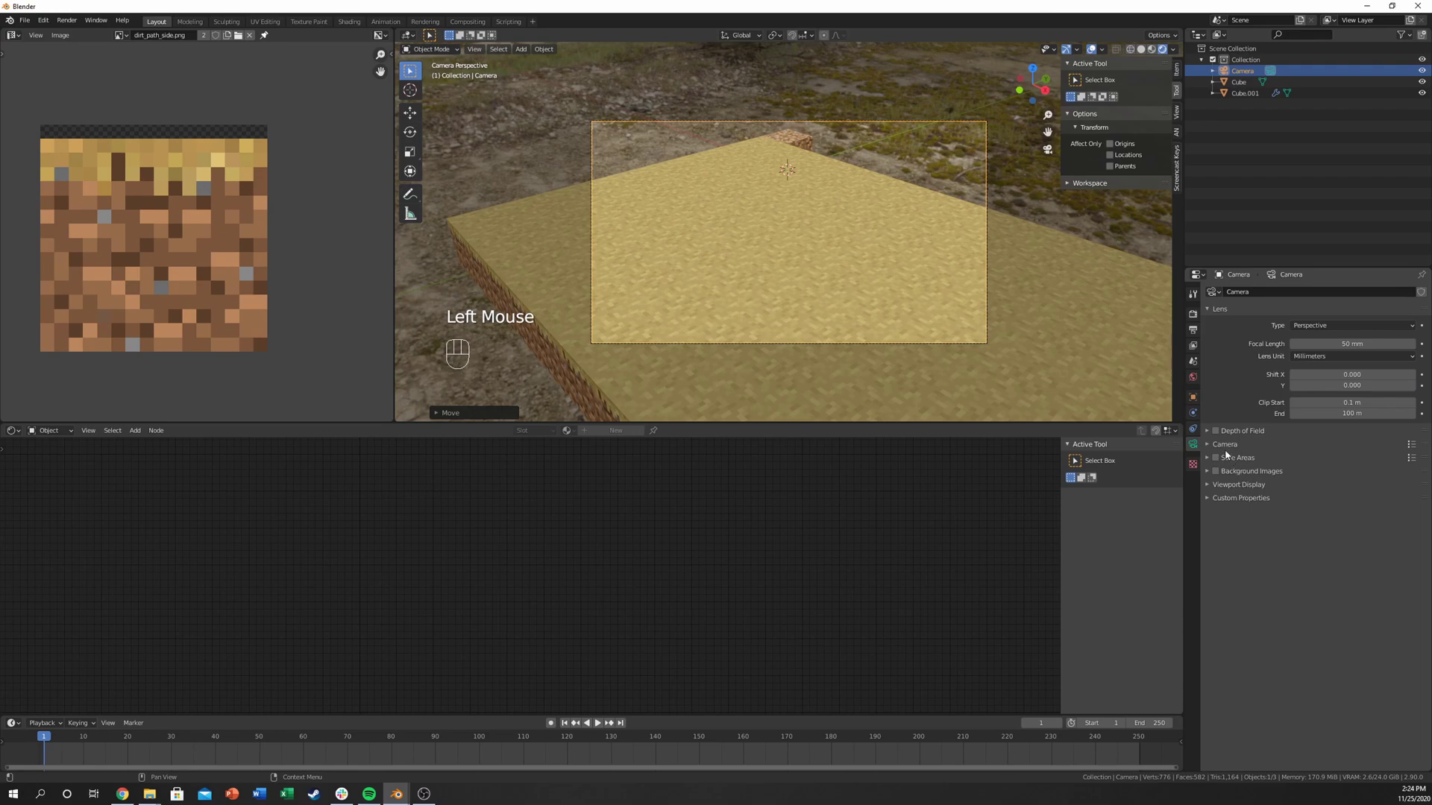
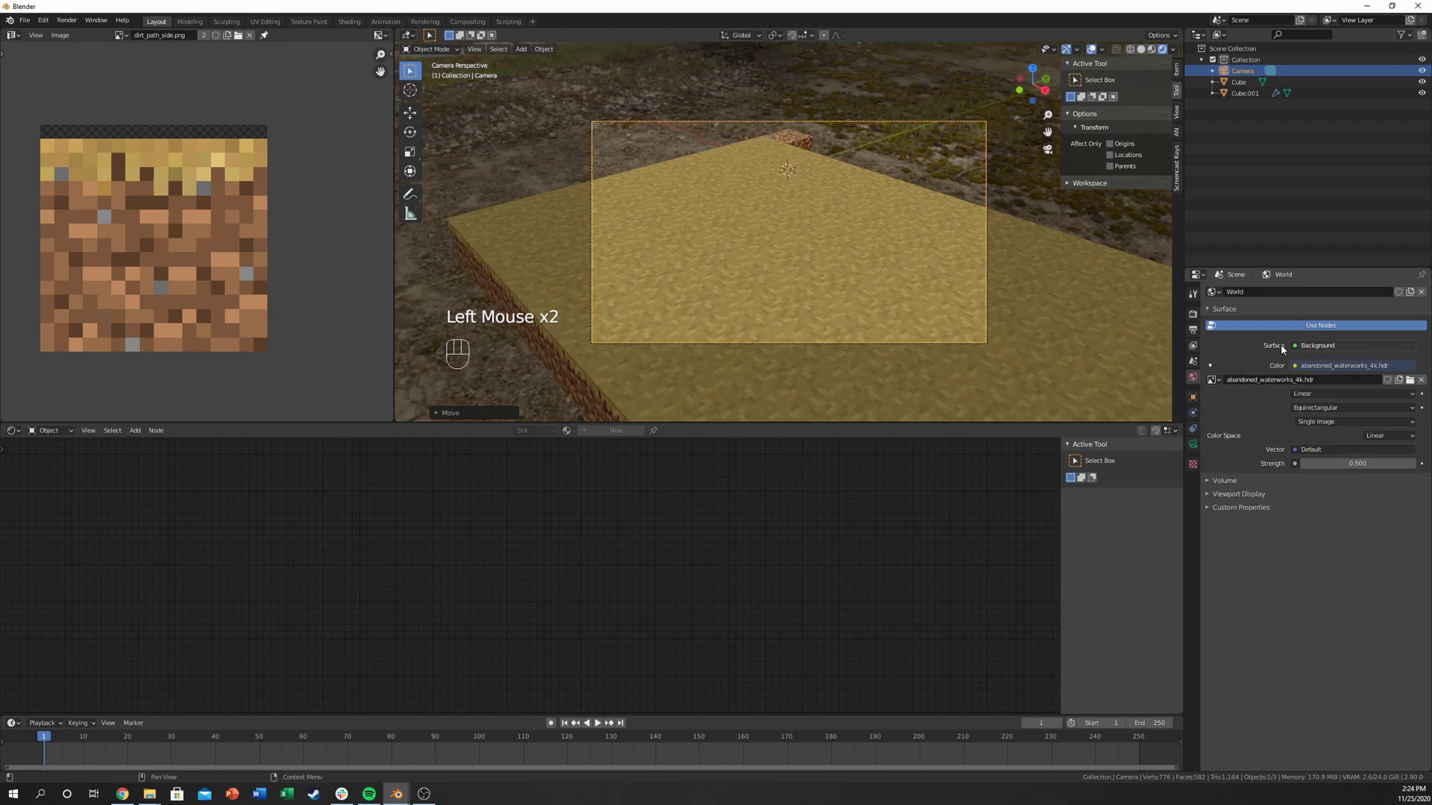
key(g)
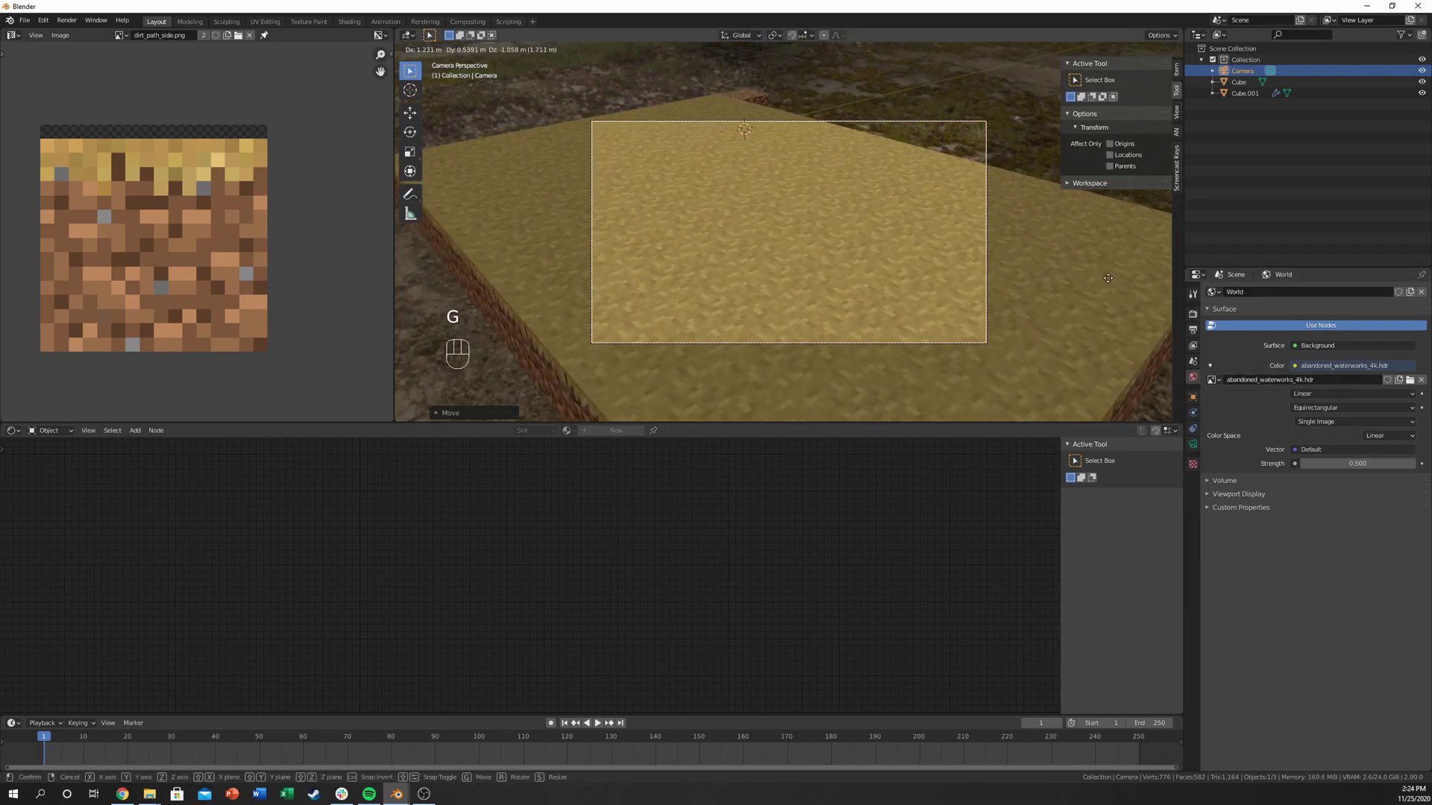